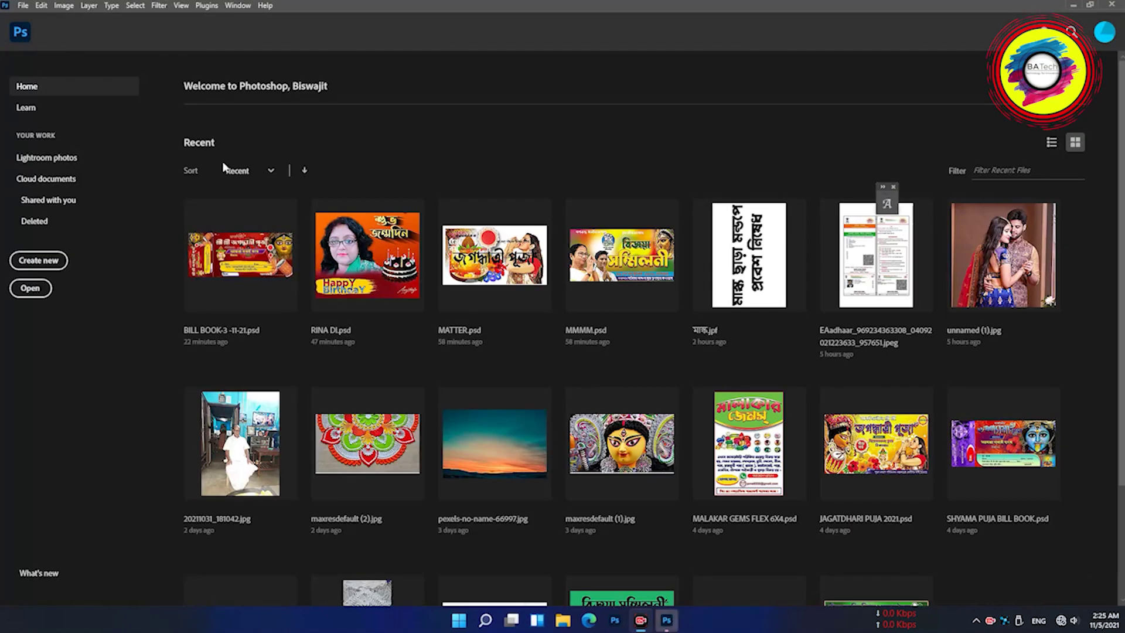
Start a new document from the File menu for the receipt banner
click(26, 10)
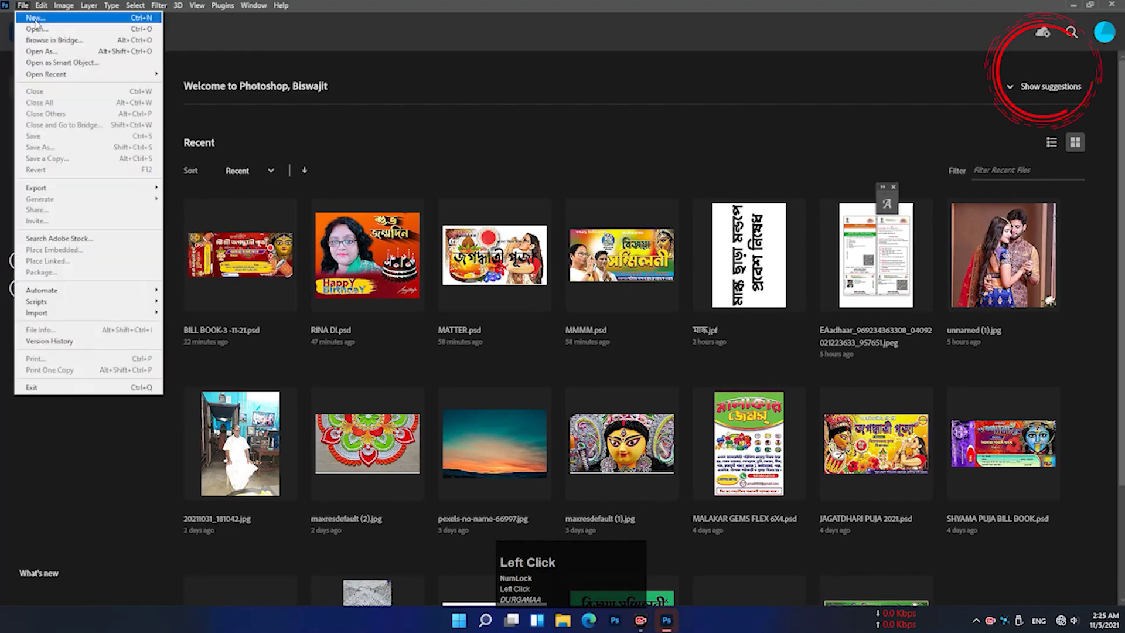
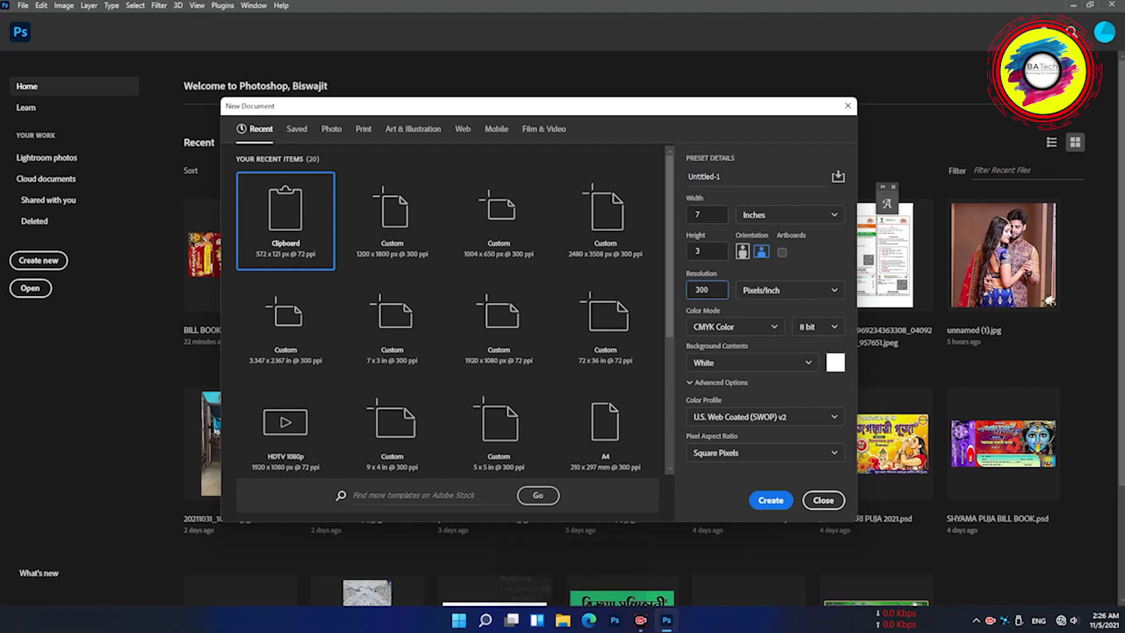
Choose RGB colour mode, then bring the red wavy background from matter 2.psd and fit it right of the guide
click(776, 332)
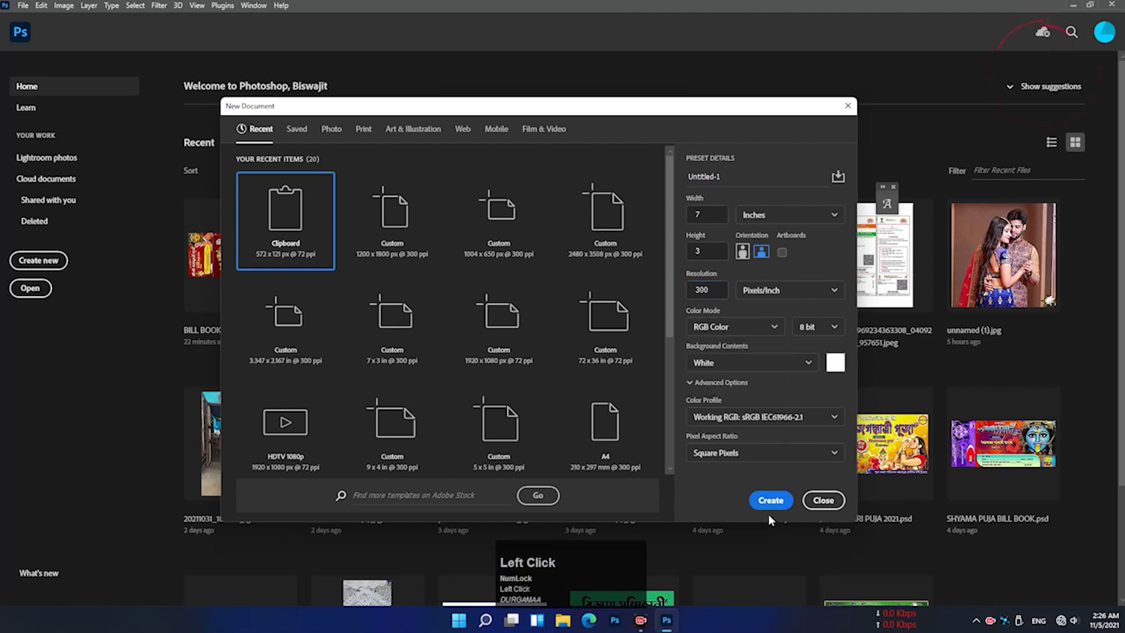
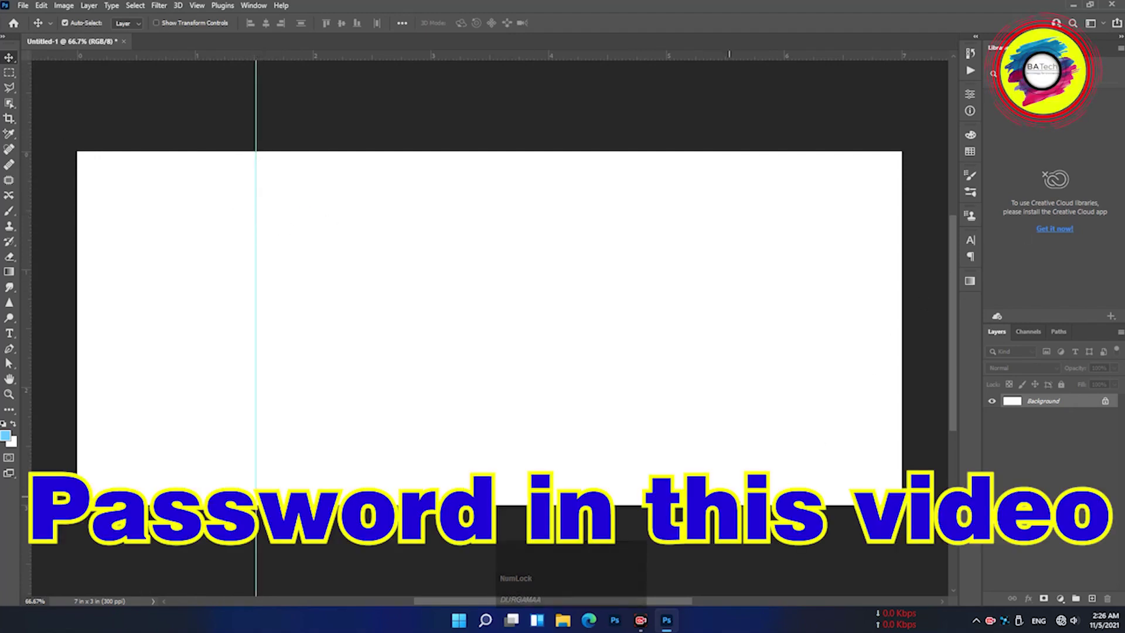
click(218, 55)
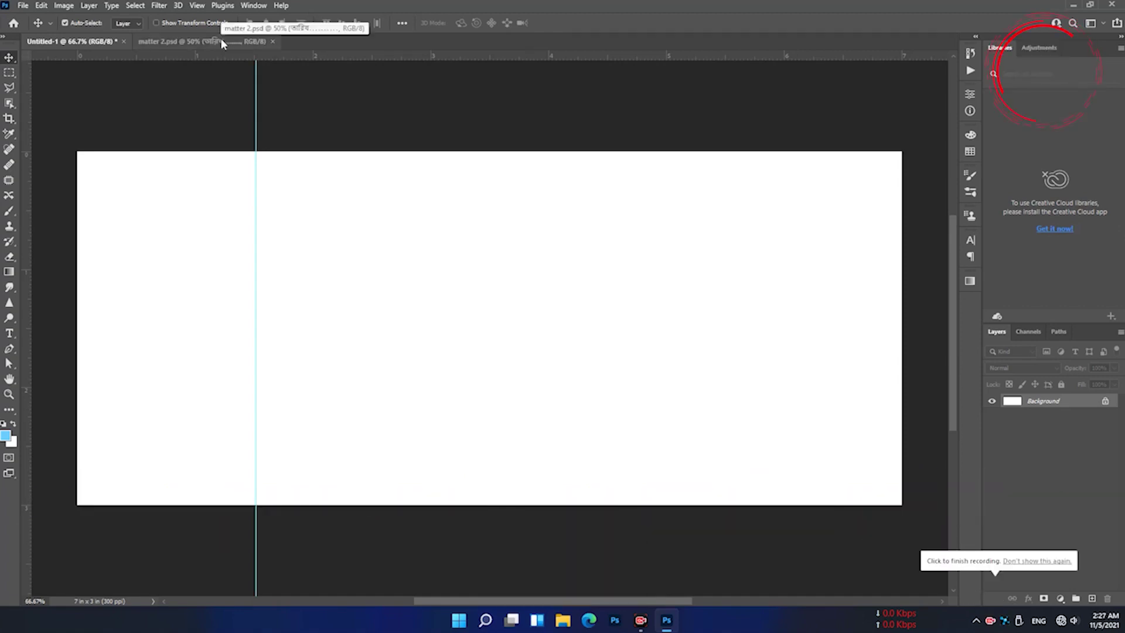
drag(225, 45, 431, 338)
drag(431, 338, 686, 360)
key(ctrl+t)
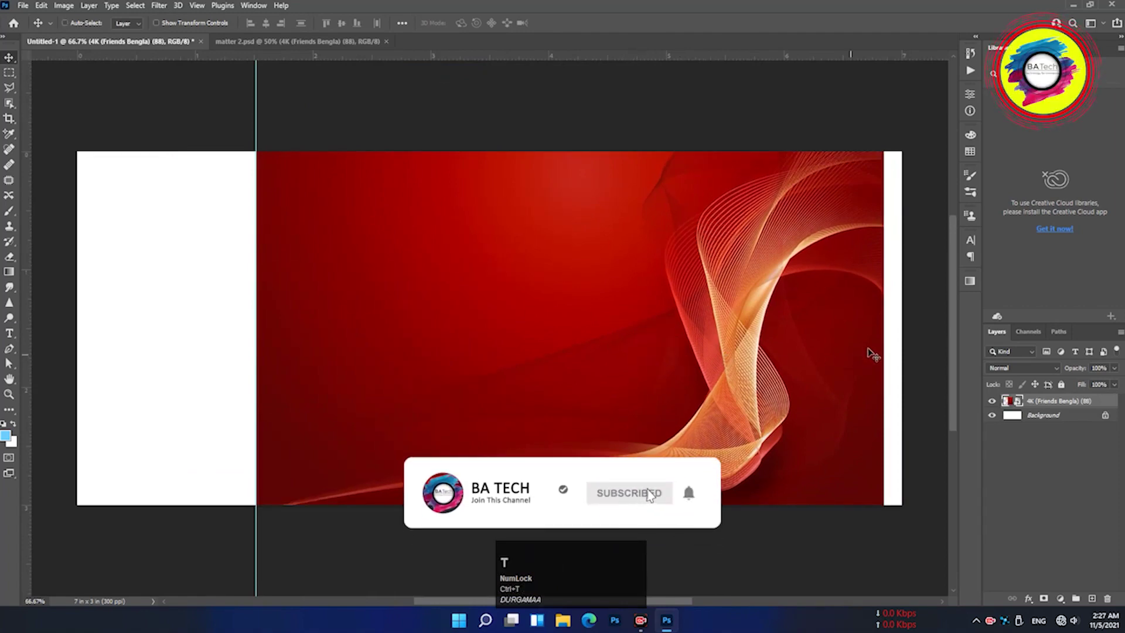
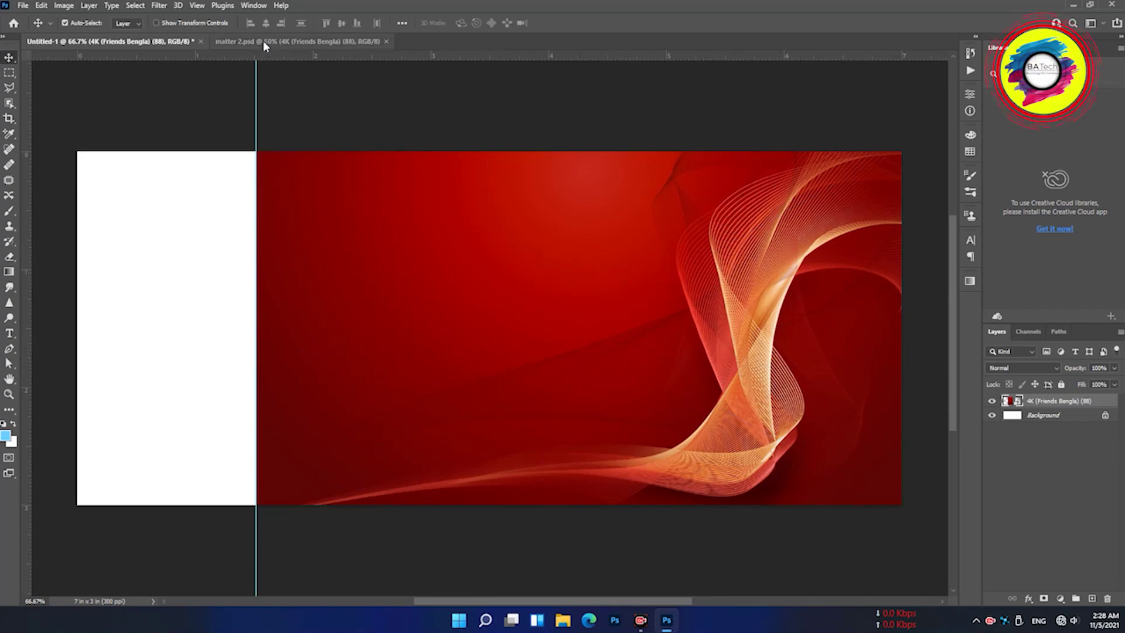
Bring the goddess face from matter 2.psd into the banner and hide it in the source to reveal artwork beneath
click(250, 43)
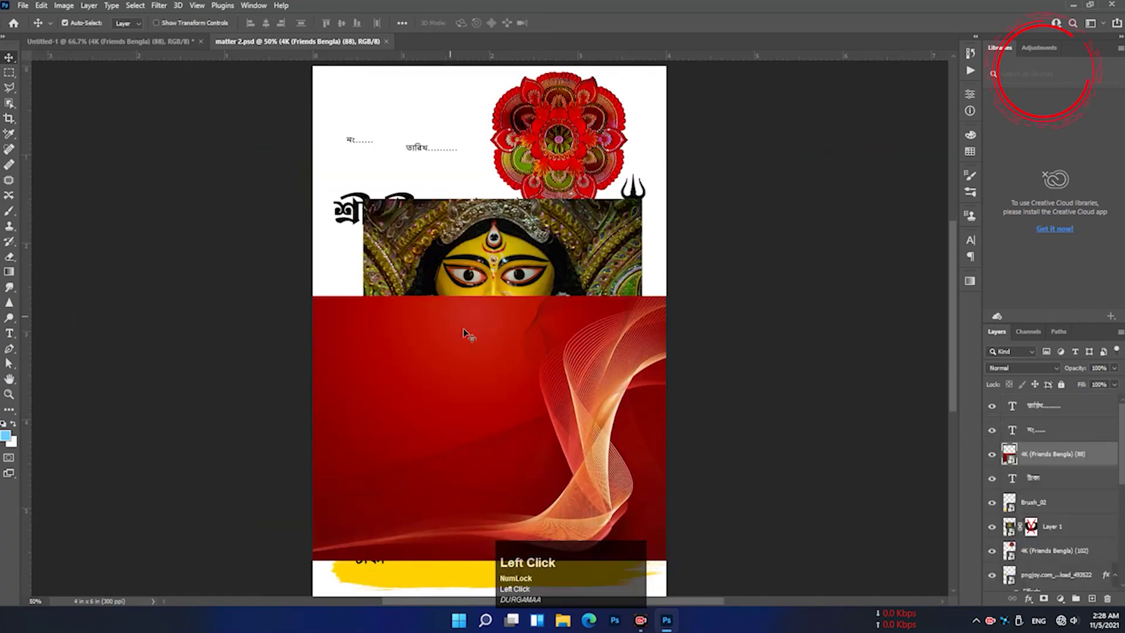
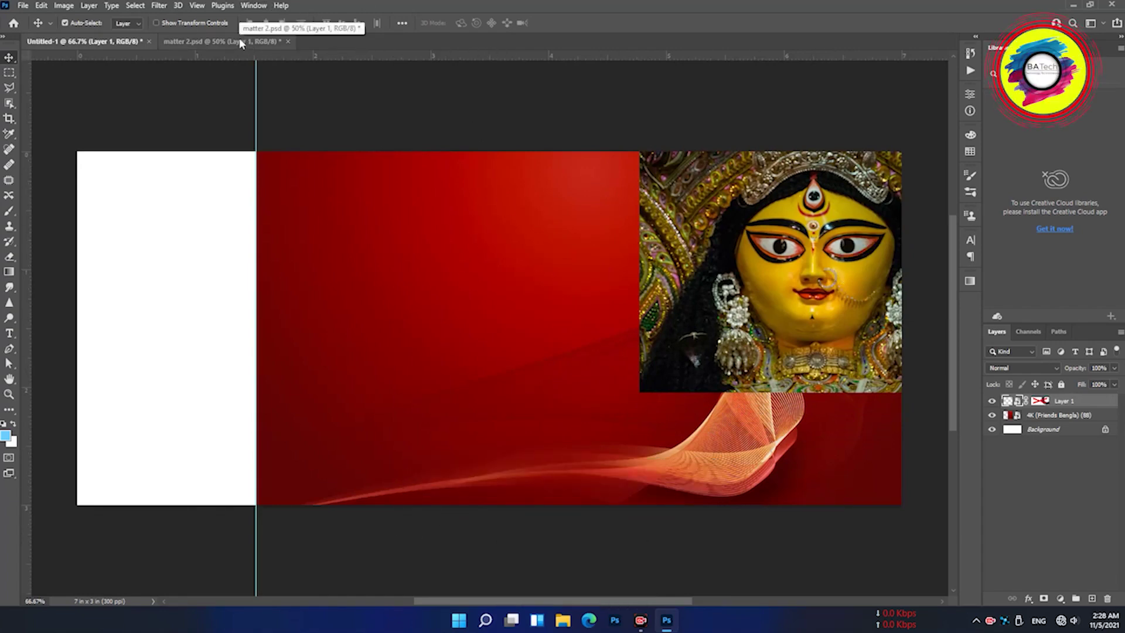
click(243, 43)
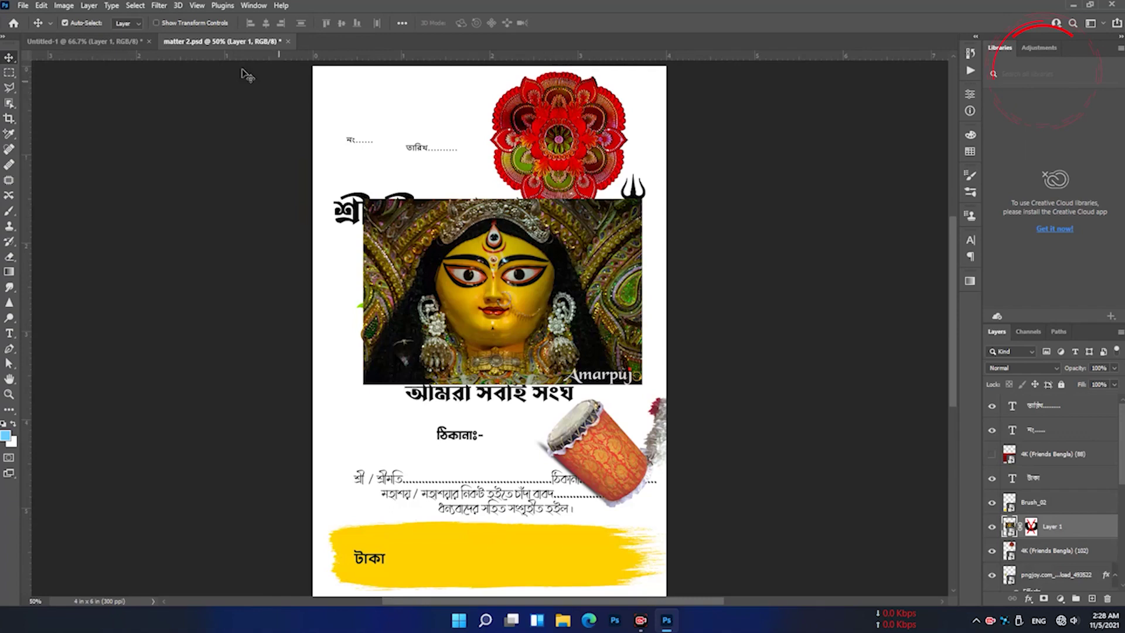
click(994, 531)
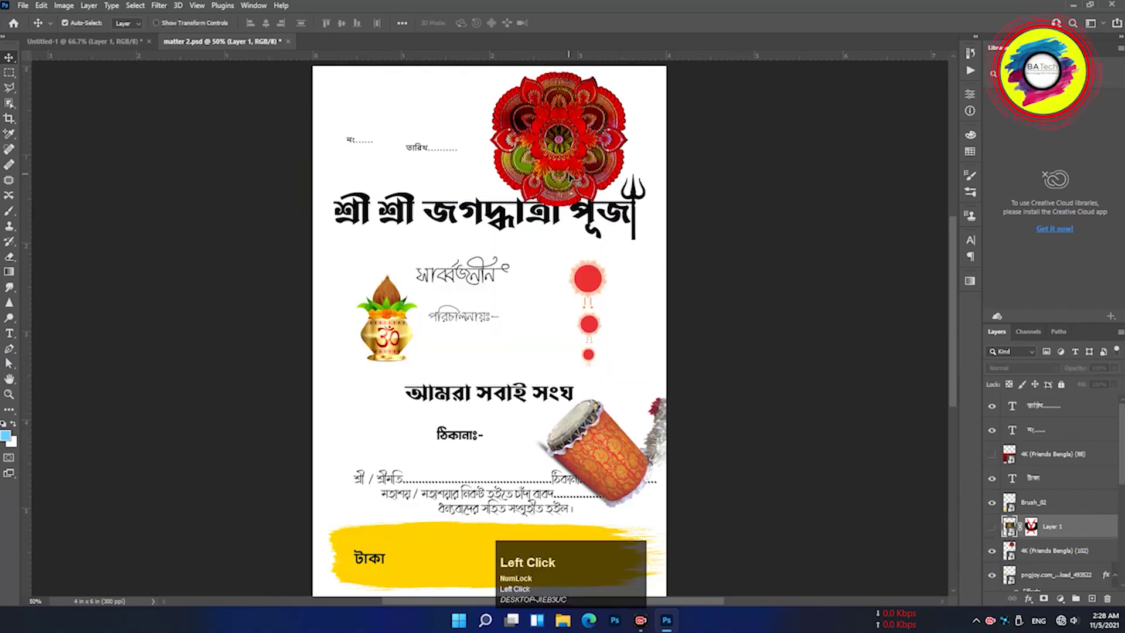
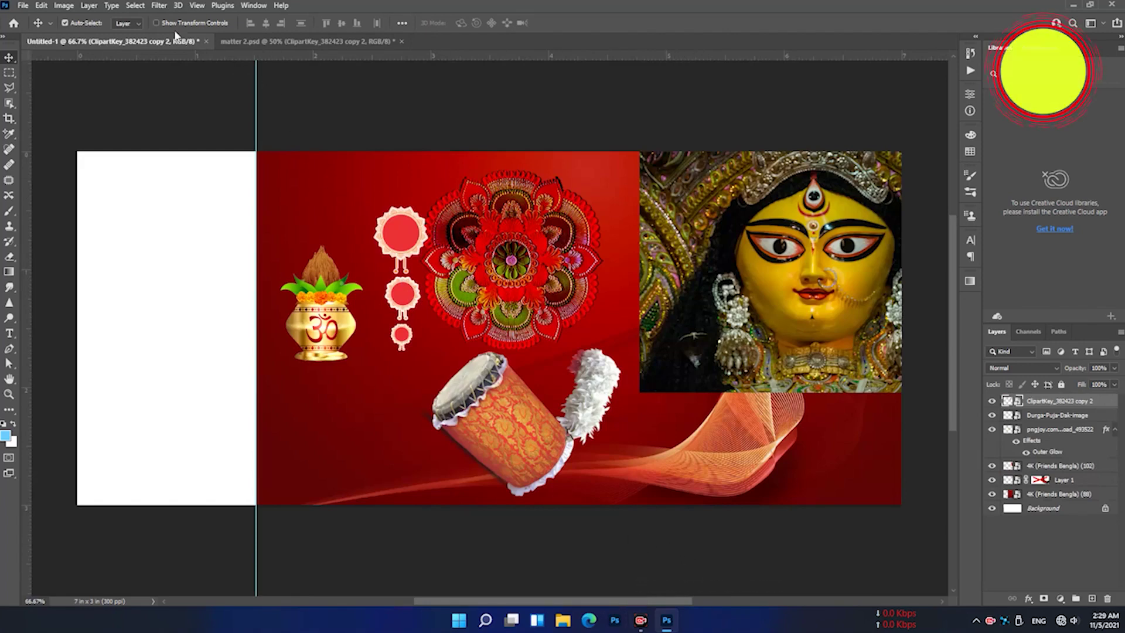
Return to matter 2.psd and scroll its layers to reach the yellow Brush_02 and kalash artwork
click(171, 46)
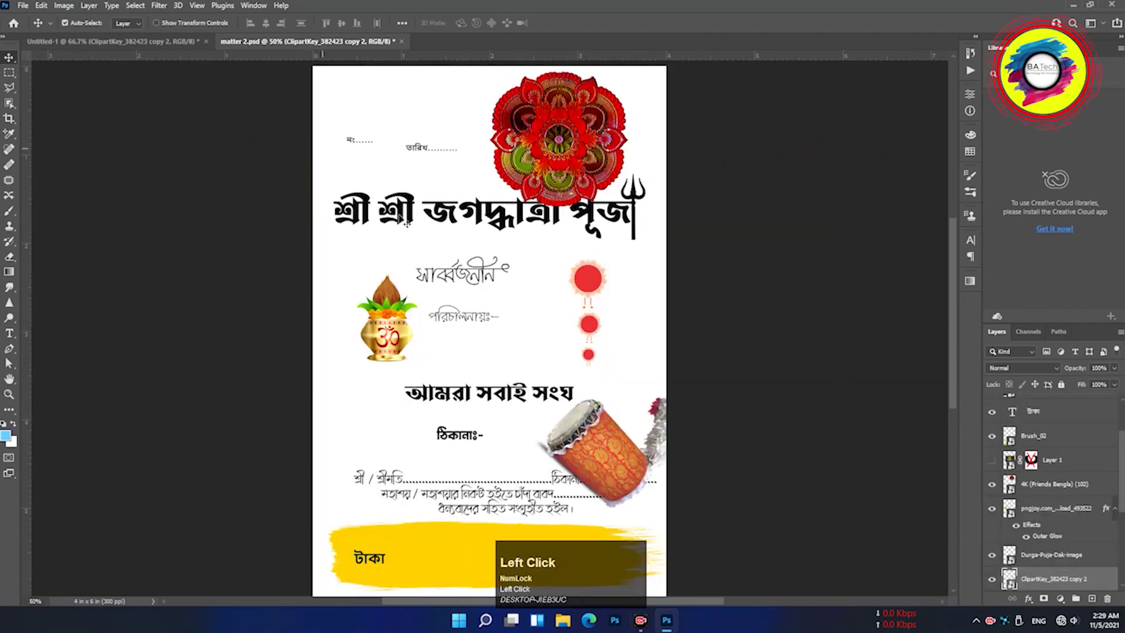
scroll(down, 3)
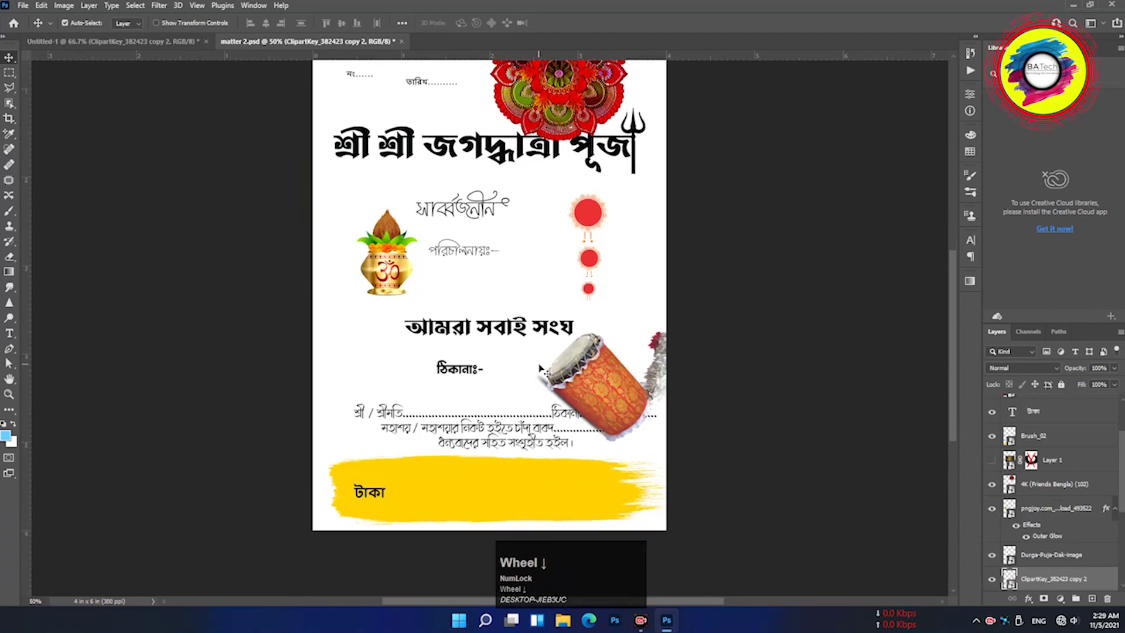
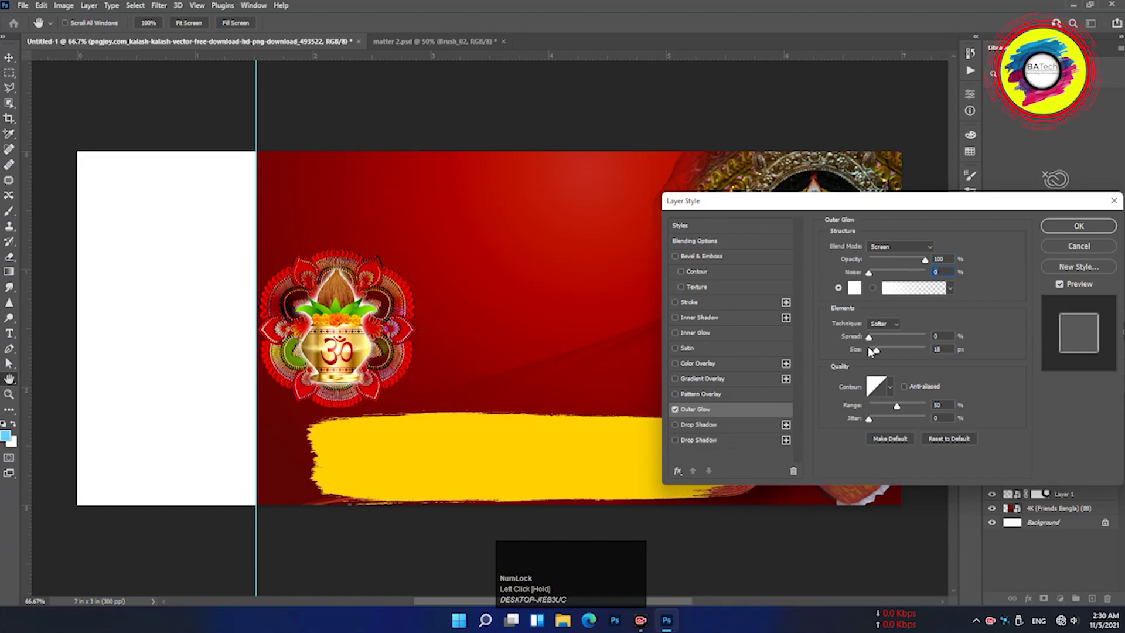
Give the kalash a smaller, lower-opacity white outer glow and a large spread drop shadow, leaving the stroke off
drag(879, 354, 681, 310)
click(681, 309)
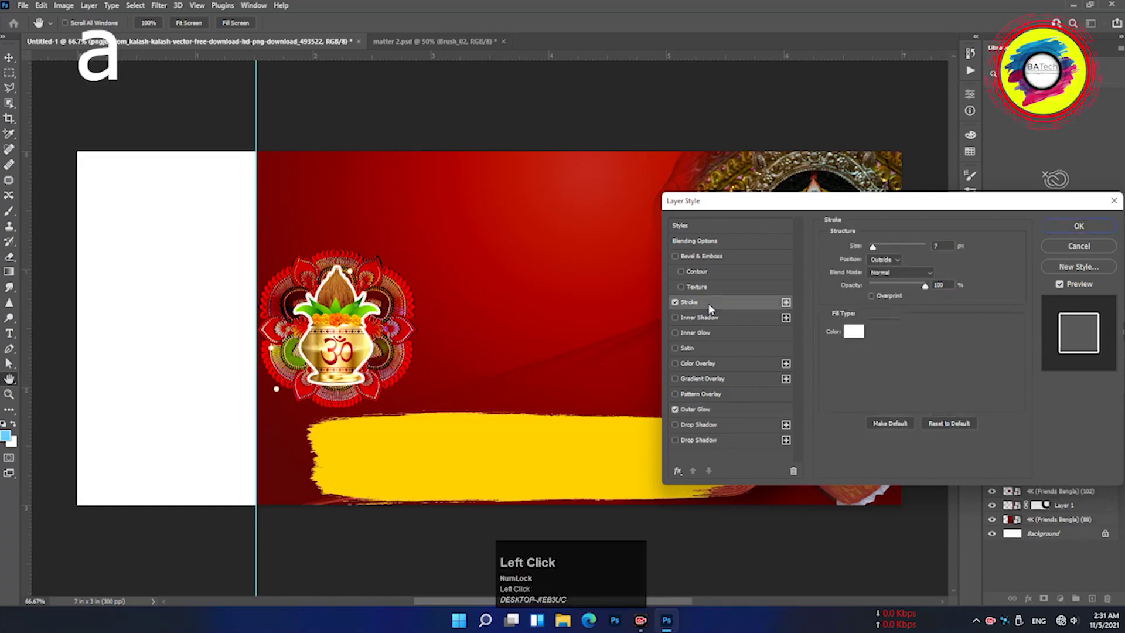
drag(873, 251, 682, 306)
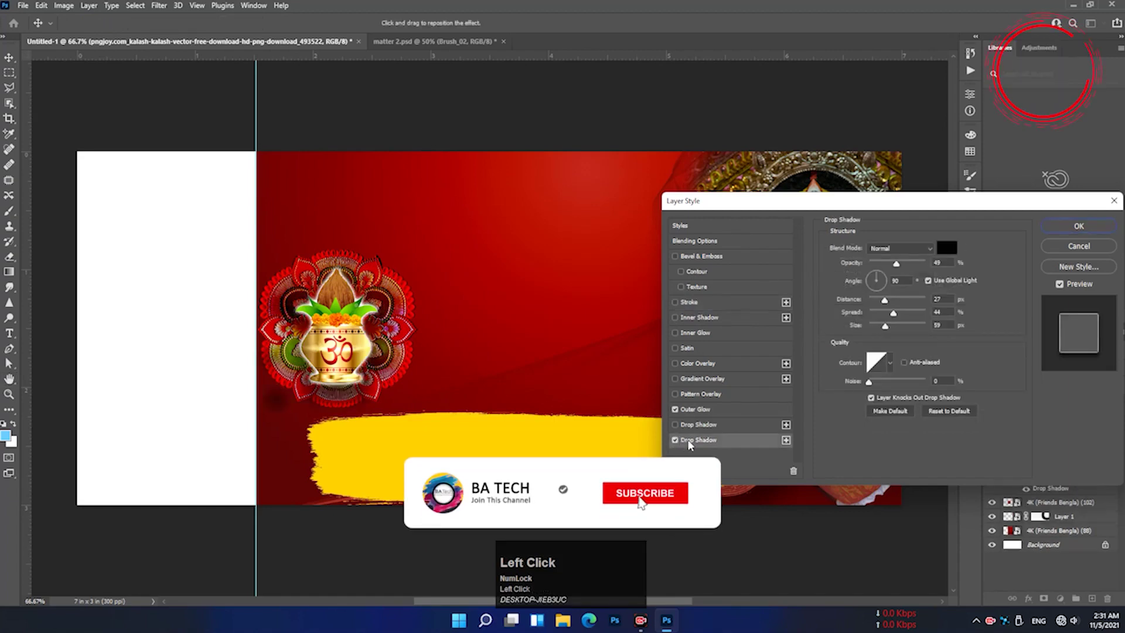
click(704, 443)
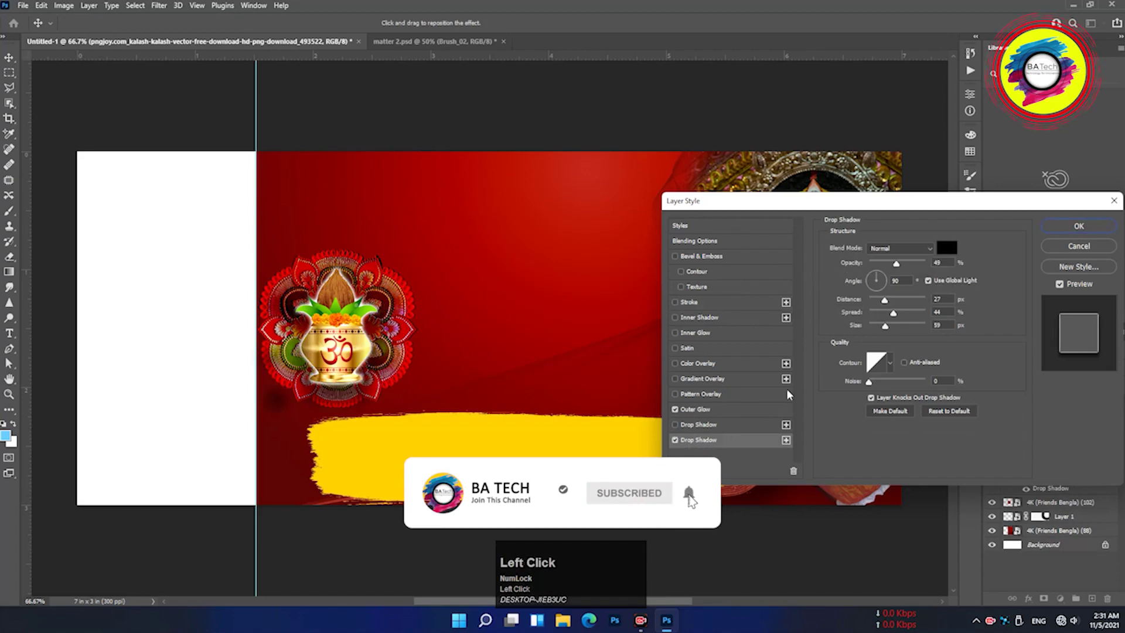
drag(895, 266, 1075, 235)
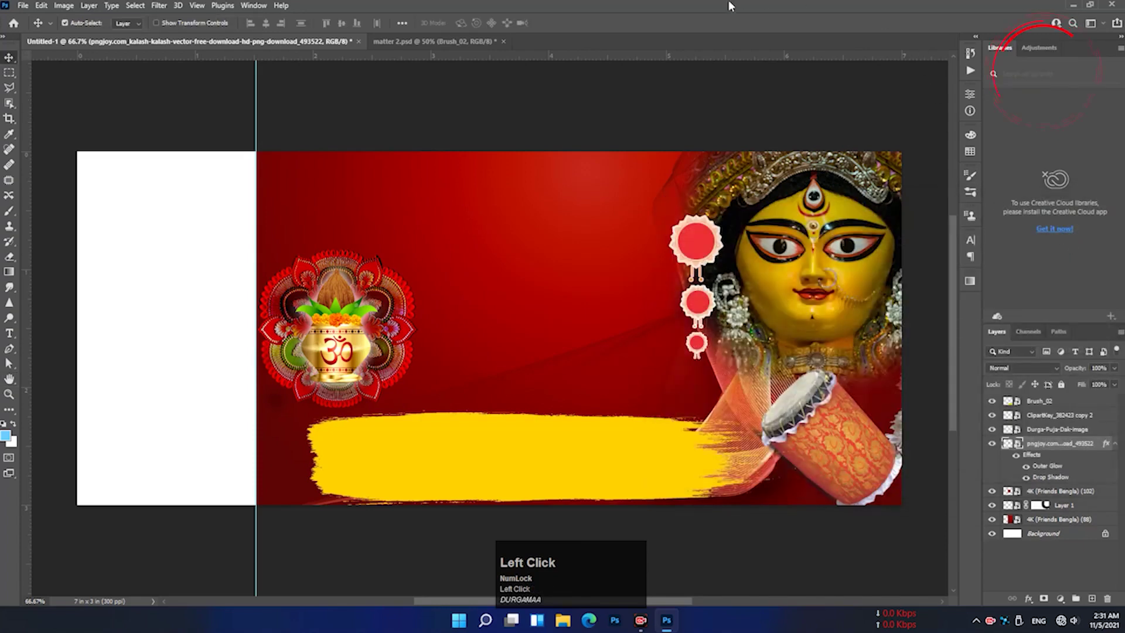
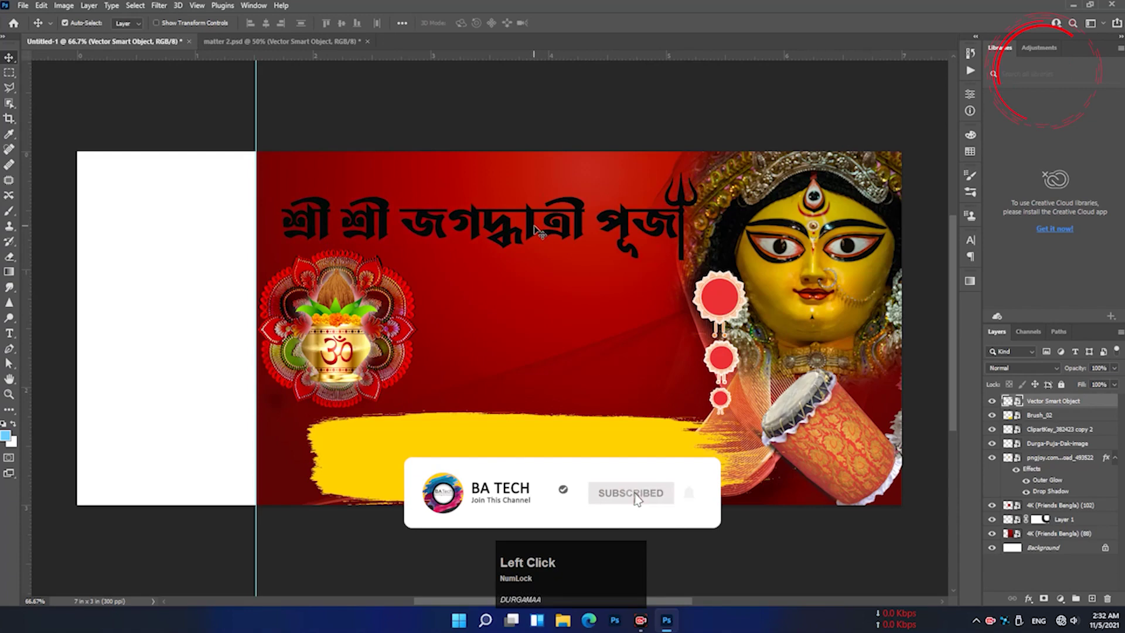
Bring the সার্বজনীন text from matter 2.psd and position it just above the Jagaddhatri Puja title
drag(264, 41, 435, 206)
drag(436, 192, 1056, 423)
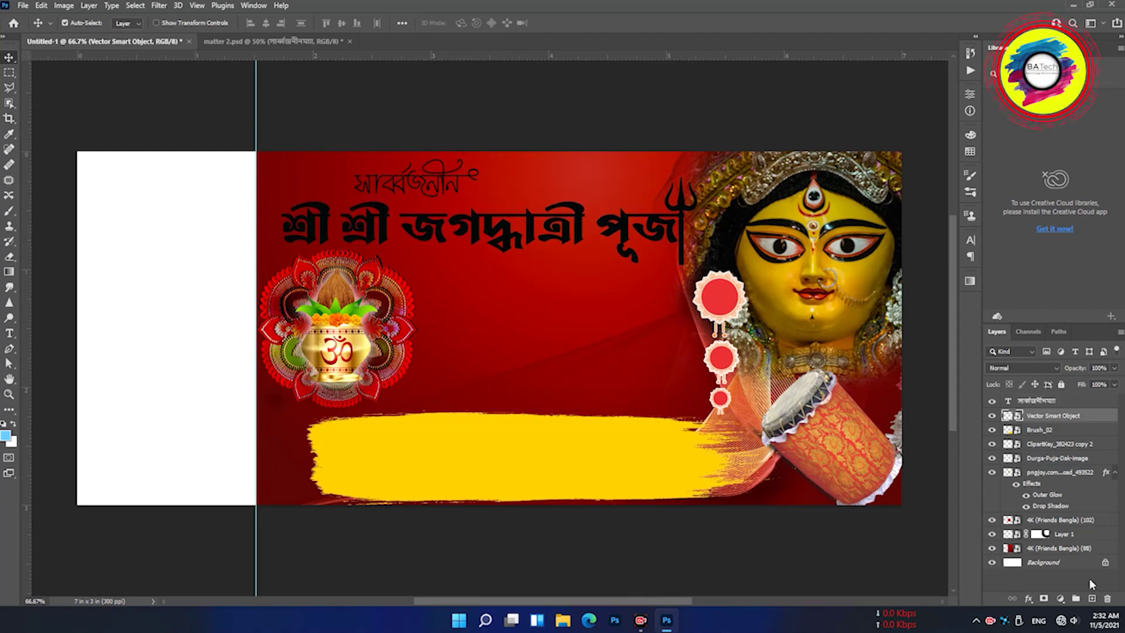
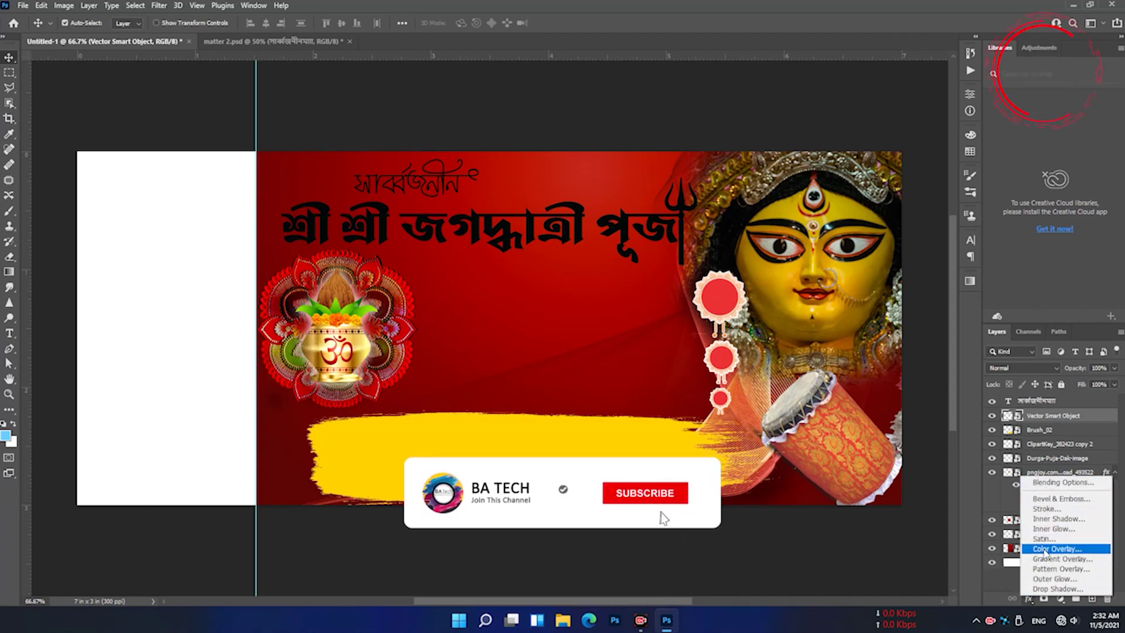
Recolour the title's Color Overlay to light peach #ffcf97 and enable a thin stroke
double_click(655, 493)
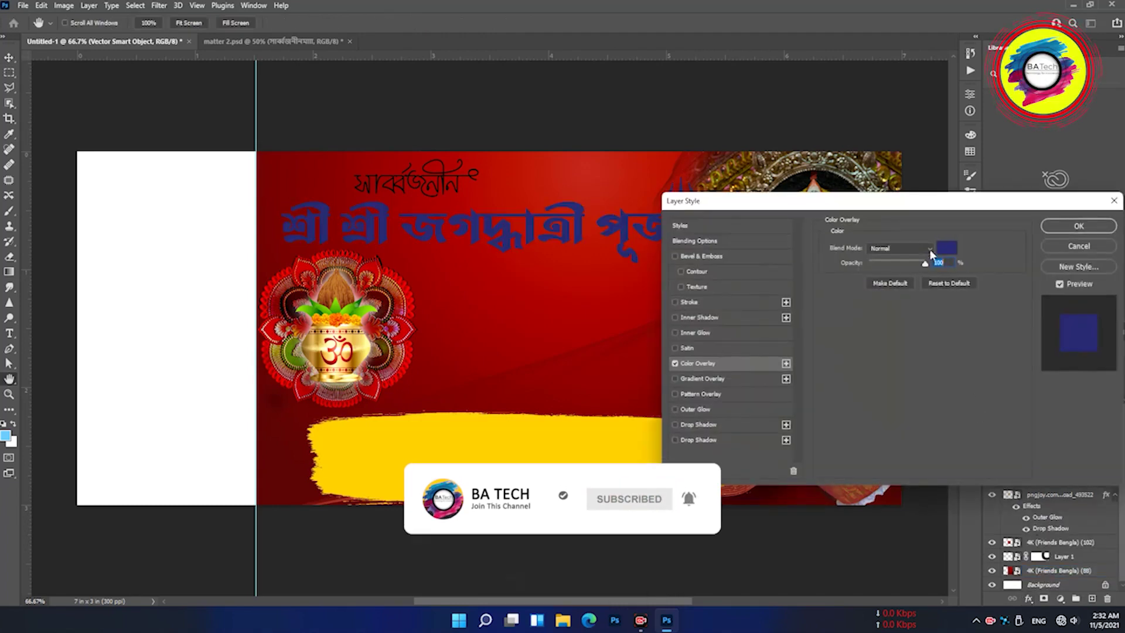
drag(948, 256, 743, 361)
drag(744, 365, 758, 480)
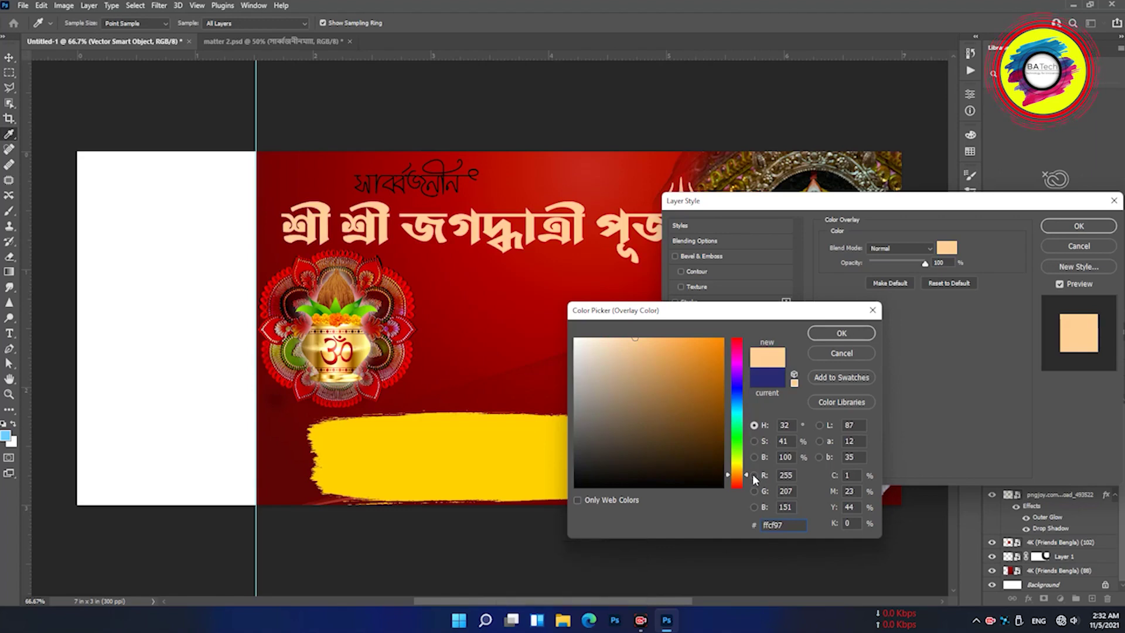
Make the title's 1 px outside stroke red
drag(750, 479, 834, 337)
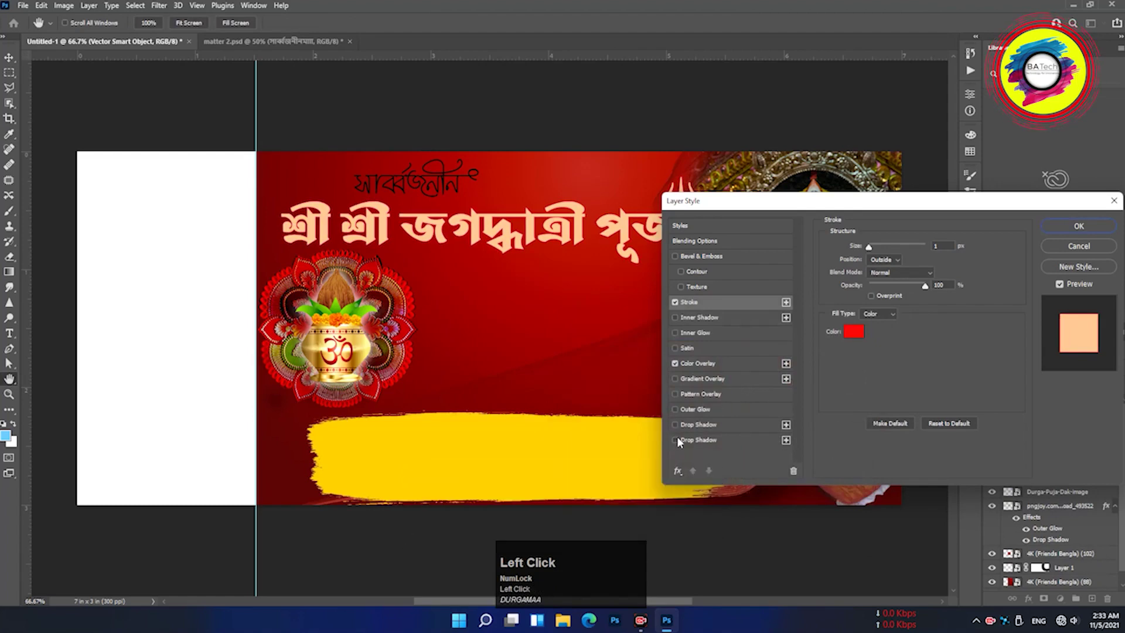
Turn on the title's Drop Shadow and set its opacity and a shorter distance
click(680, 431)
click(674, 441)
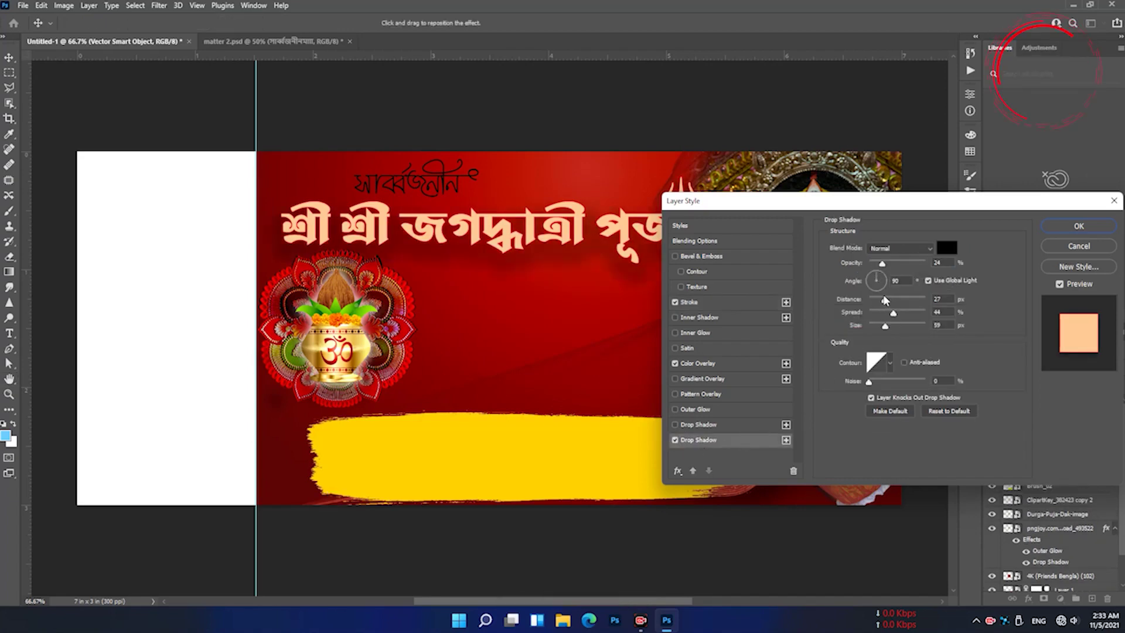
click(888, 303)
drag(888, 303, 892, 322)
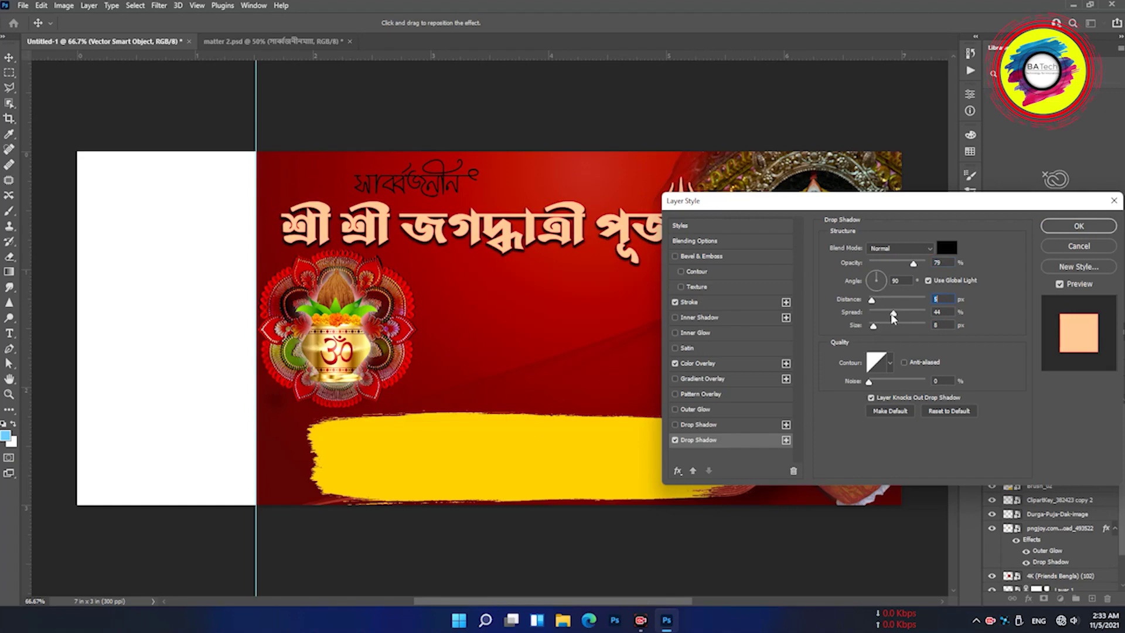
Adjust the shadow's spread and size under the title and confirm the layer style
drag(880, 330, 906, 266)
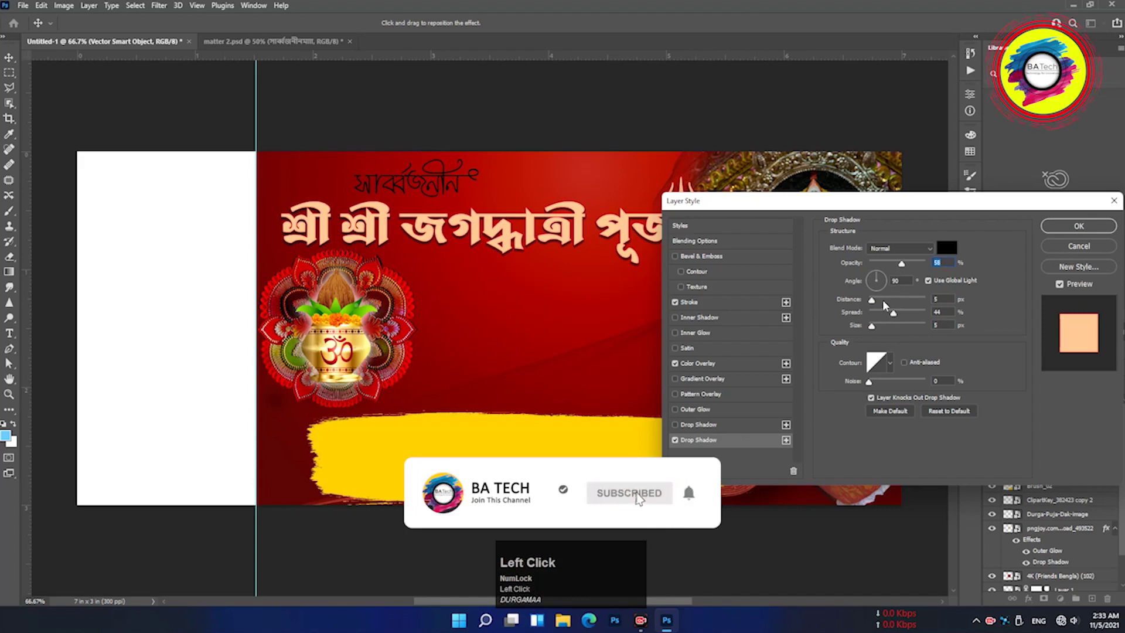
drag(877, 305, 1082, 228)
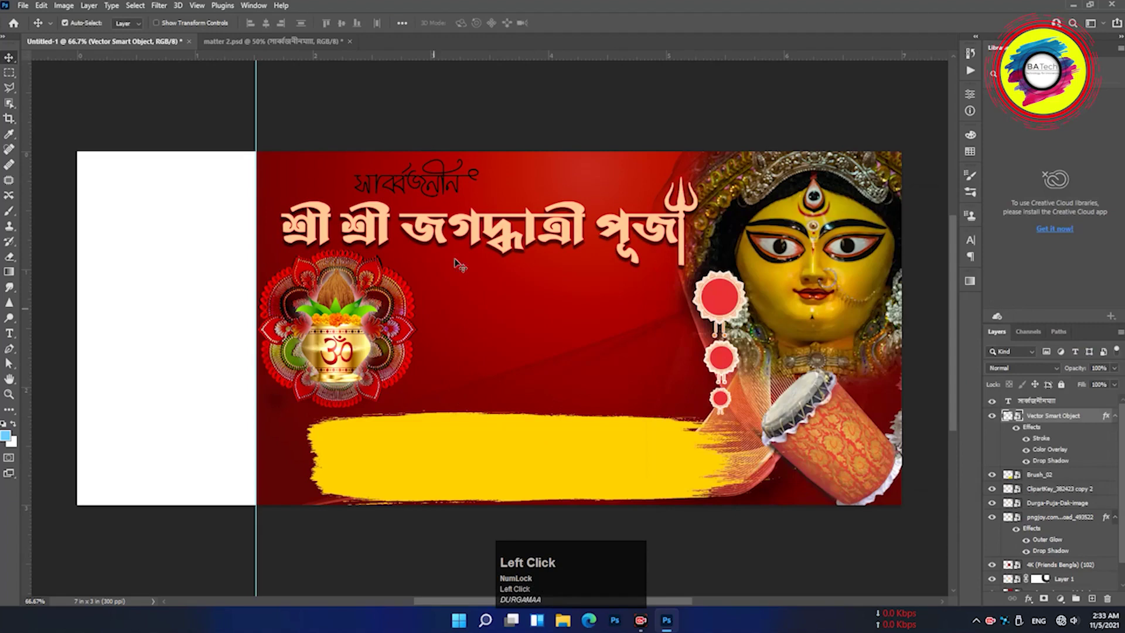
Recolour the small সার্বজনীন word white and place a white পরিচালনায়ঃ– label below the main title
click(432, 180)
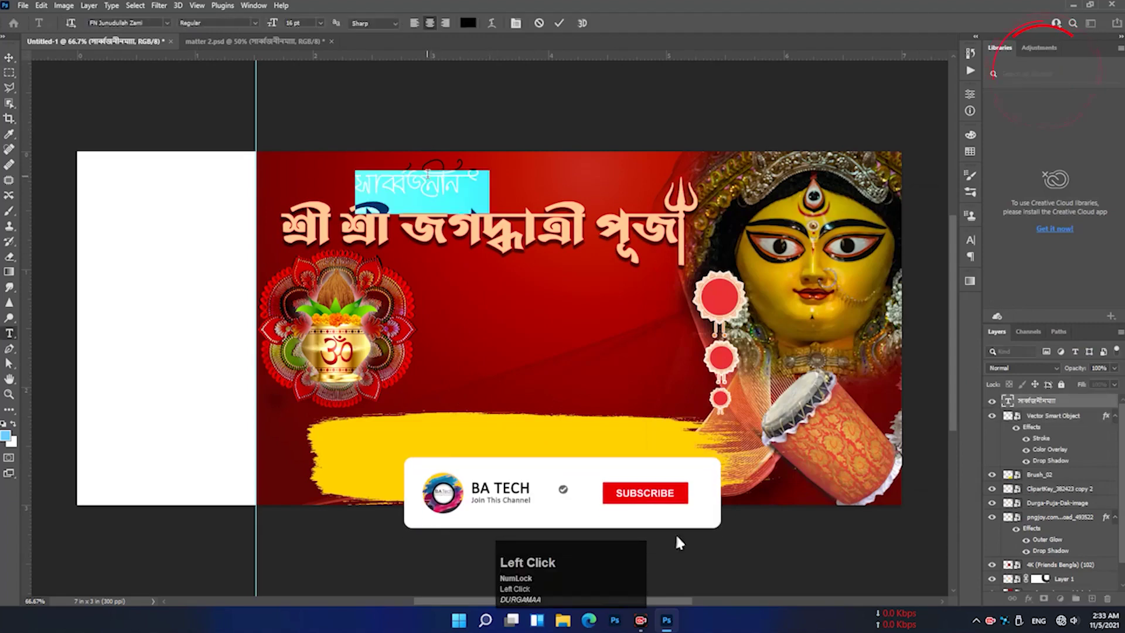
drag(471, 20, 841, 336)
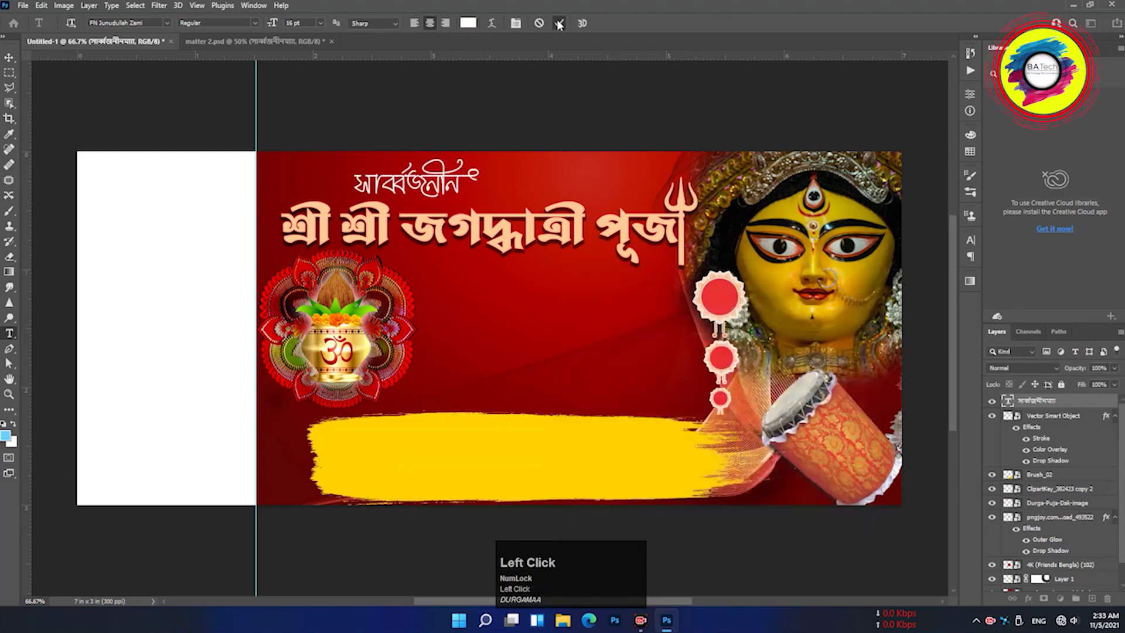
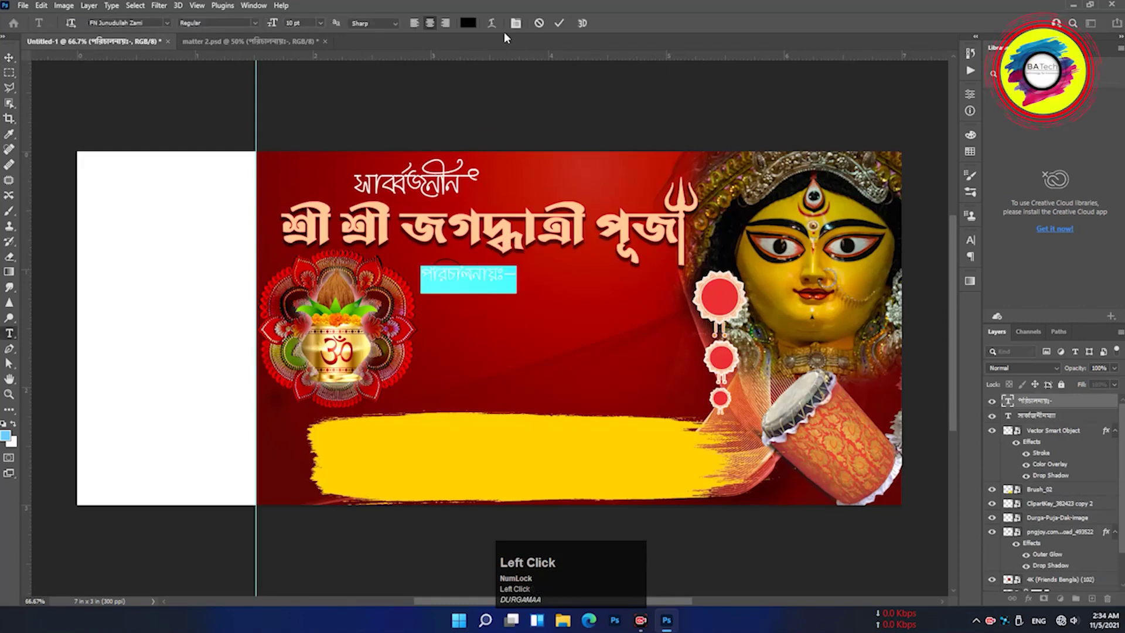
click(475, 25)
drag(475, 25, 841, 340)
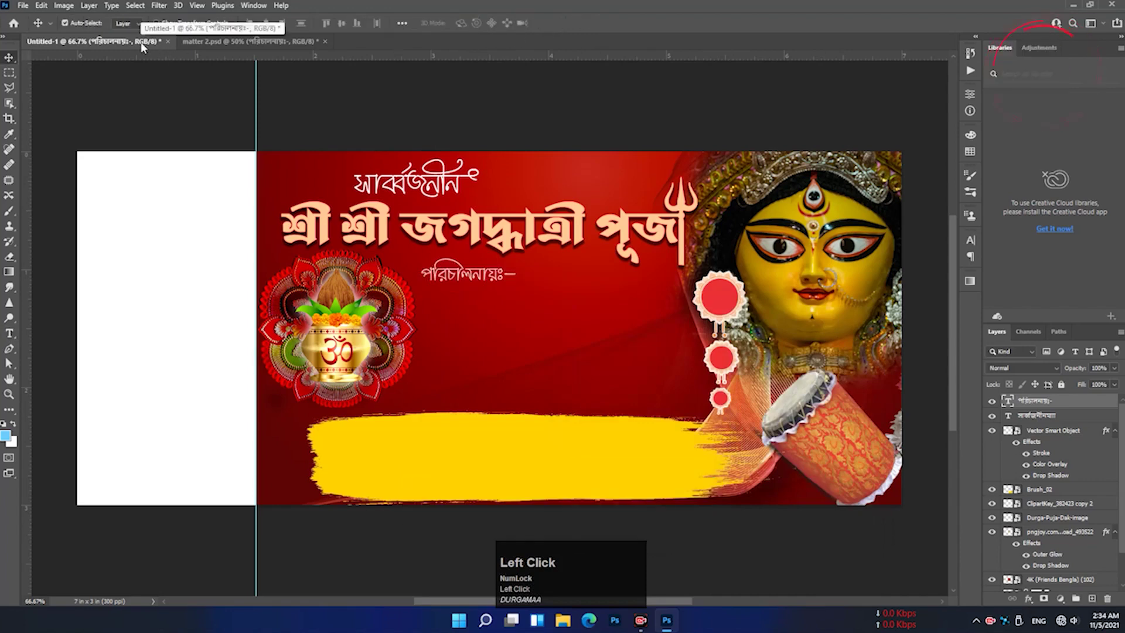
Bring the club name আমরা সবাই সংঘ, address label and receipt lines over from matter 2.psd and position them
click(195, 42)
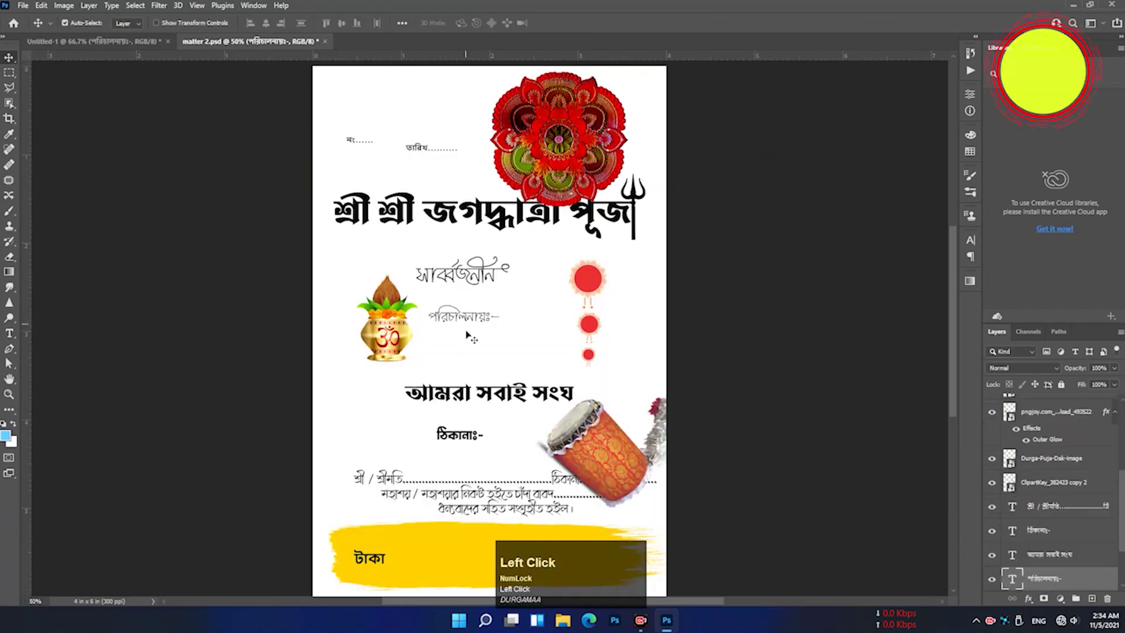
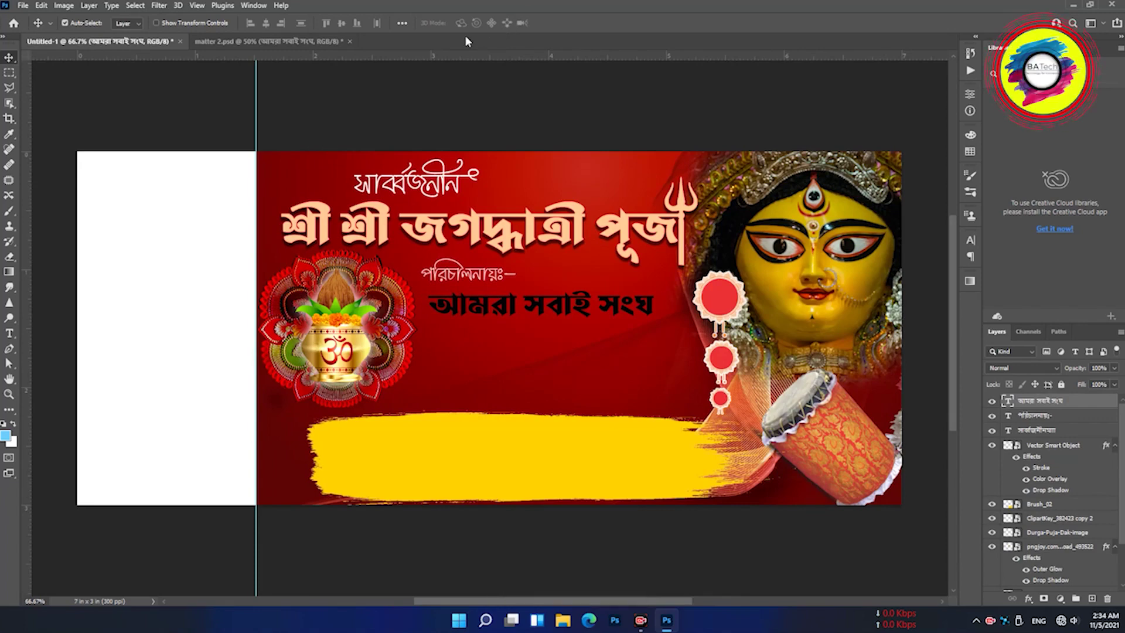
click(239, 37)
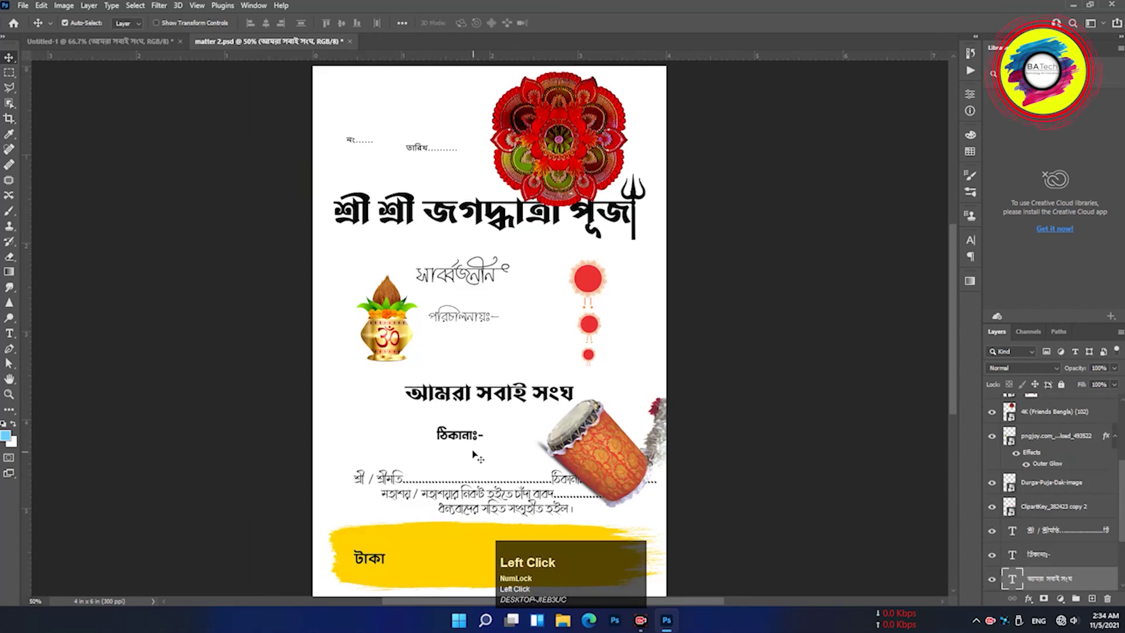
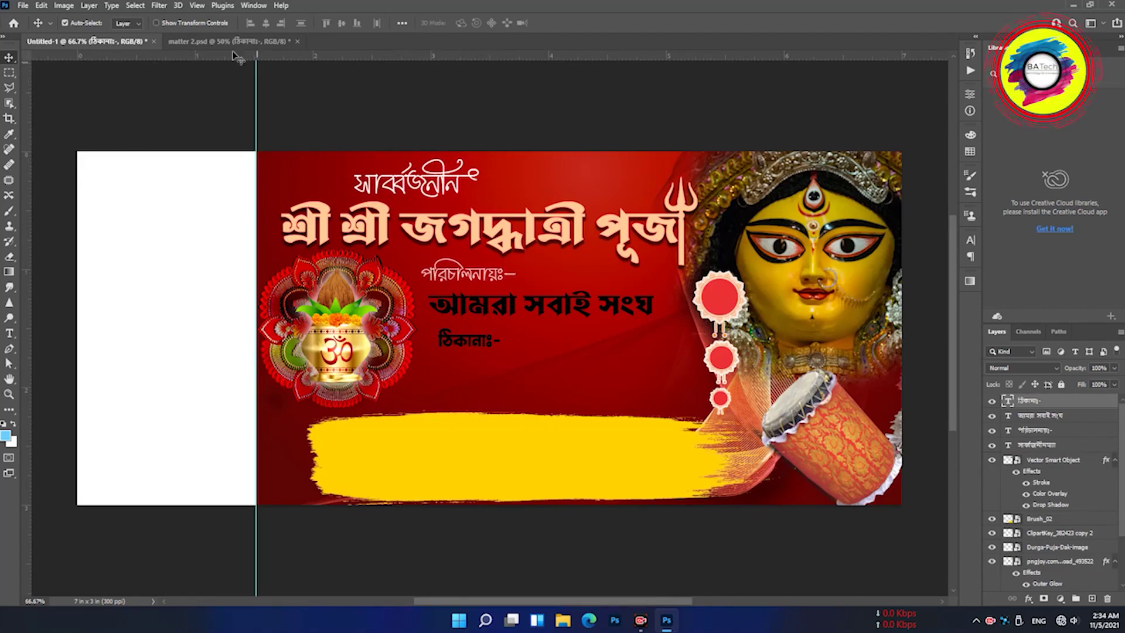
click(225, 49)
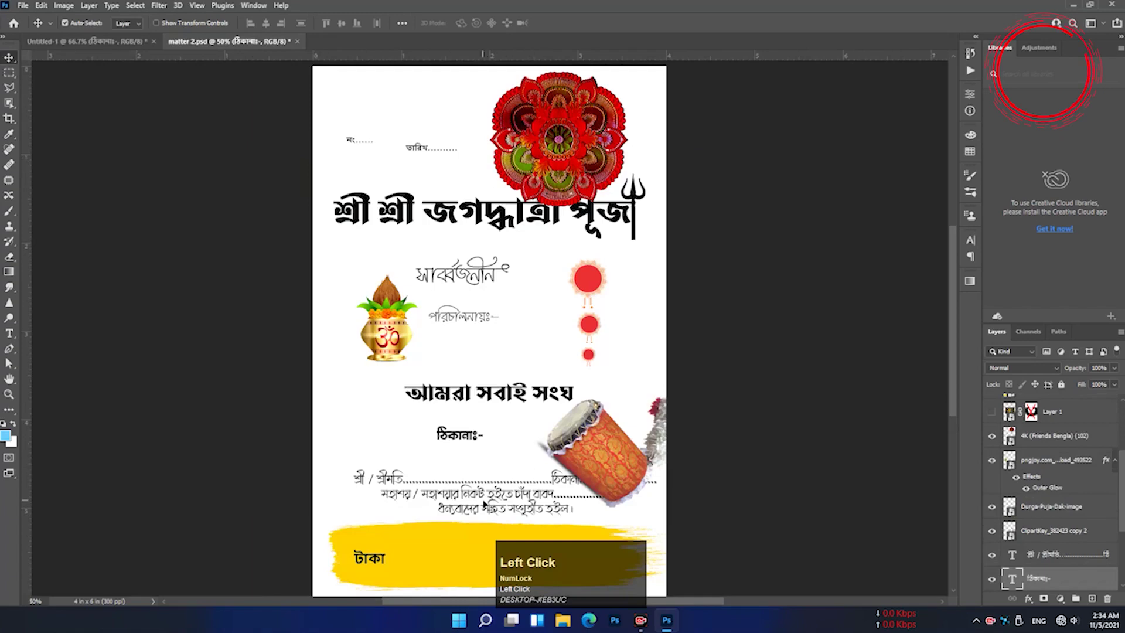
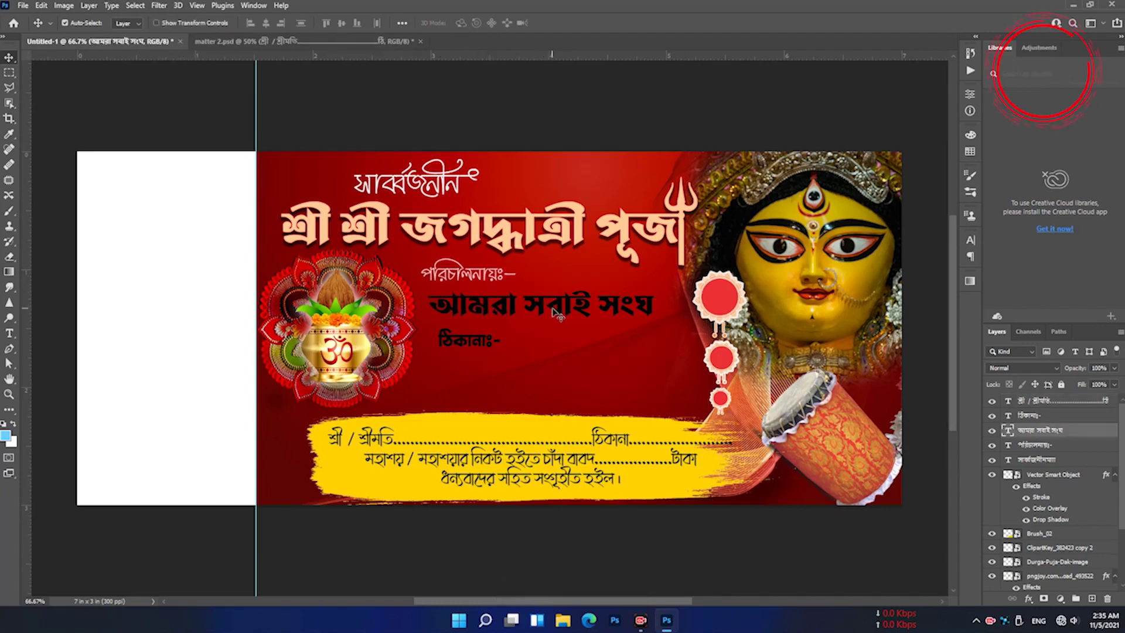
click(563, 309)
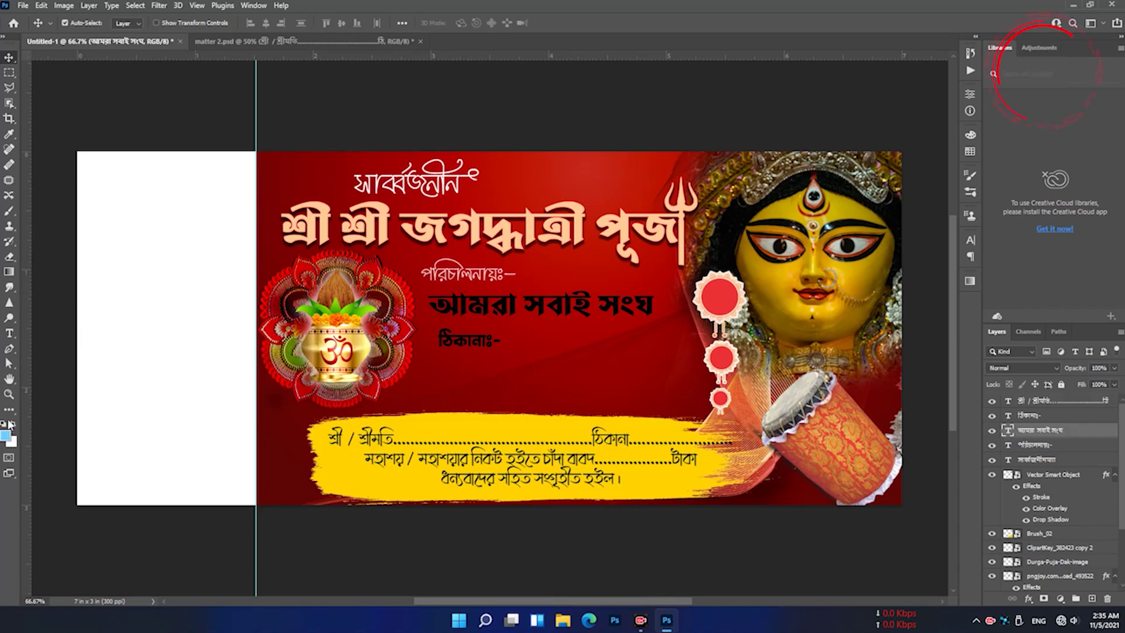
Draw a light blue rectangle bar over the club name line and put away the Properties panel
click(11, 416)
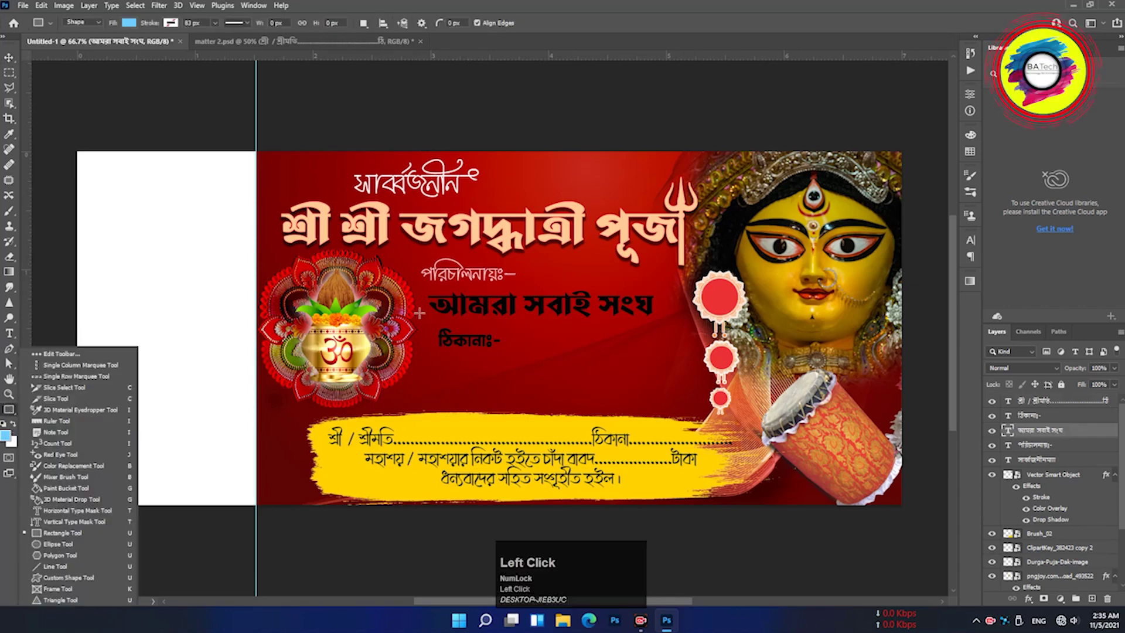
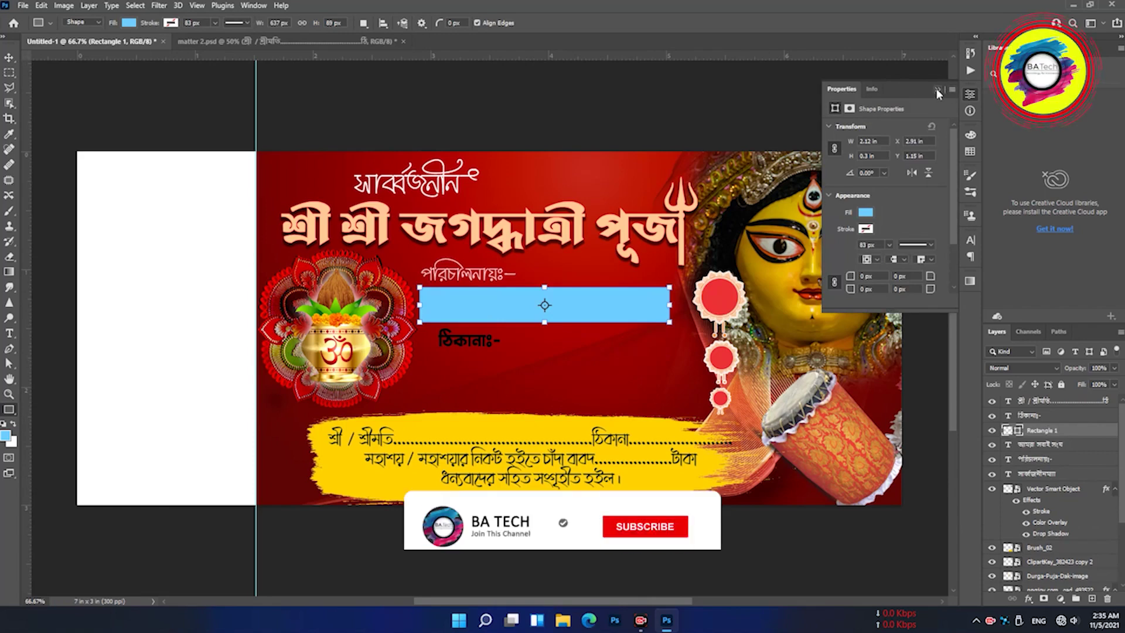
drag(941, 94, 12, 355)
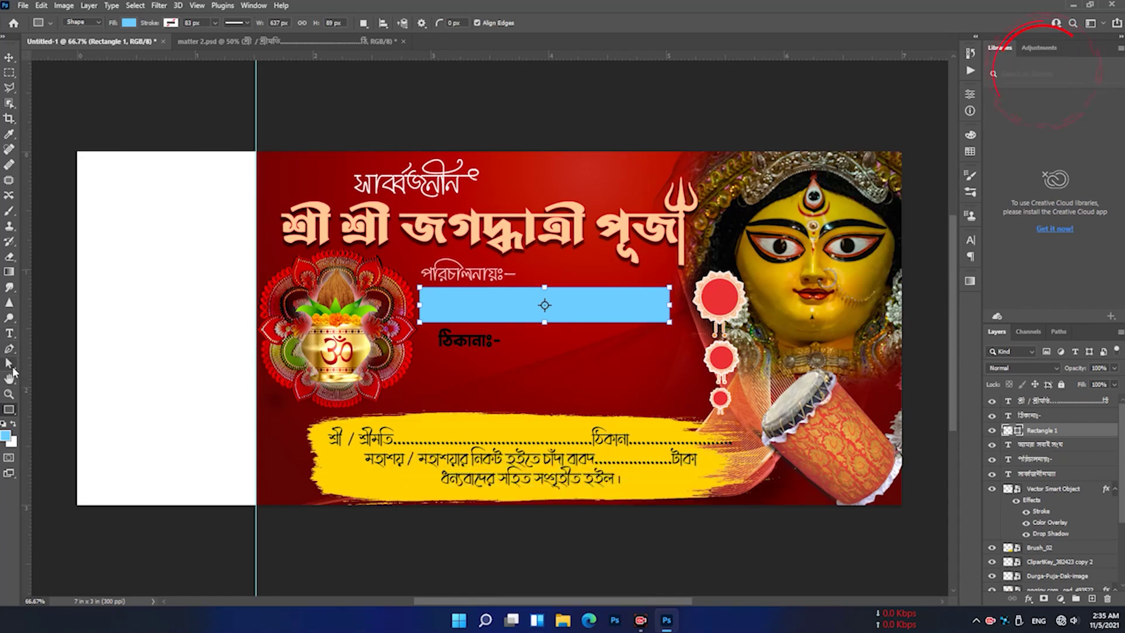
With Direct Selection, grab one end's corner anchors and angle that end of the blue bar
click(9, 362)
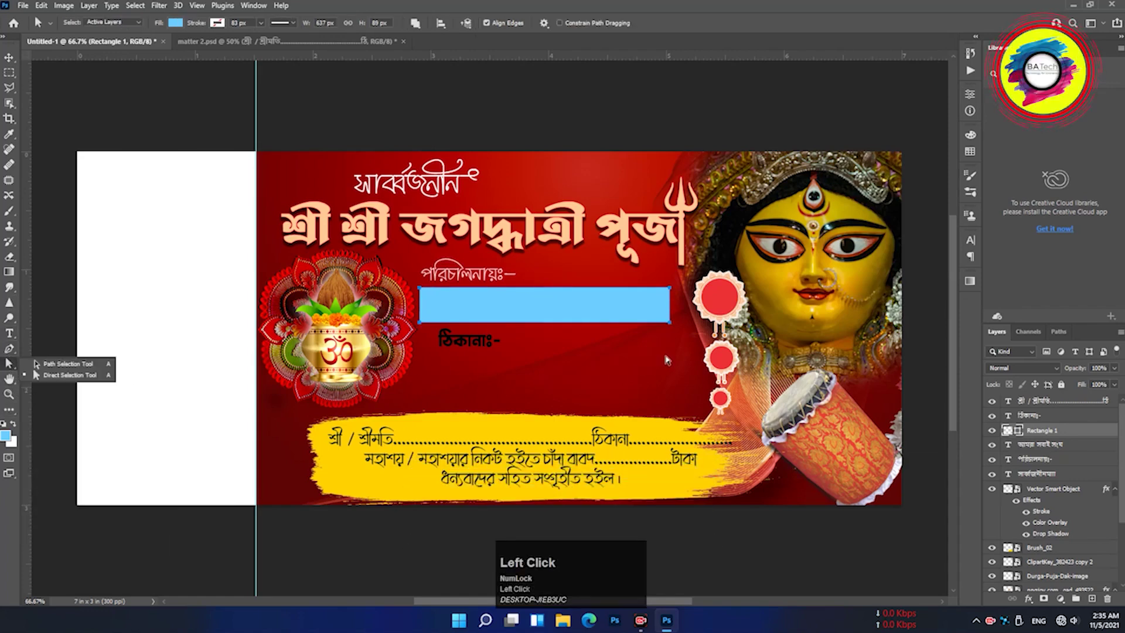
click(37, 374)
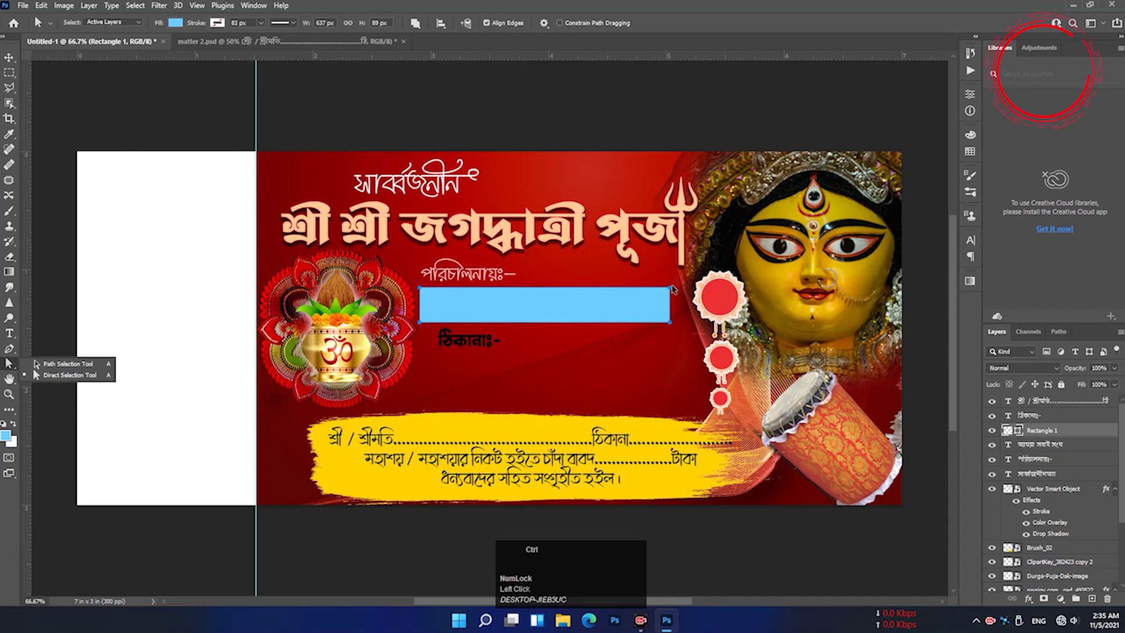
drag(37, 374, 37, 374)
right_click(37, 374)
click(37, 374)
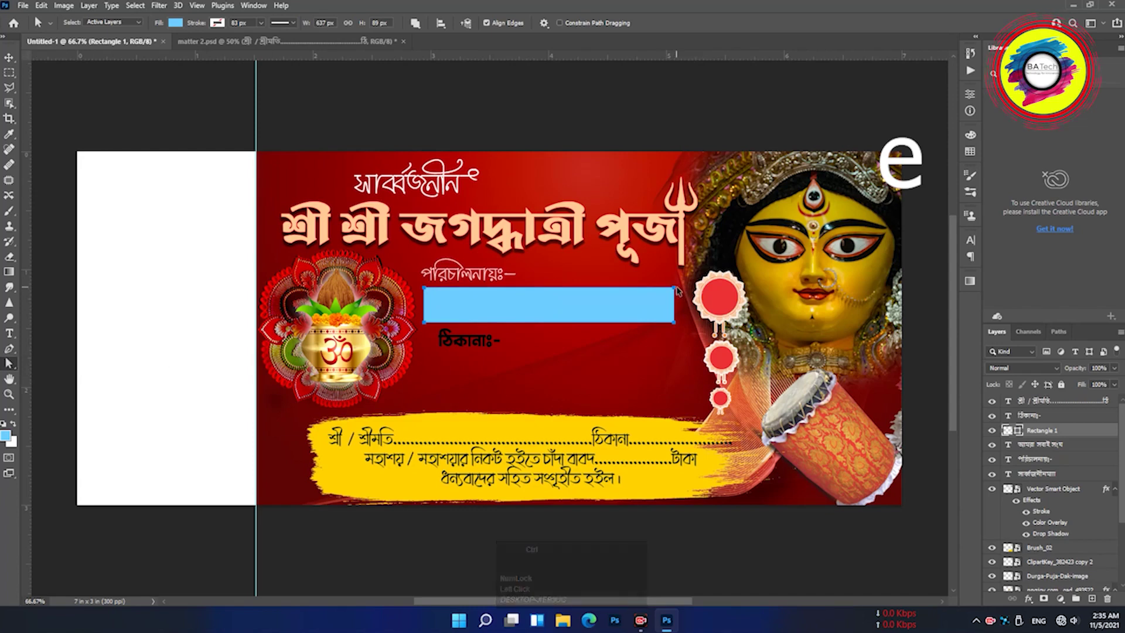
Skew the other end the same way so the bar becomes a parallelogram, then return to Move
click(10, 362)
drag(9, 362, 739, 315)
right_click(740, 315)
click(740, 315)
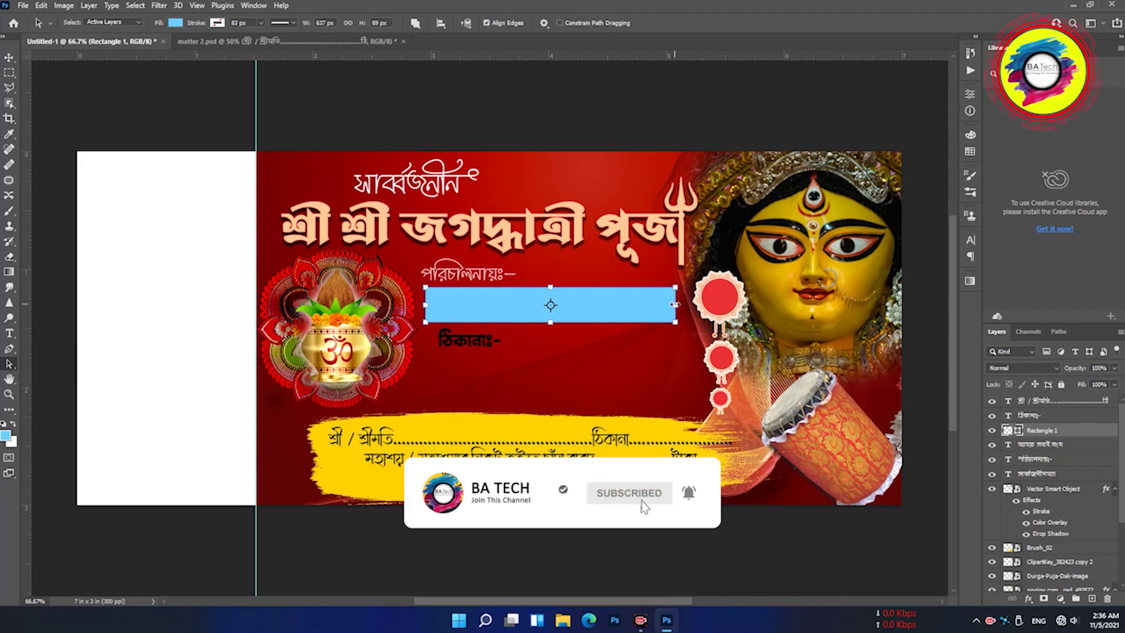
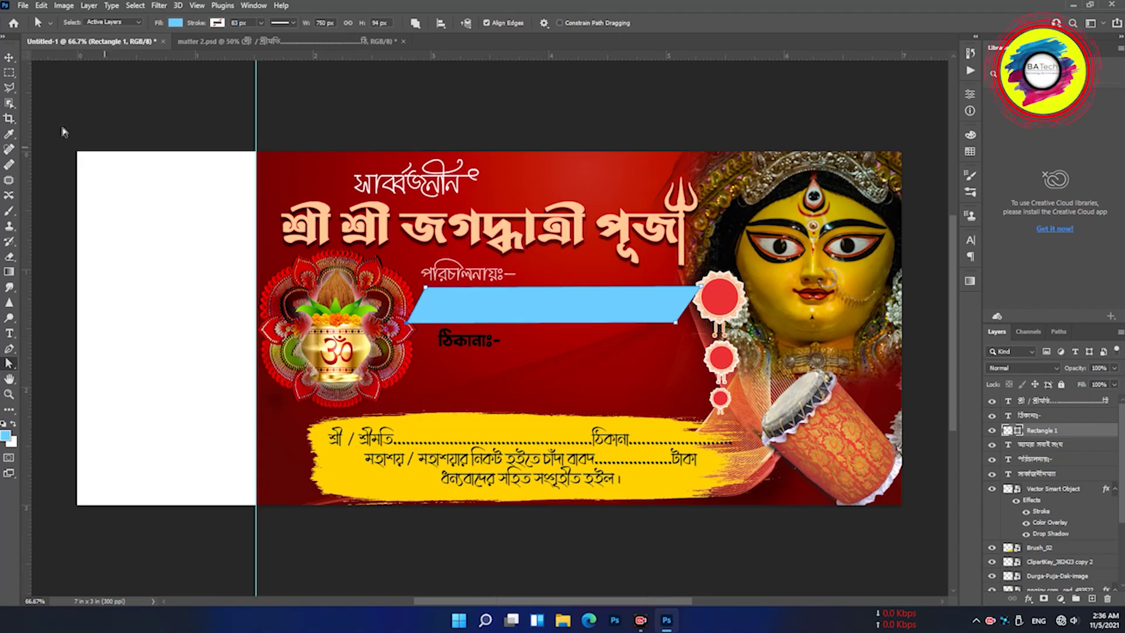
click(9, 59)
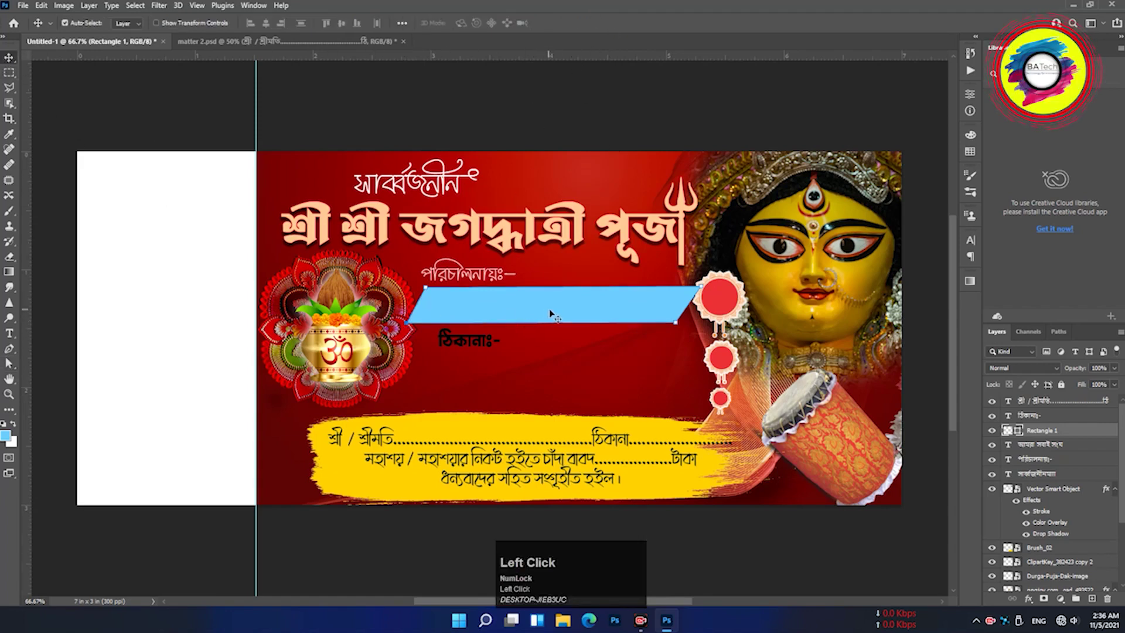
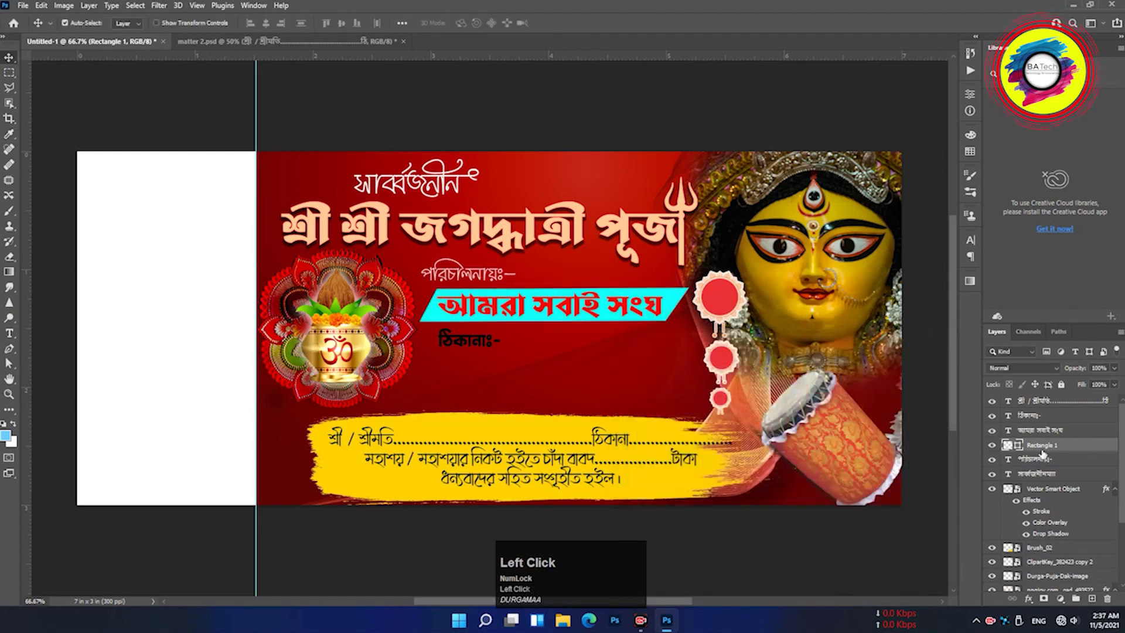
Duplicate the slanted bar layer, fill the lower copy yellow and nudge it down-right as an offset
right_click(1046, 450)
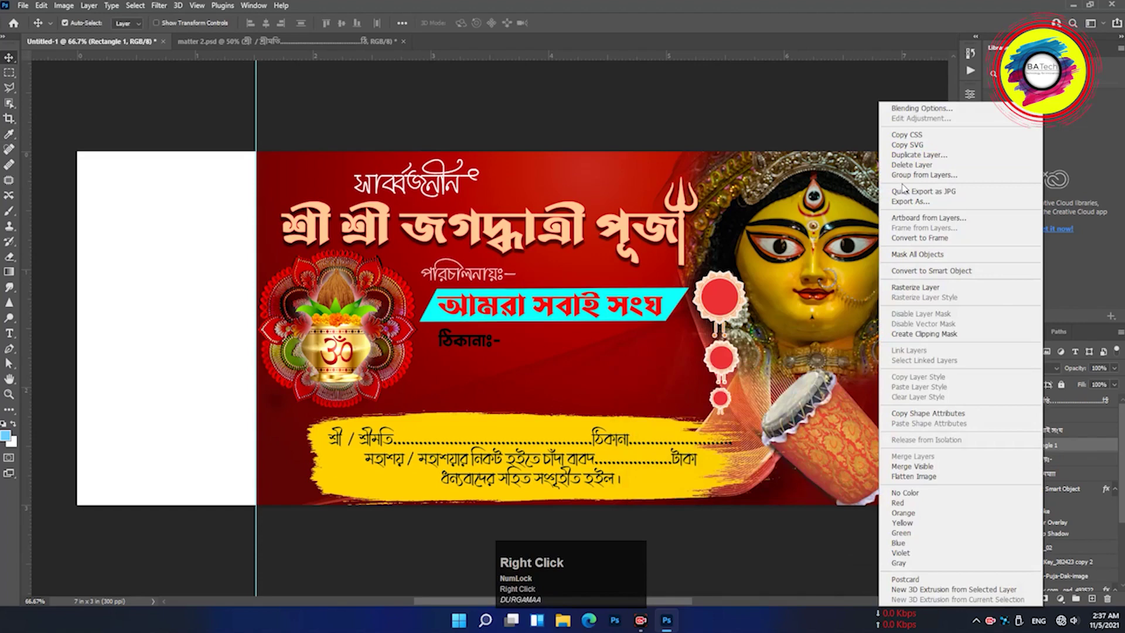
right_click(913, 161)
click(913, 161)
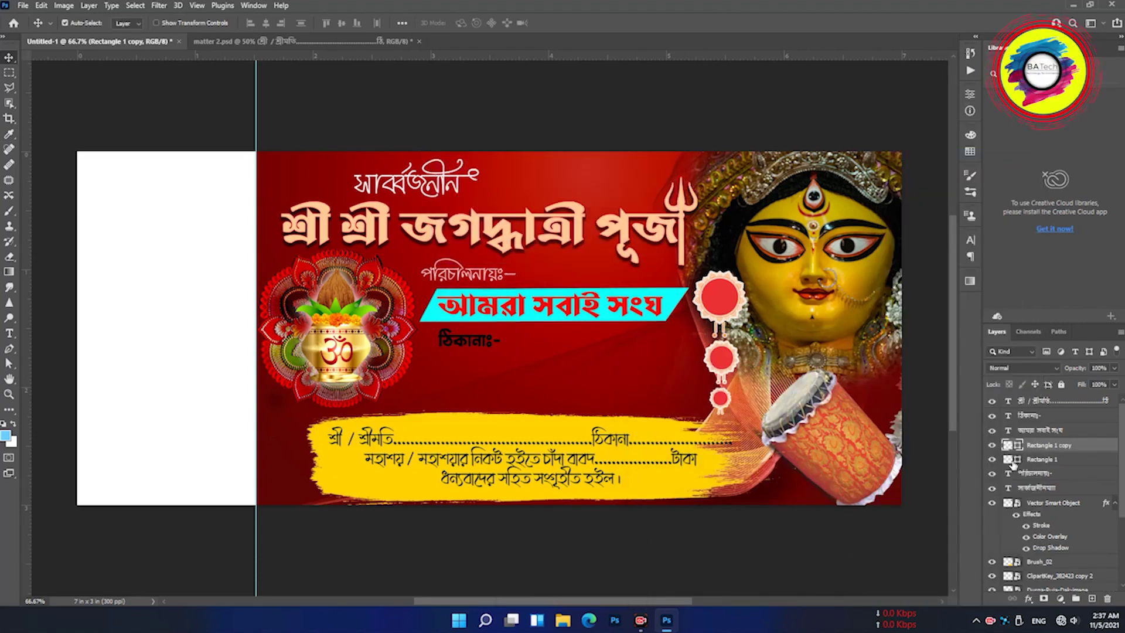
click(1019, 465)
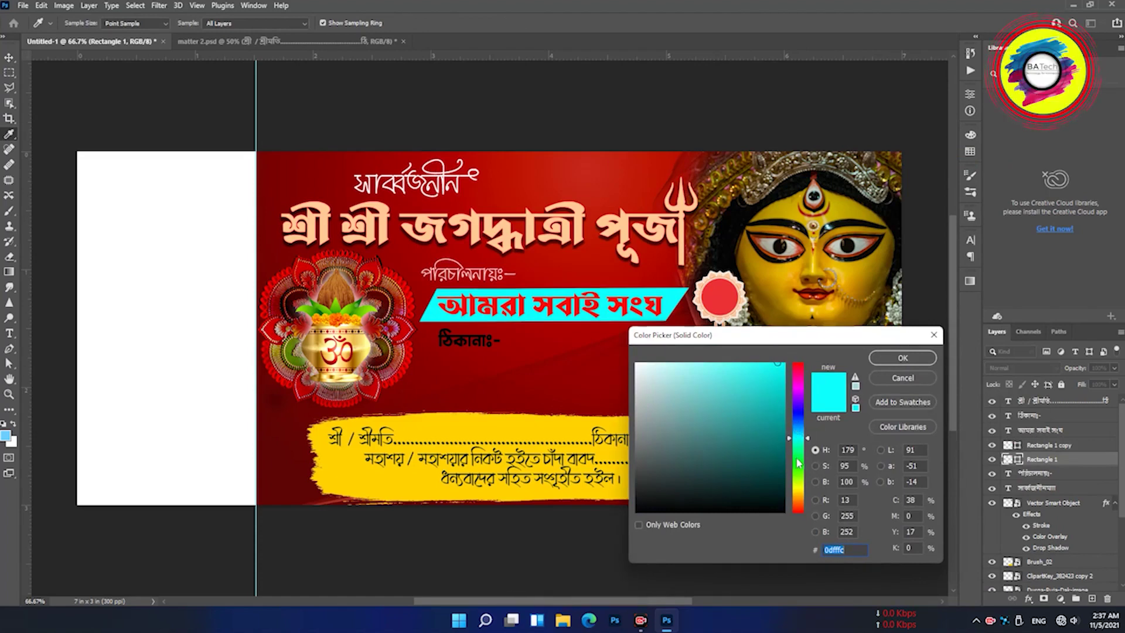
click(802, 493)
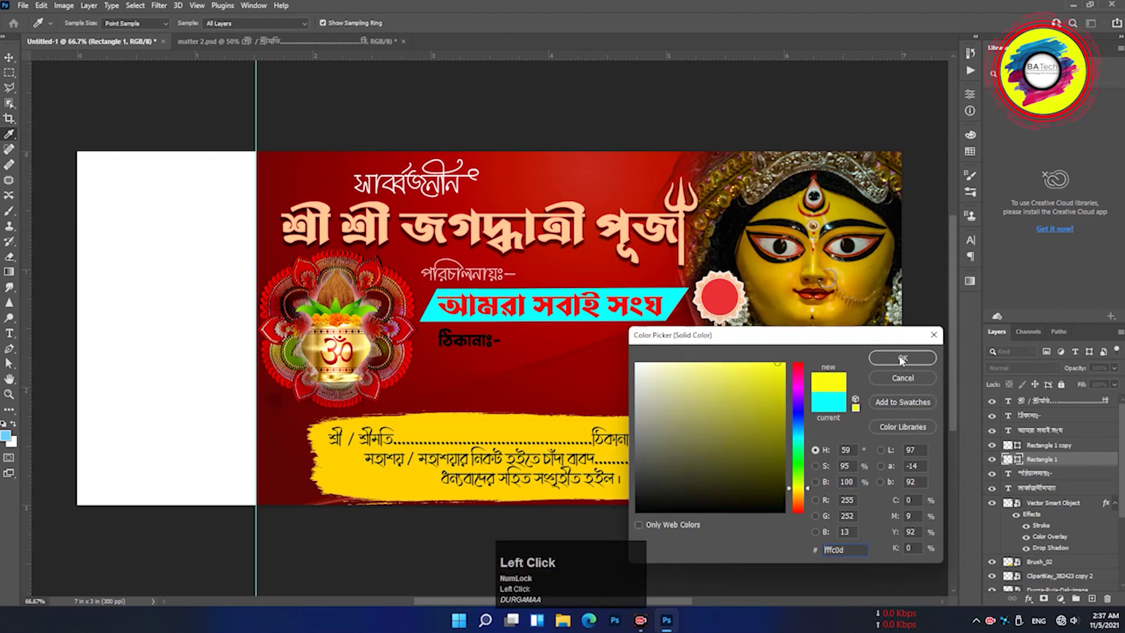
key(Down)
key(Right)
key(Down)
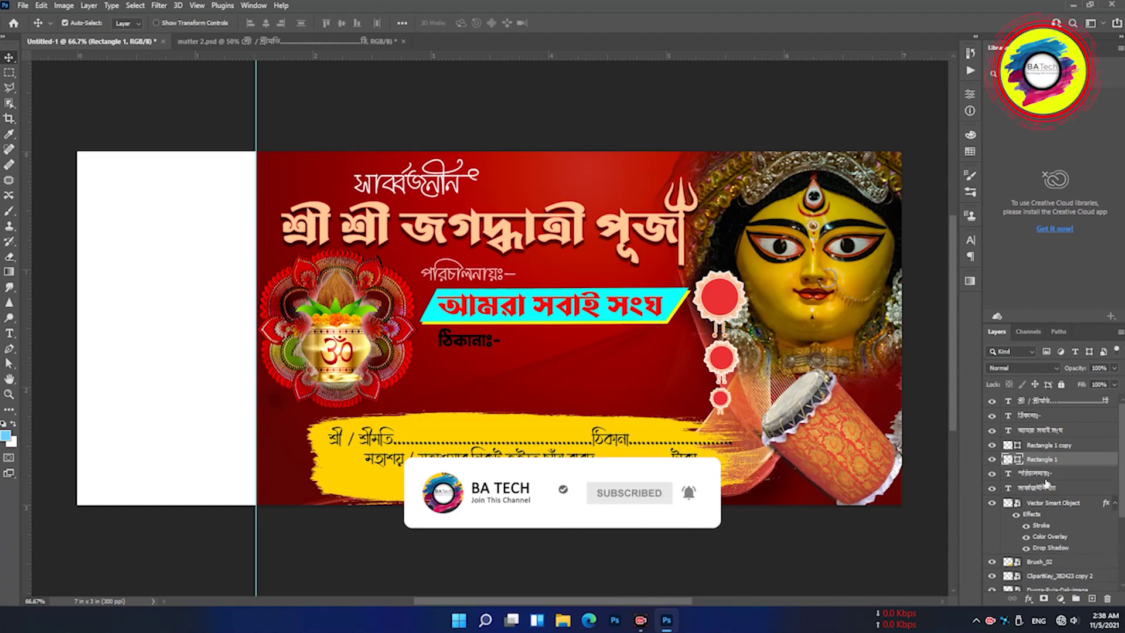
Fill the Rectangle 1 shape bright red (fe0a00) via the Color Picker
double_click(740, 314)
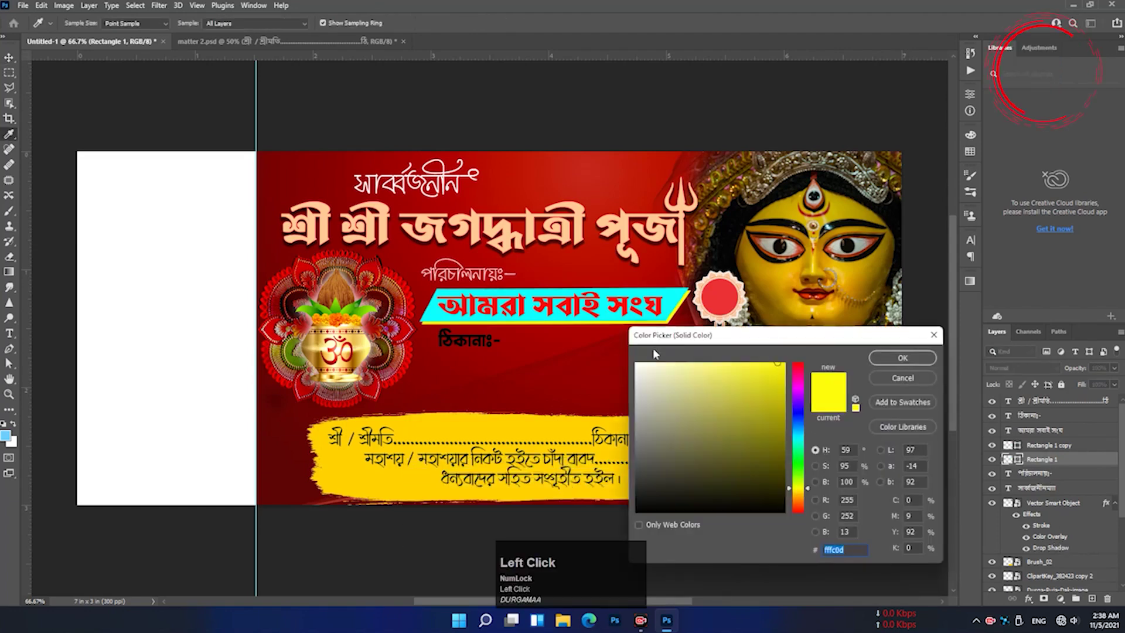
click(740, 315)
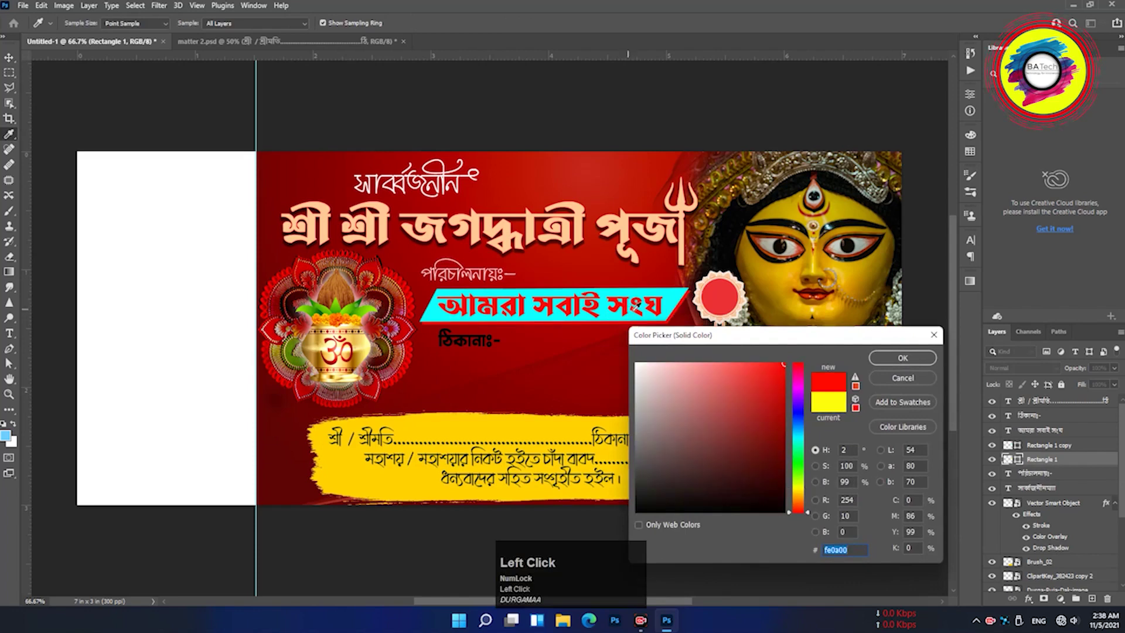
click(896, 365)
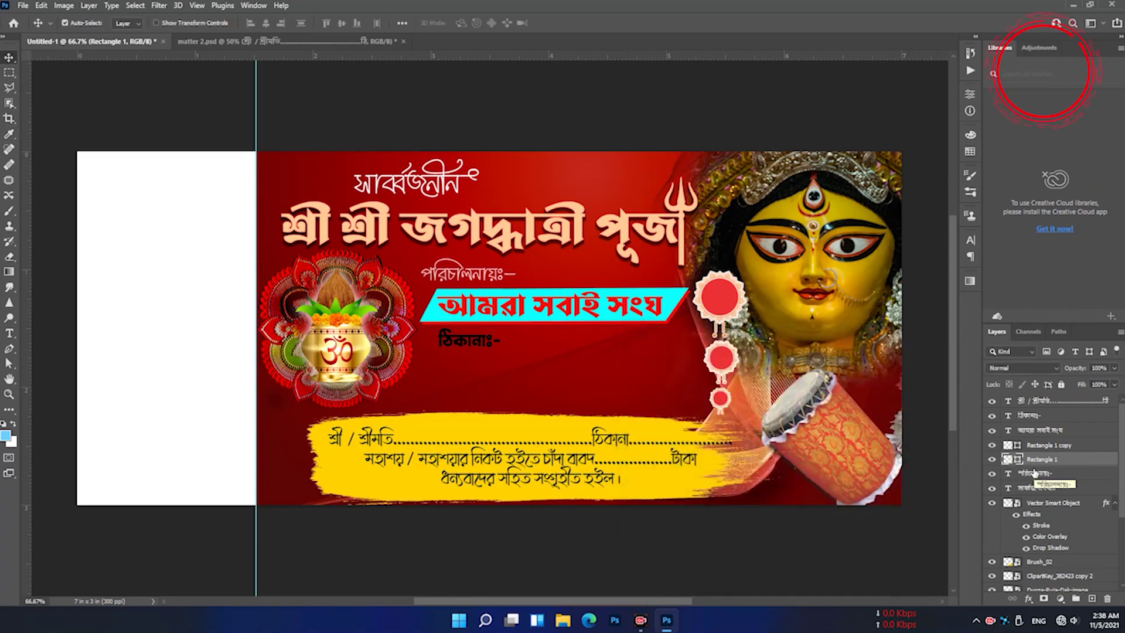
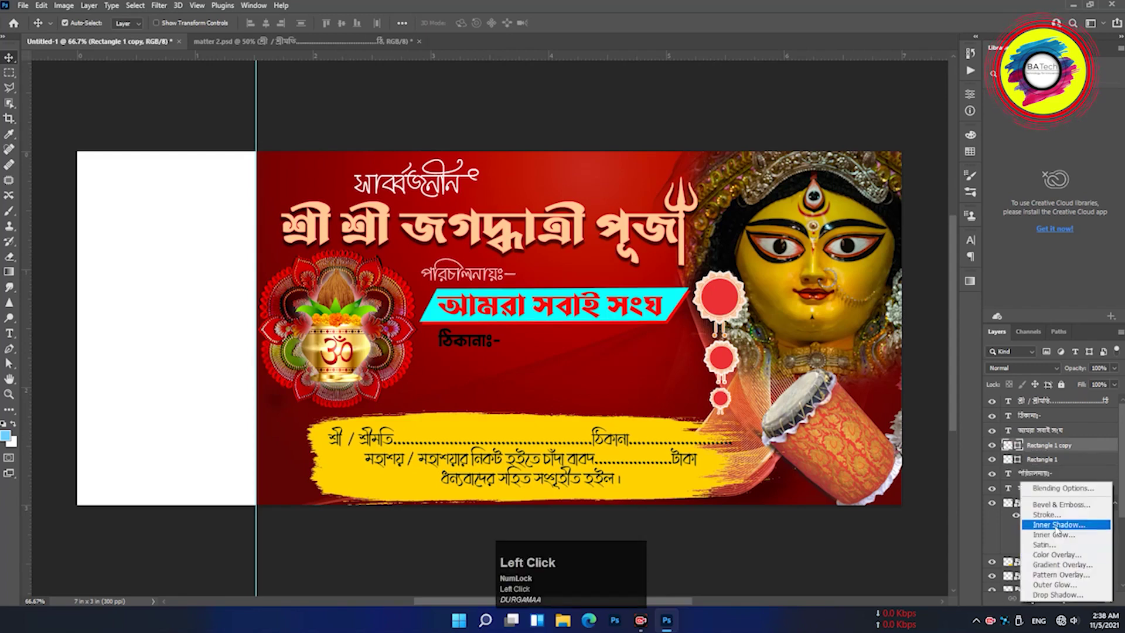
Give Rectangle 1 copy a 3 px outside yellow stroke
drag(873, 252, 858, 336)
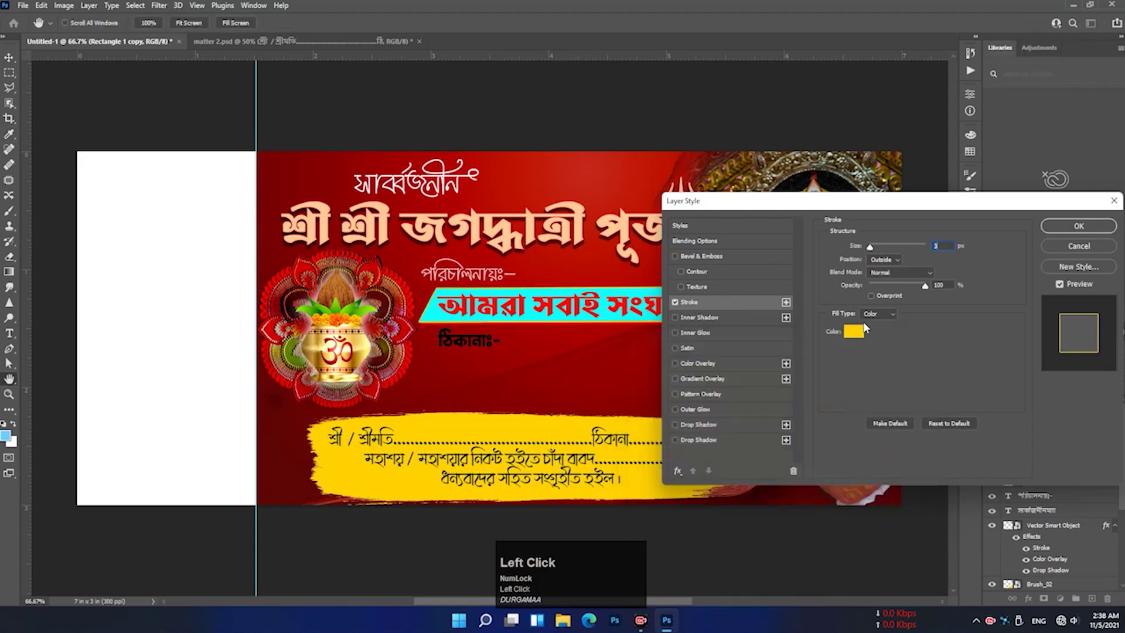
click(1070, 226)
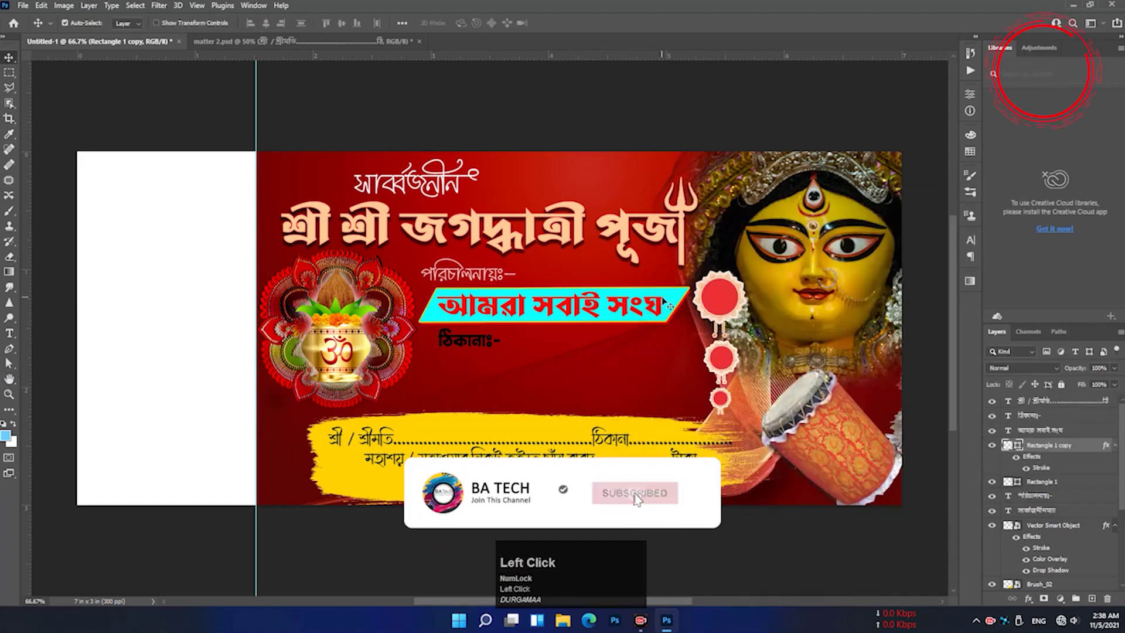
Recolour the strip behind the club name to deep navy blue
drag(687, 497, 895, 346)
click(913, 360)
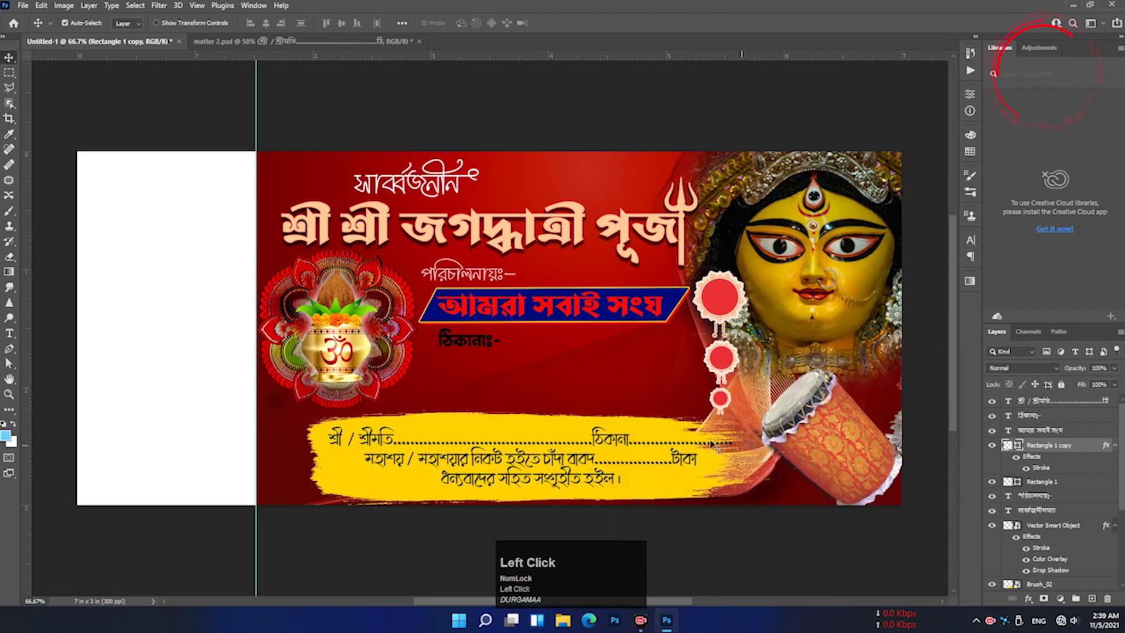
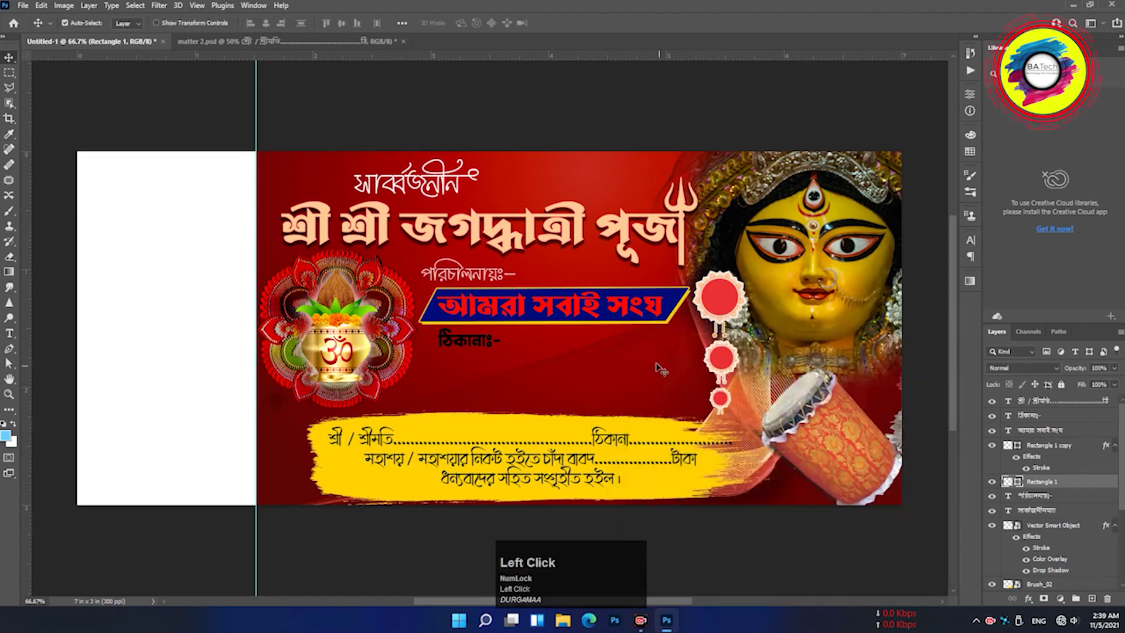
Add a drop shadow layer style to Rectangle 1 copy, keeping its stroke
key(Down)
key(Right)
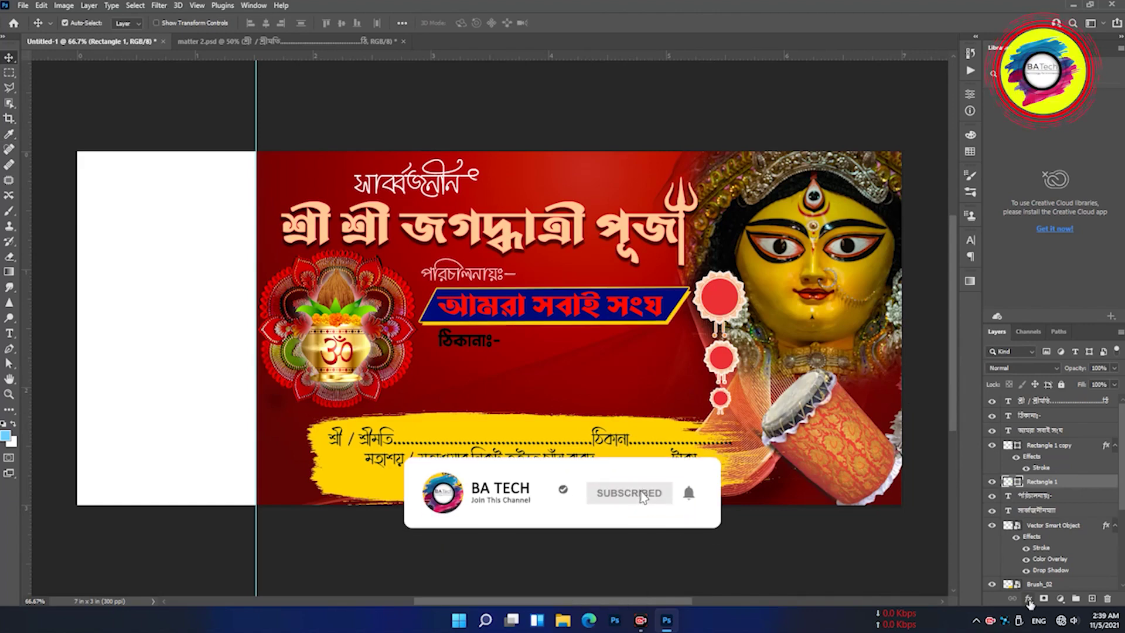
click(1041, 451)
right_click(1041, 450)
click(920, 113)
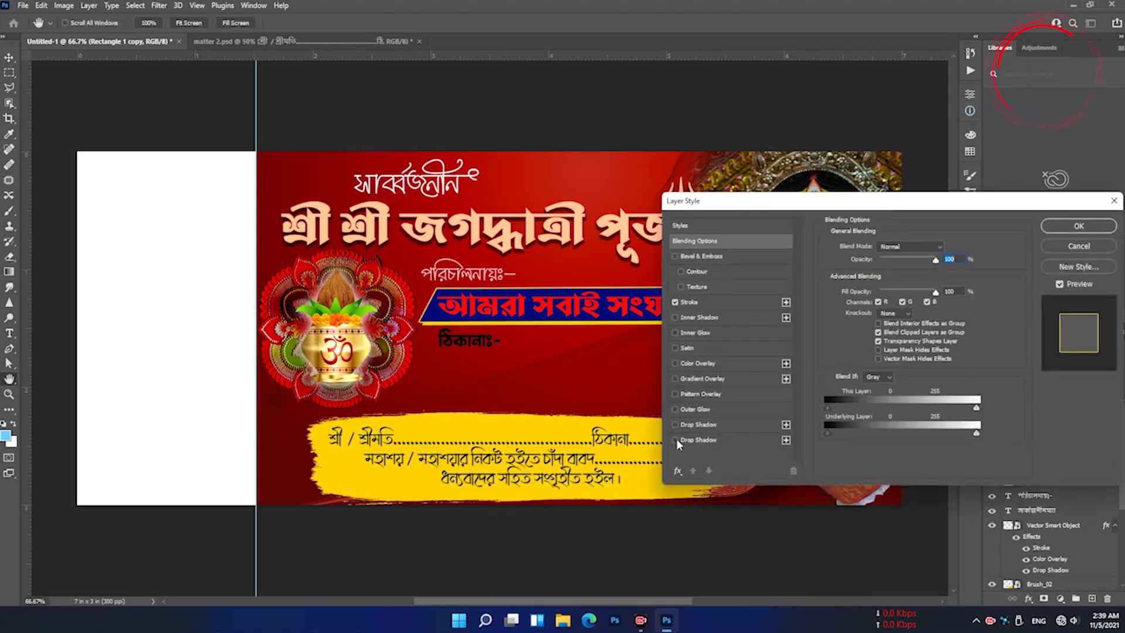
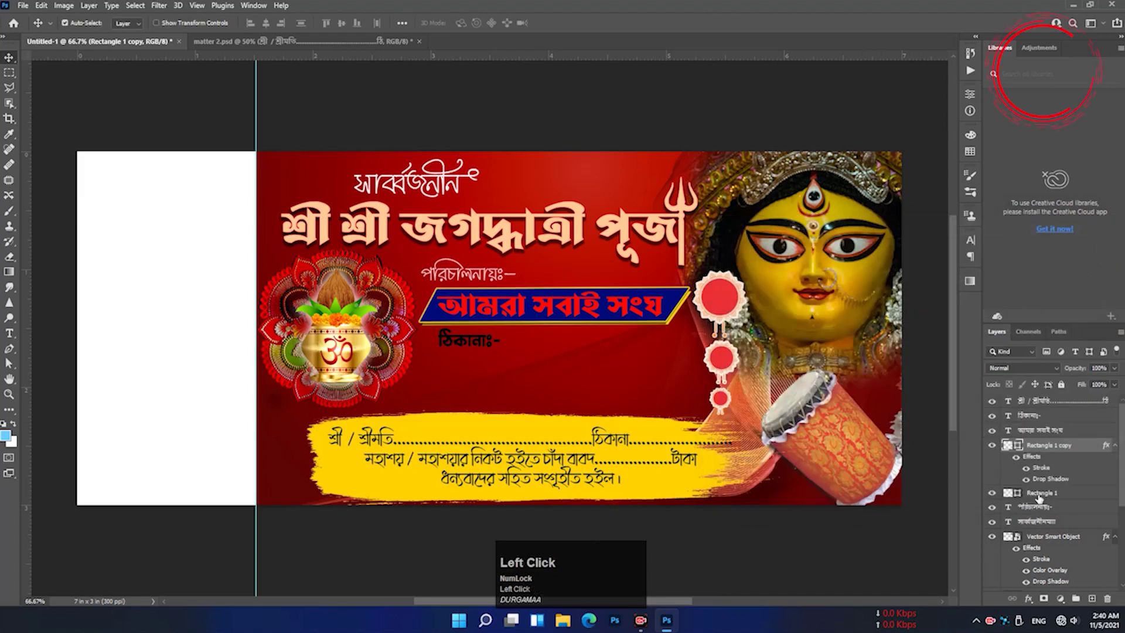
Add a black drop shadow to Rectangle 1 with reduced opacity, distance and spread
key(Down)
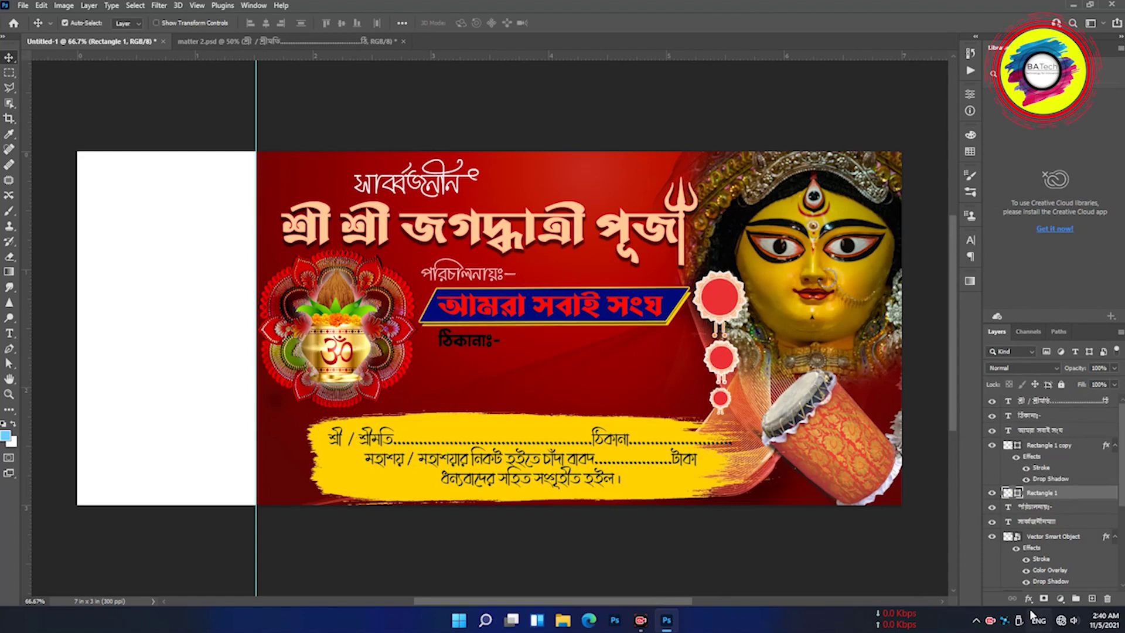
click(1033, 606)
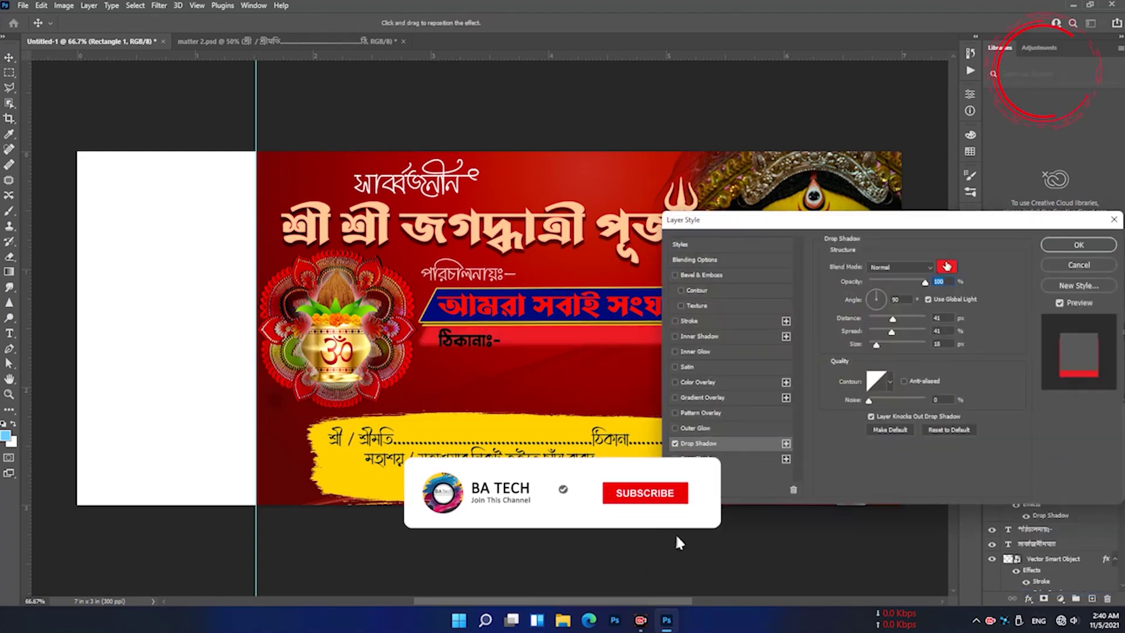
click(678, 448)
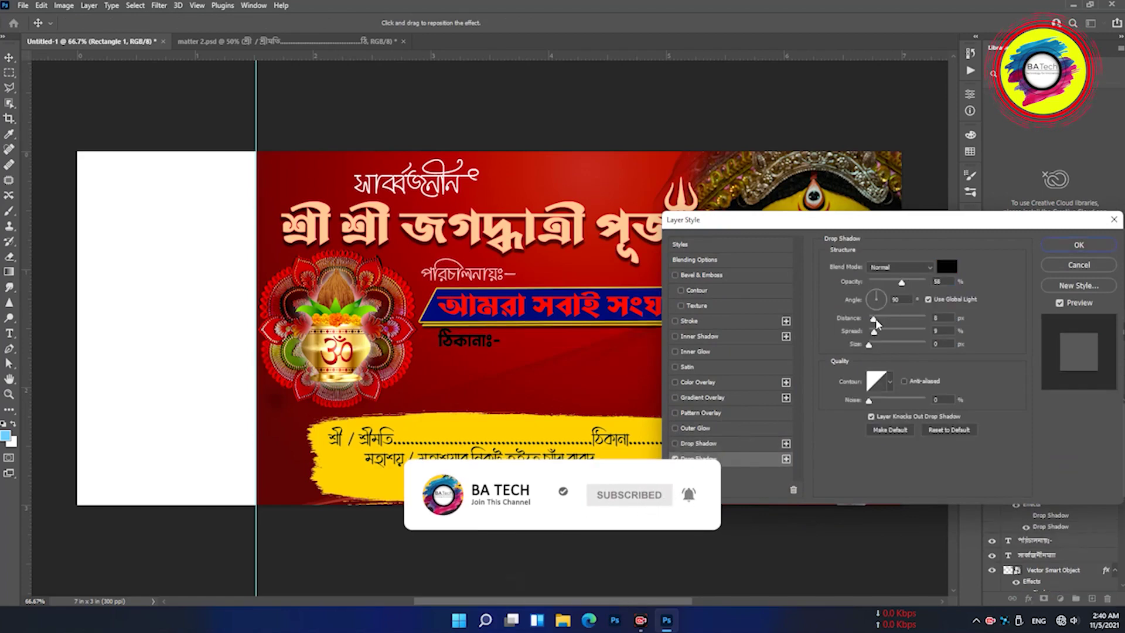
drag(881, 325, 893, 281)
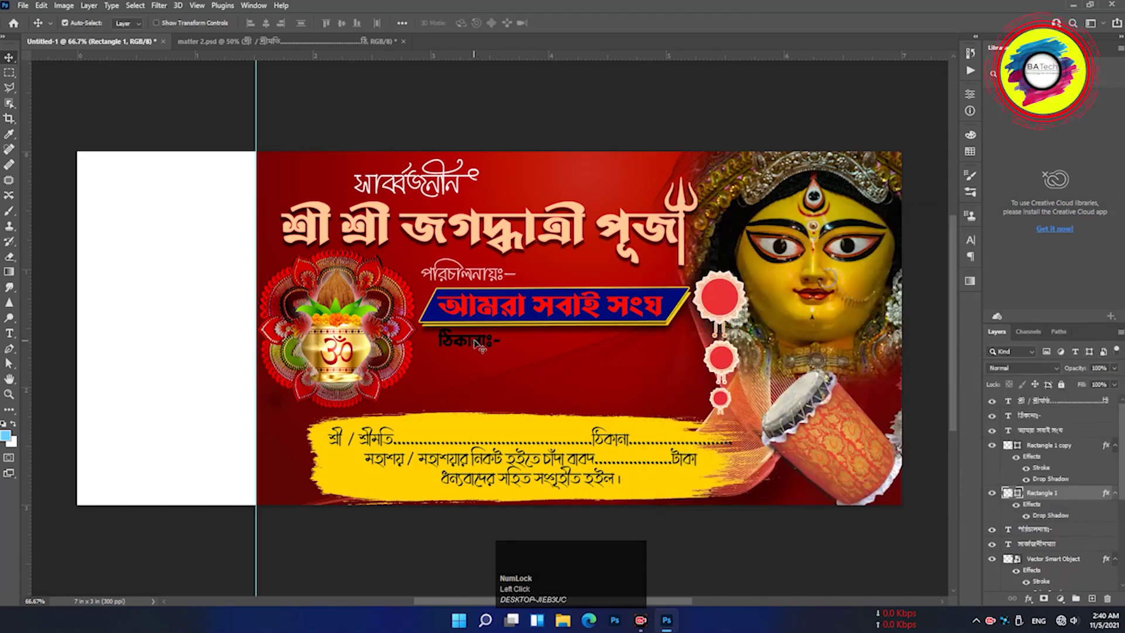
Recolour the address label ঠিকানাঃ- white and commit the edit
double_click(477, 343)
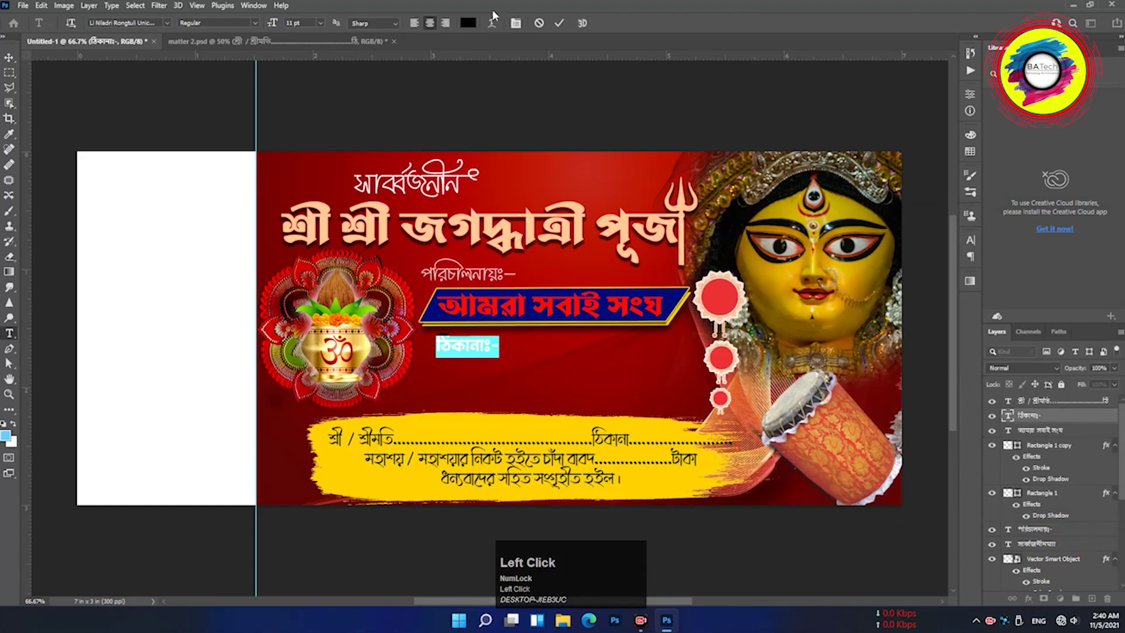
drag(474, 25, 915, 365)
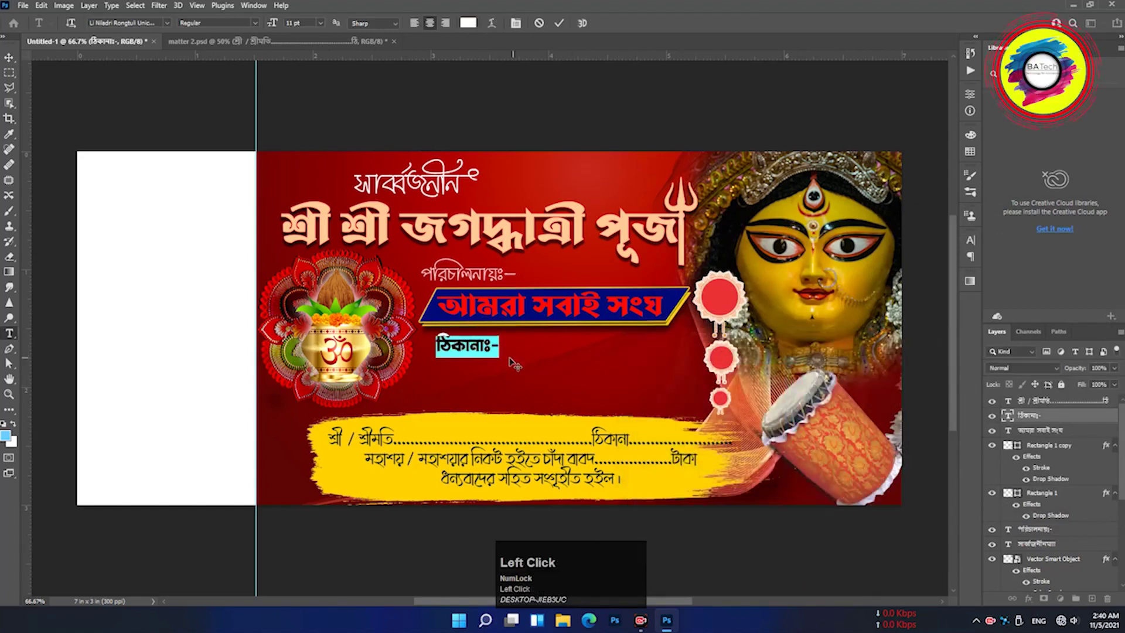
click(568, 27)
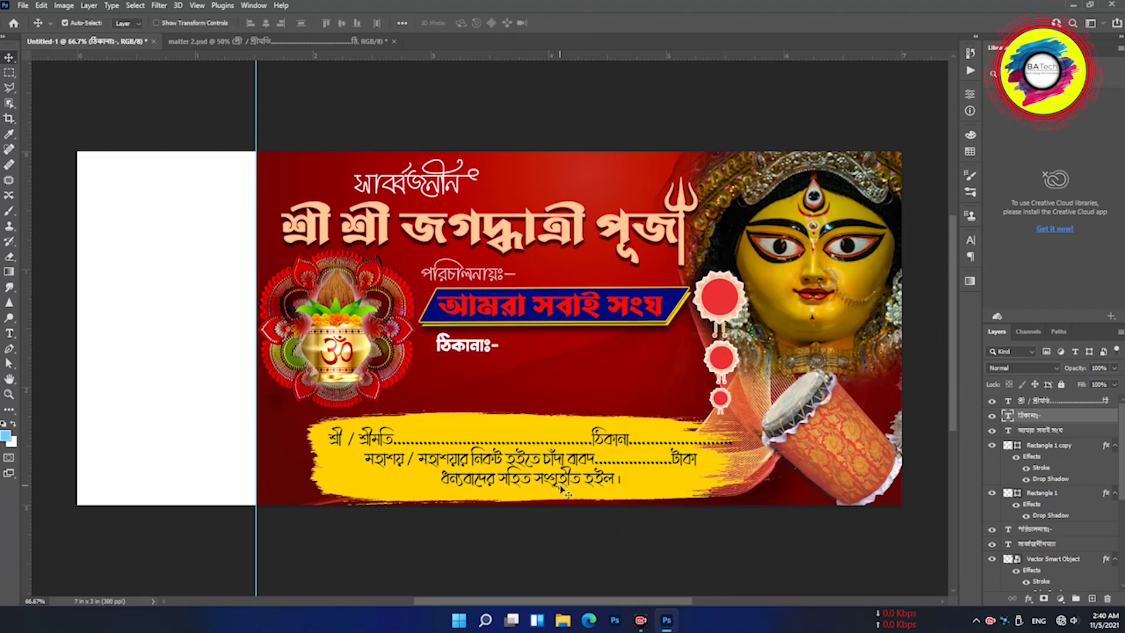
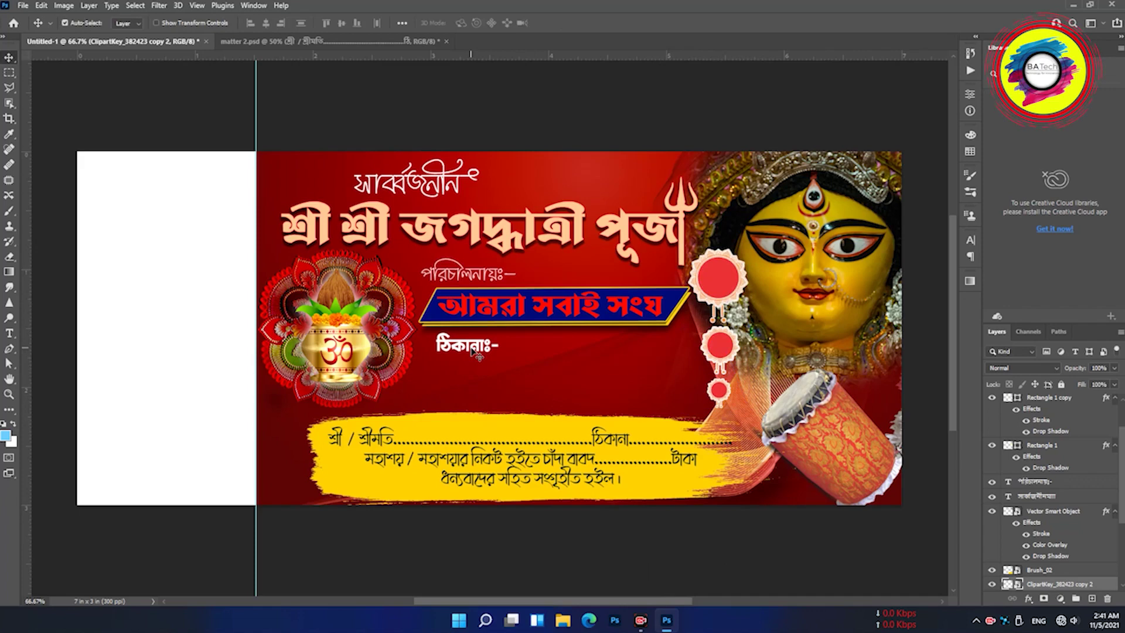
Add the number field নং...... at top-left in Nirmala UI Bold 6 pt, light colour
click(476, 283)
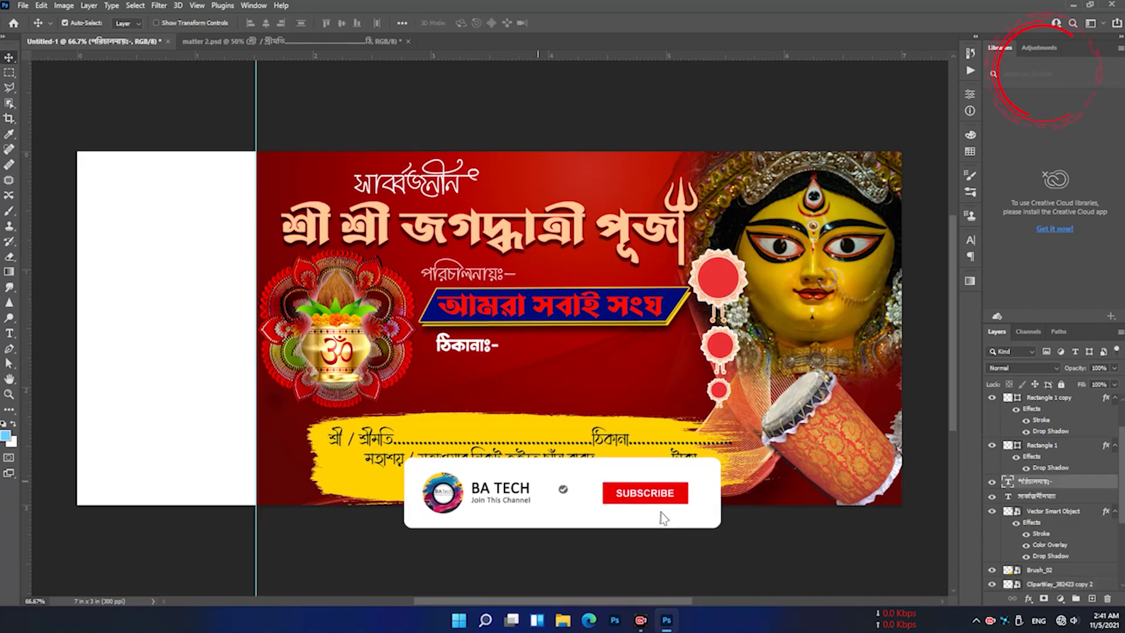
click(481, 282)
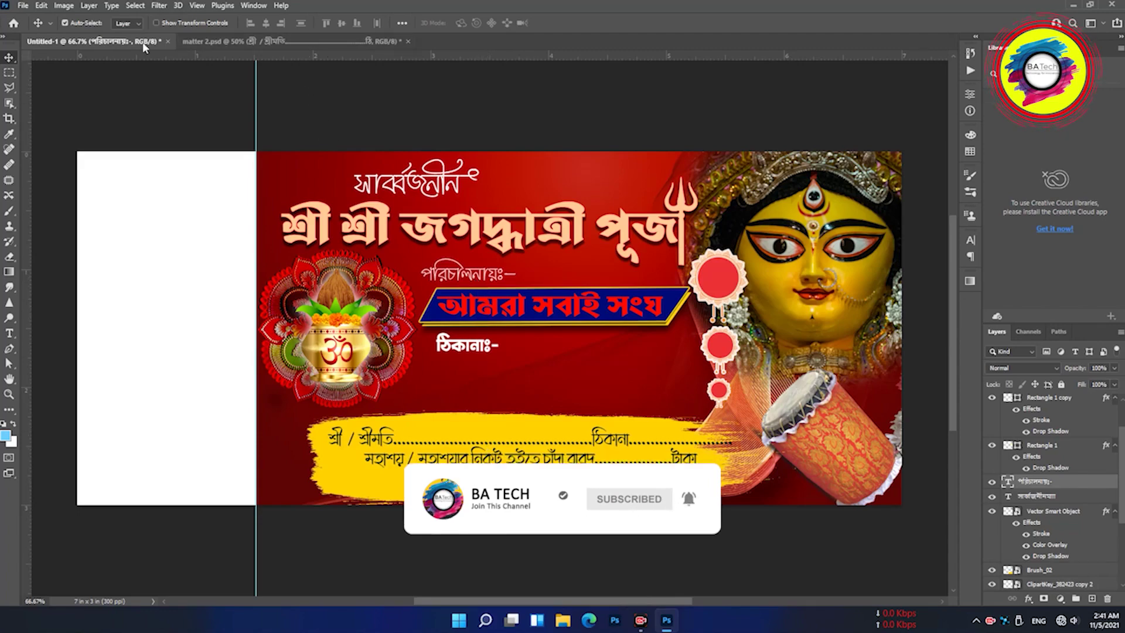
click(186, 45)
drag(187, 45, 288, 169)
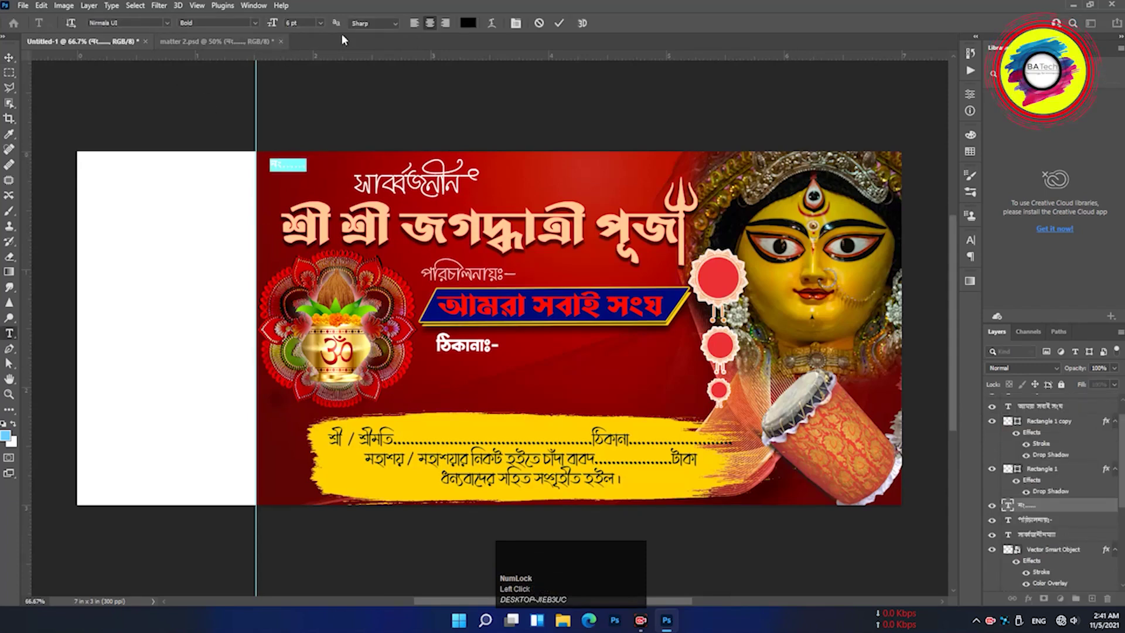
click(464, 27)
drag(464, 27, 904, 362)
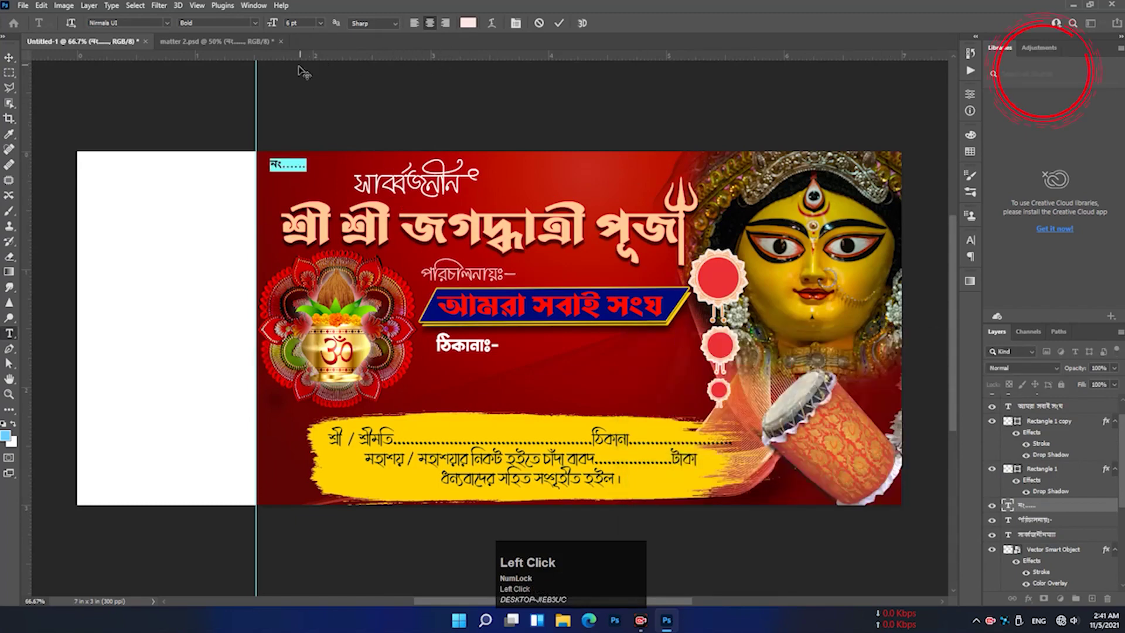
Add the date field তারিখ......... at top-right in the same light style and commit
drag(238, 47, 660, 169)
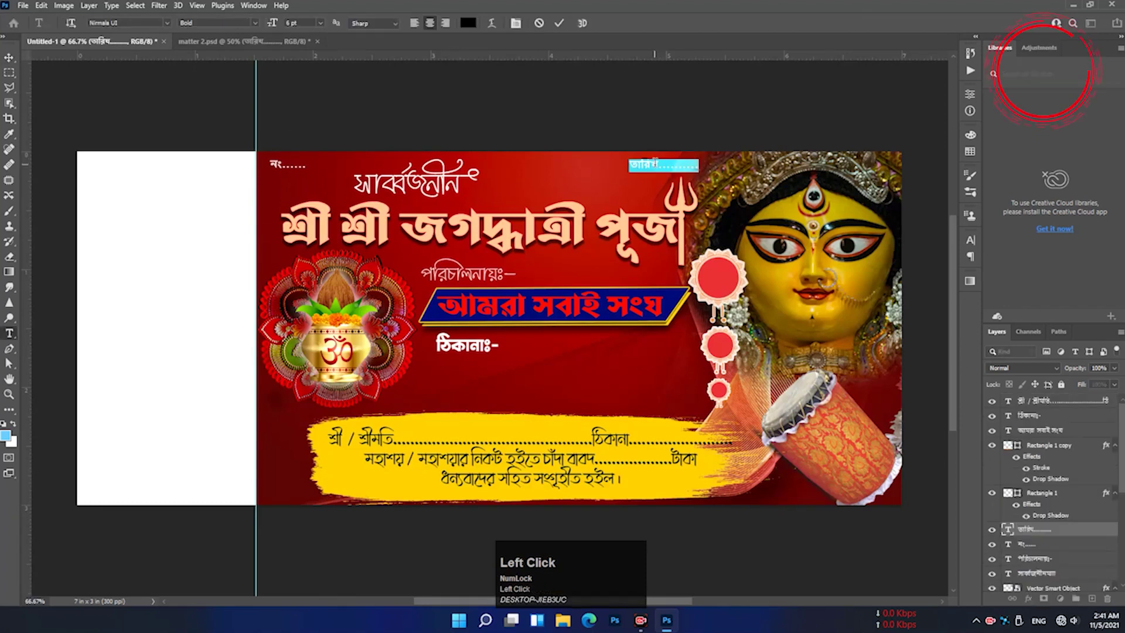
drag(472, 28, 910, 361)
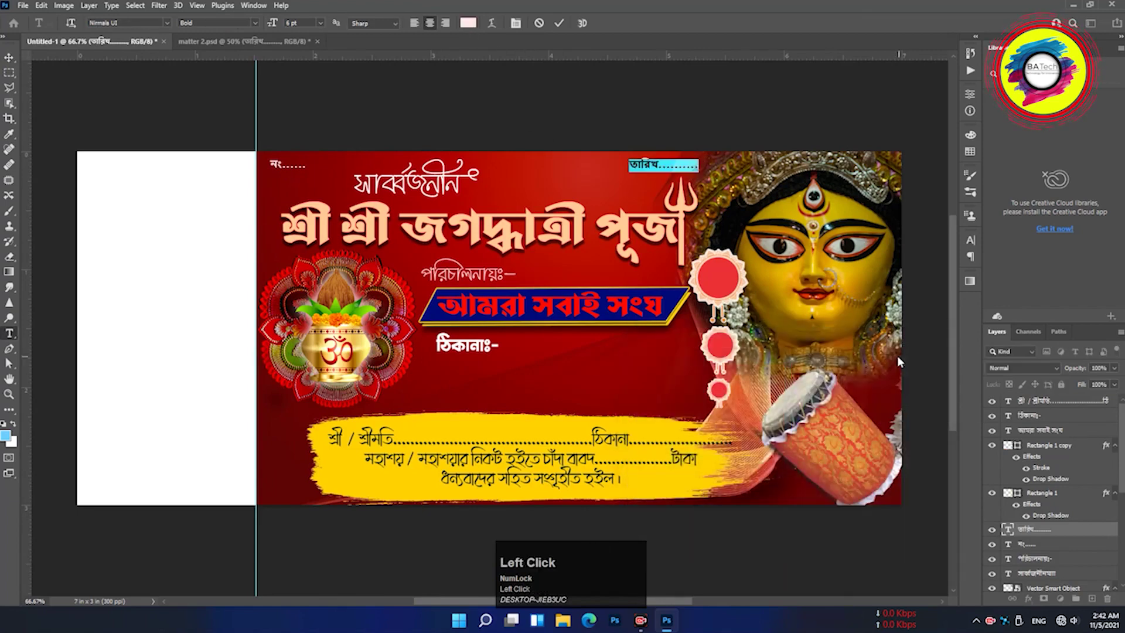
click(569, 25)
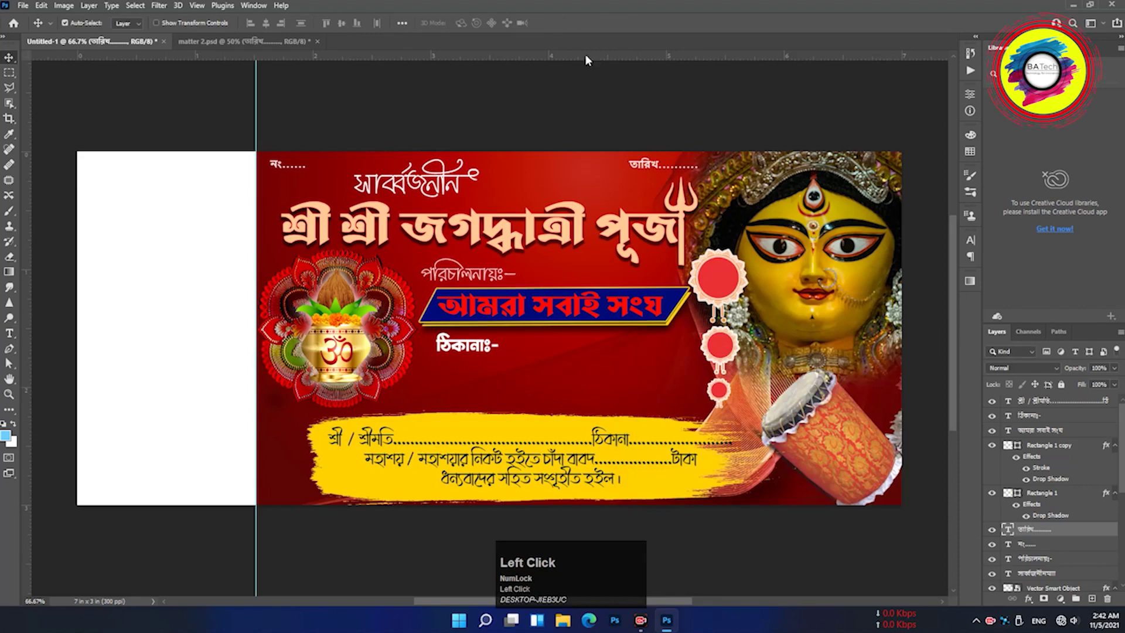
Reference matter 2, then commit the টাকা text and place a white copy at the bottom-right corner
click(232, 49)
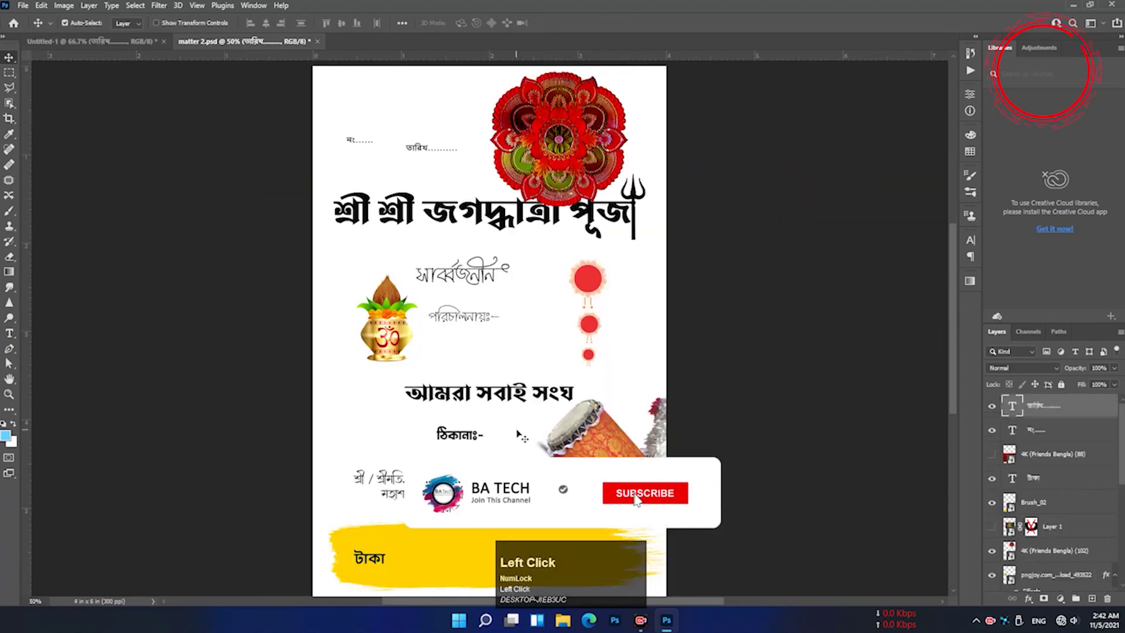
scroll(down, 3)
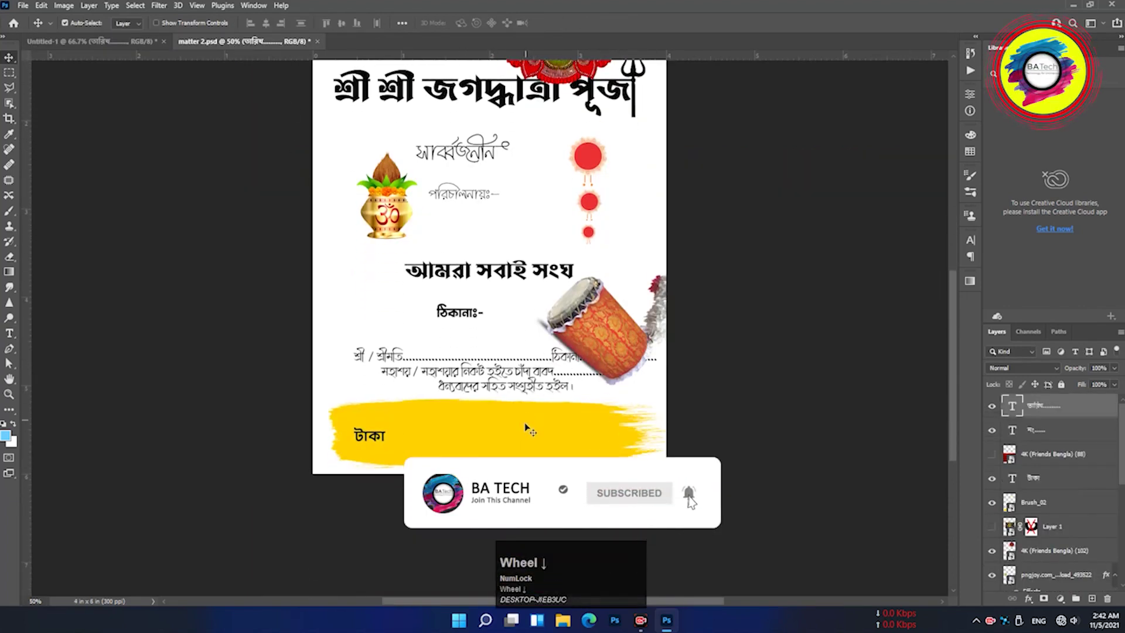
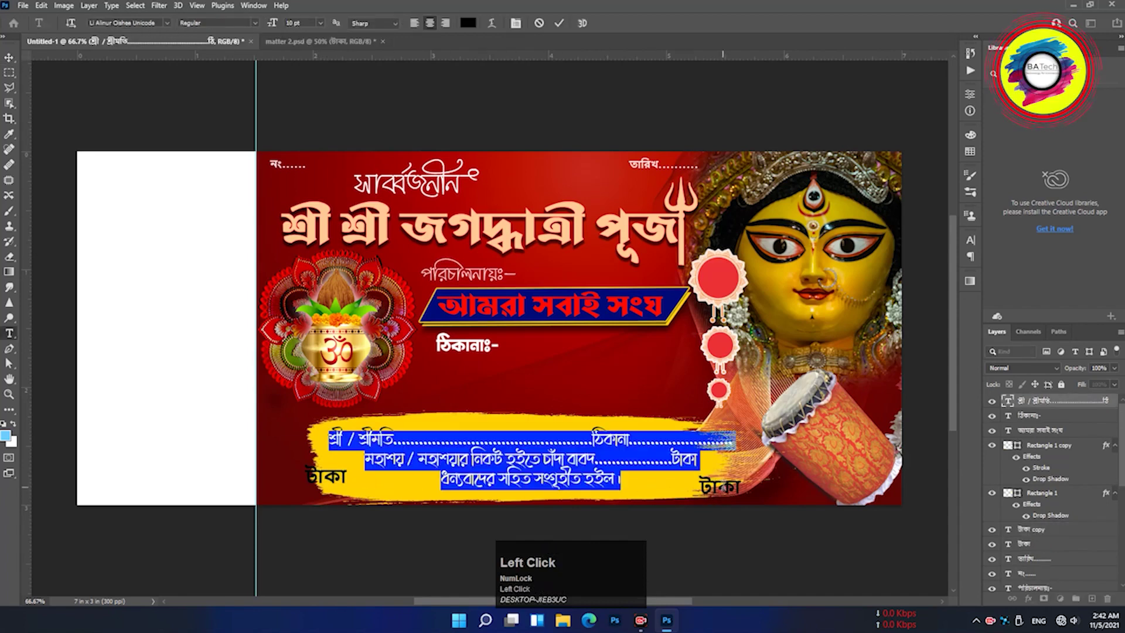
click(566, 24)
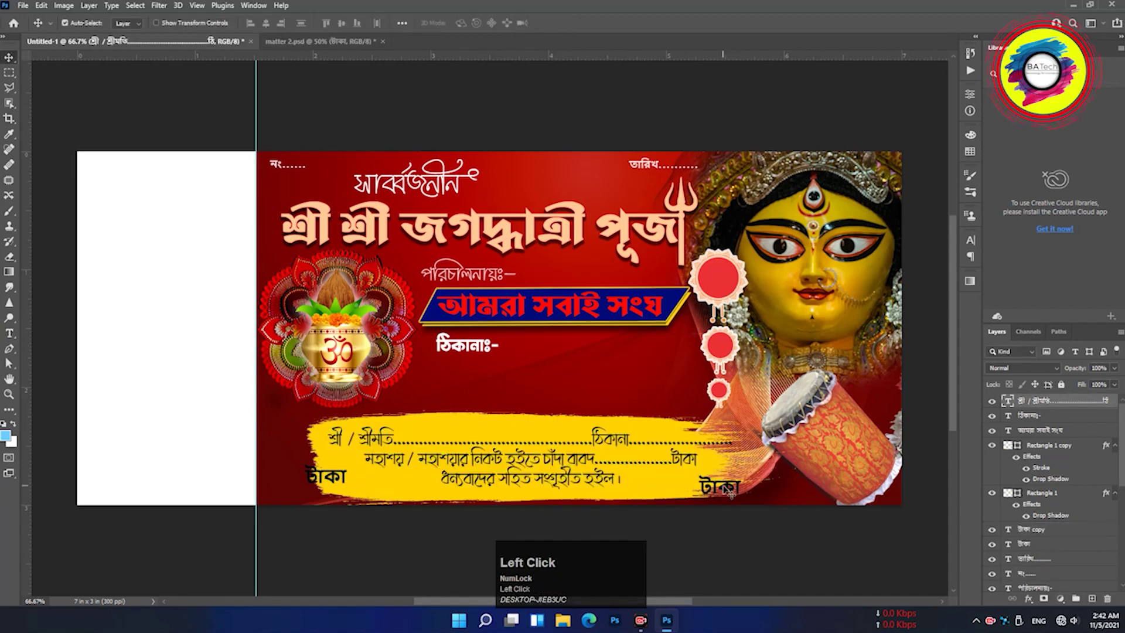
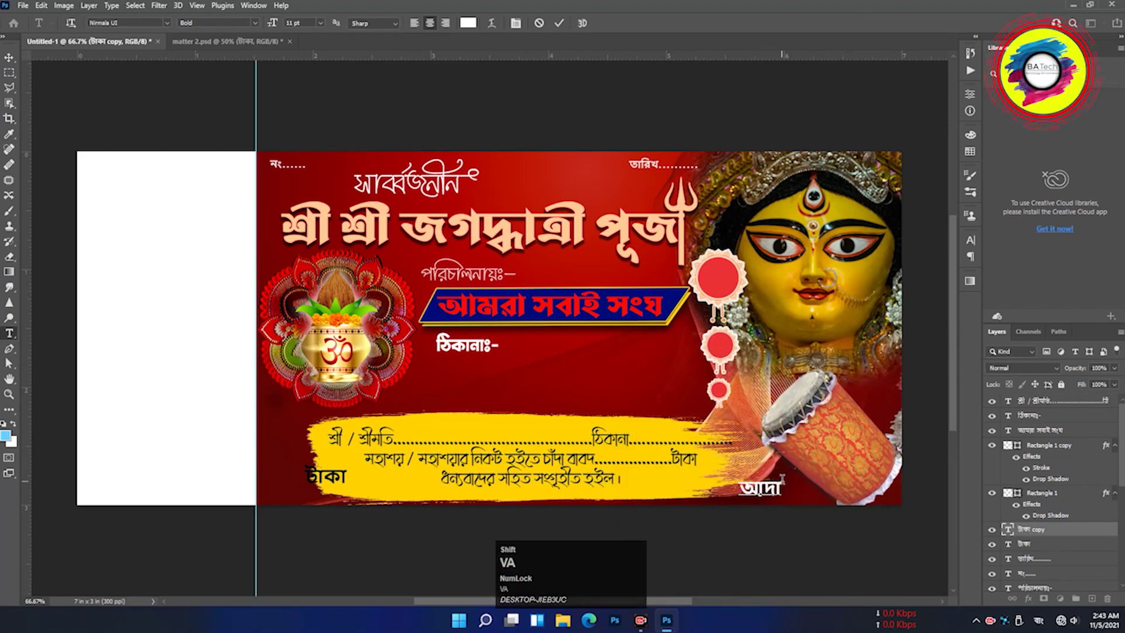
Retype the bottom-right label as আদায়কারী followed by a dotted line
key(shift+y)
text(kar)
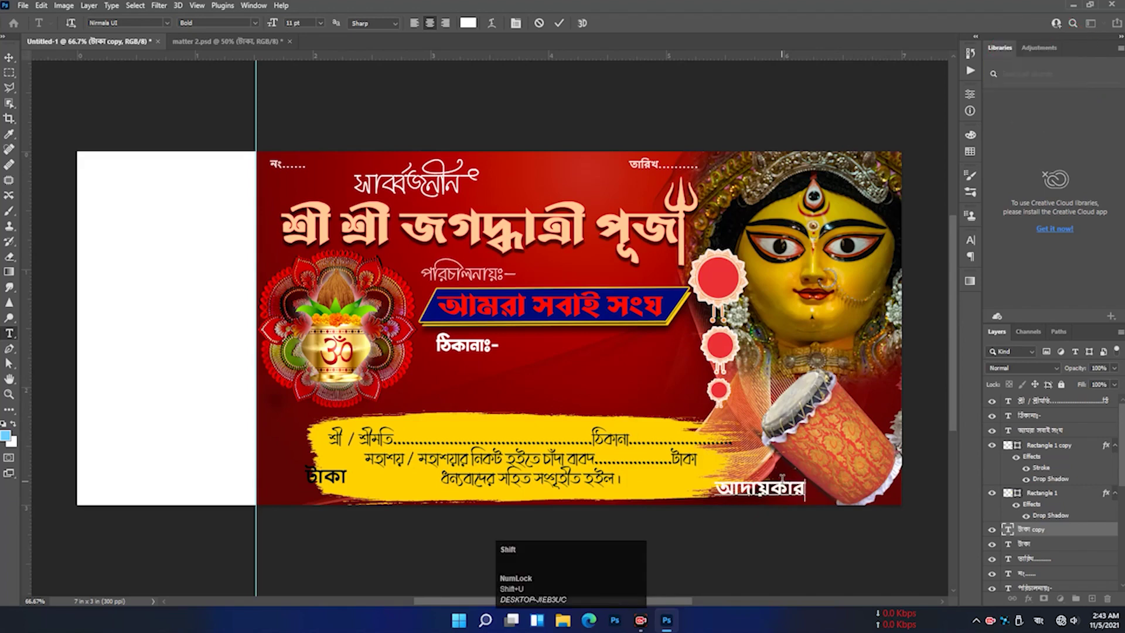
key(shift+.)
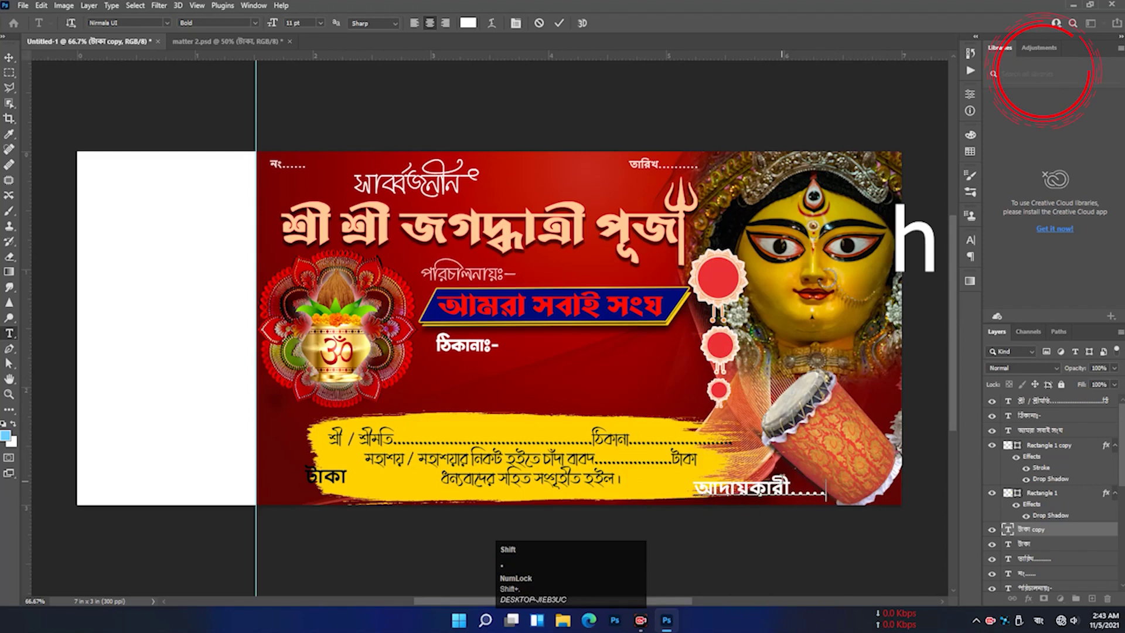
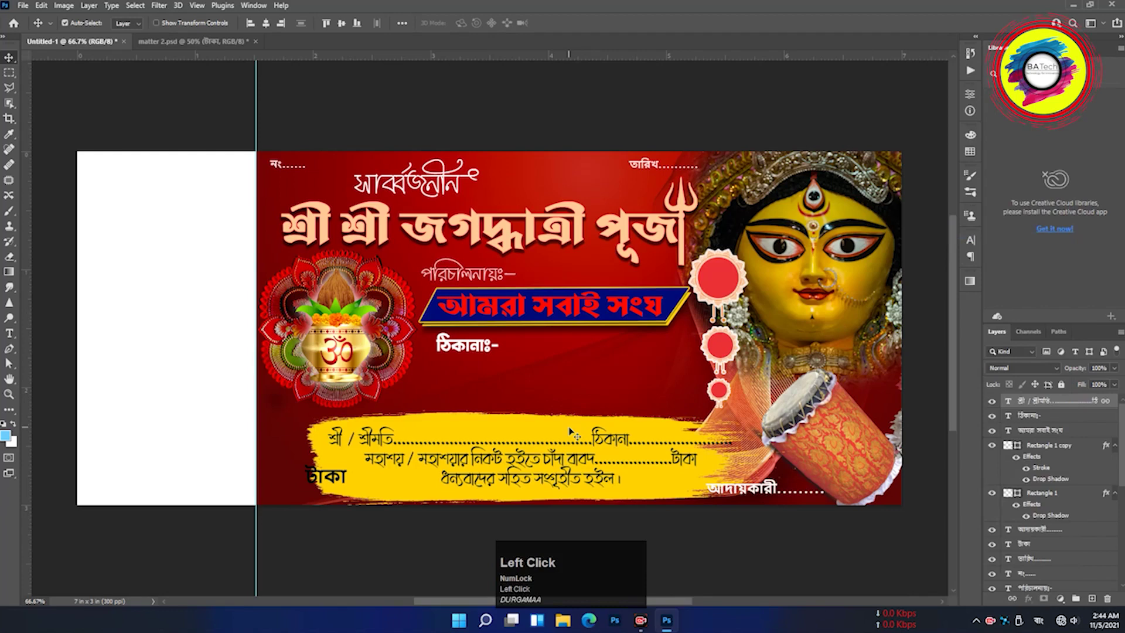
Nudge the yellow receipt strip upward with the arrow key
key(Up)
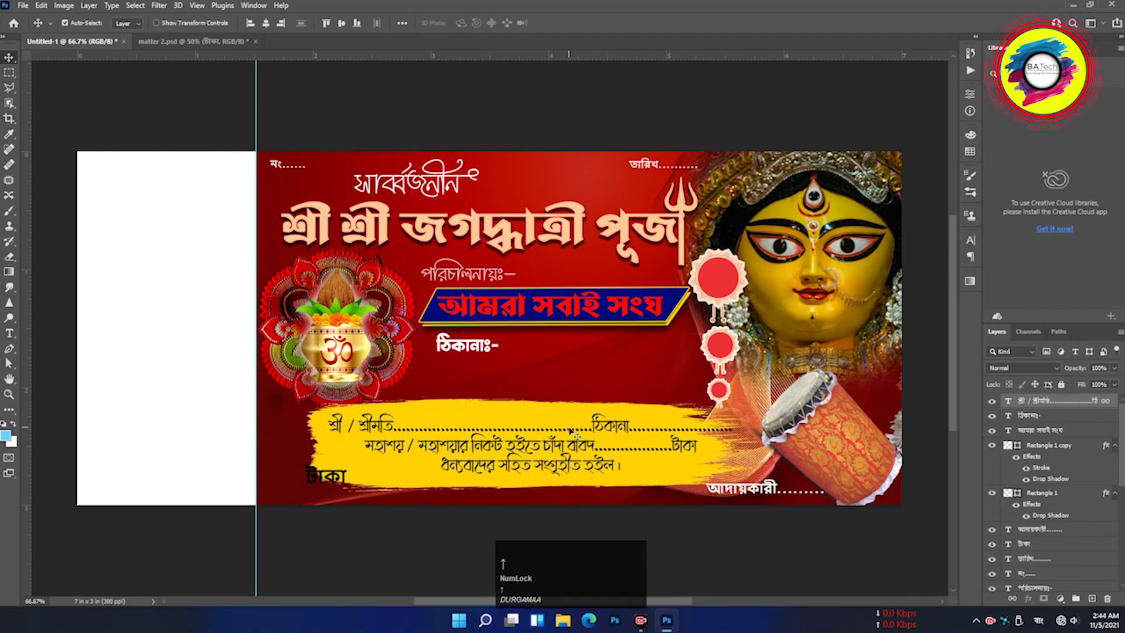
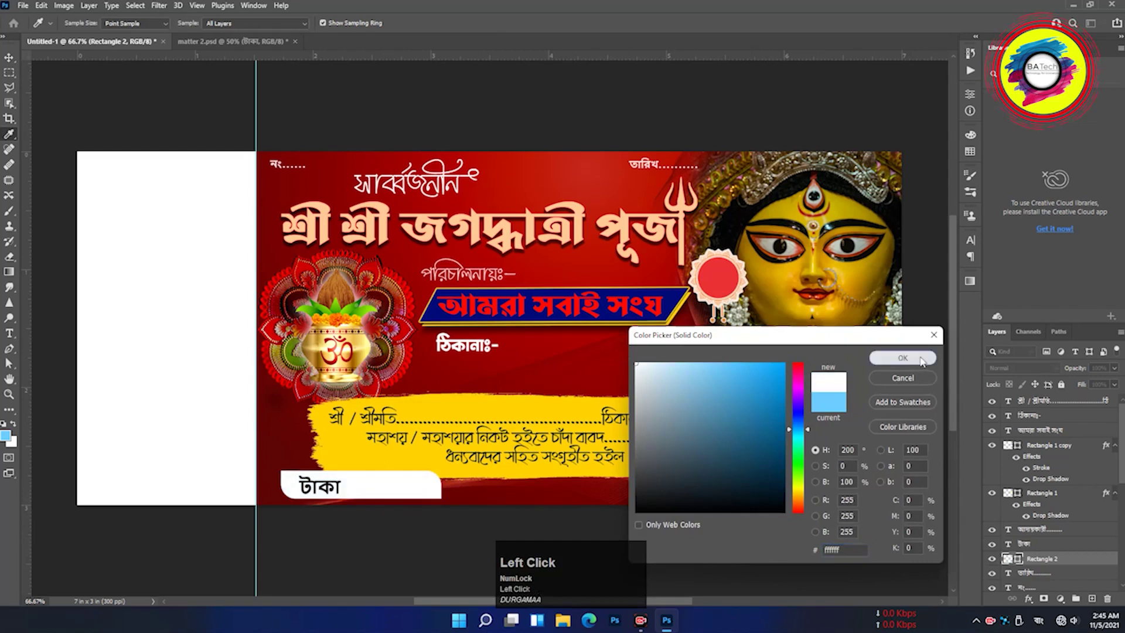
Fill the rounded rectangle white, duplicate it and offset the copy up-right to reveal a blue edge
click(926, 357)
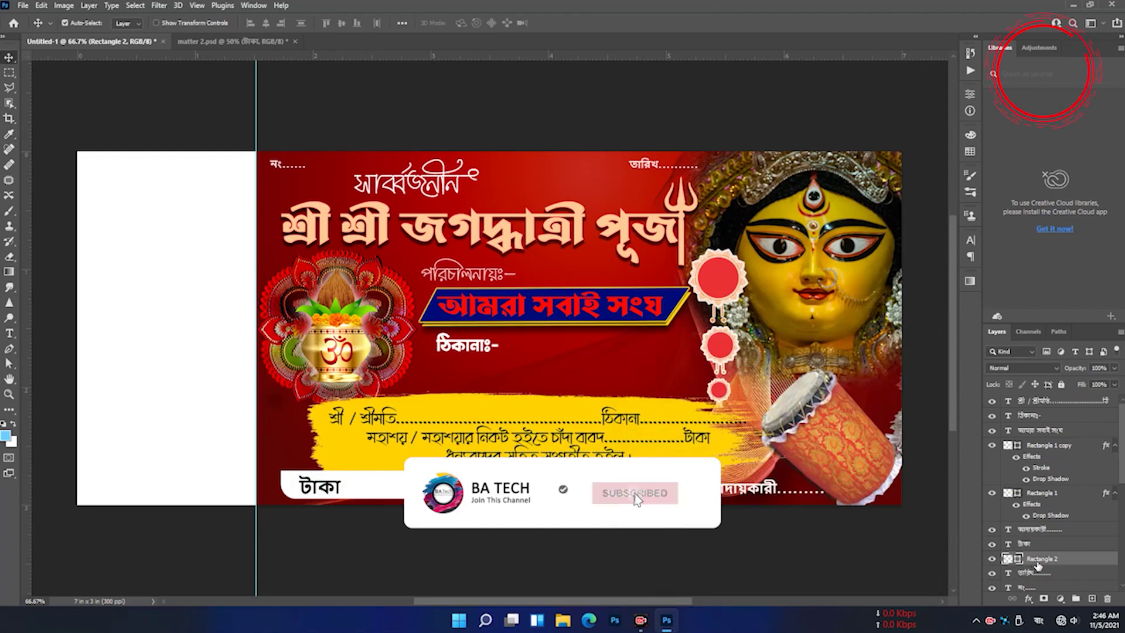
click(1040, 567)
key(ctrl+j)
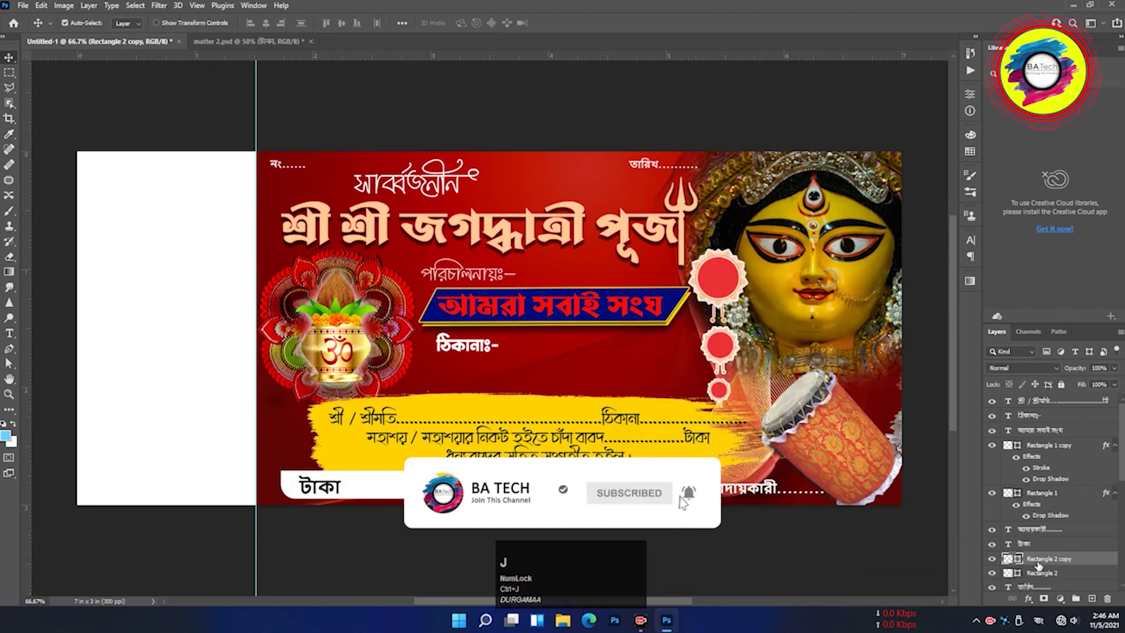
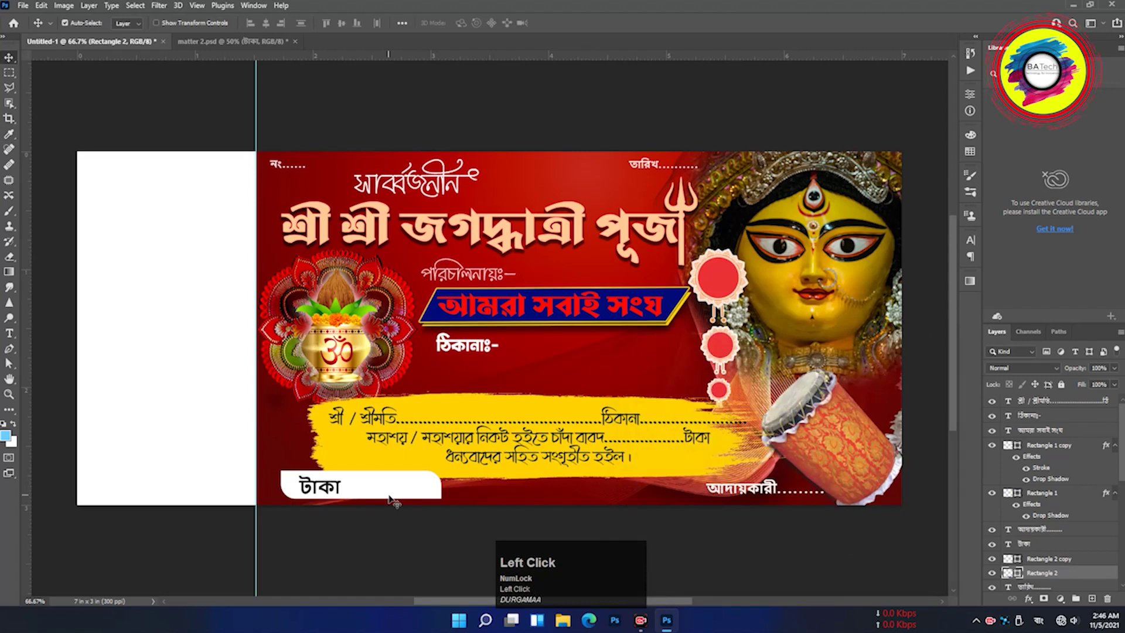
key(Up)
key(Right)
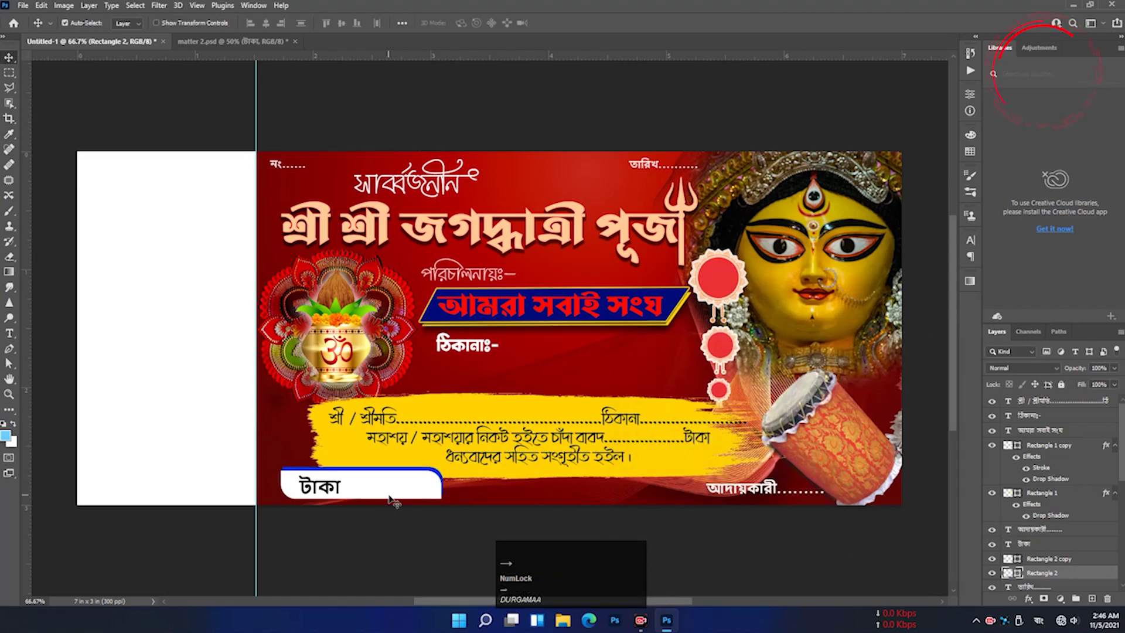
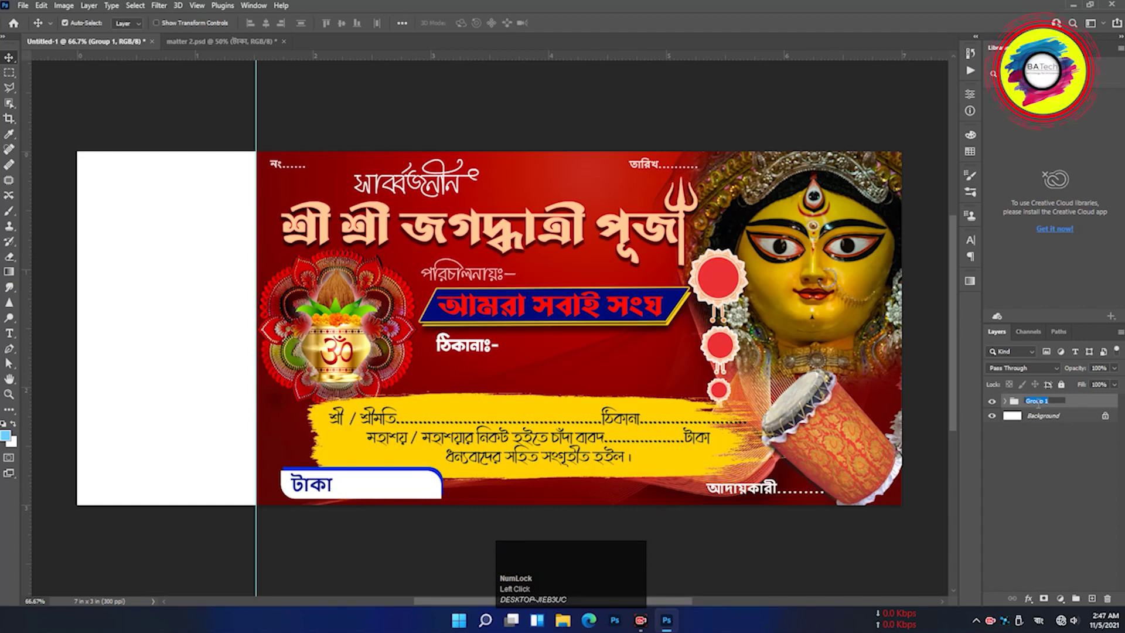
Rename the banner layer group to FRONT
key(shift+f)
key(shift+o)
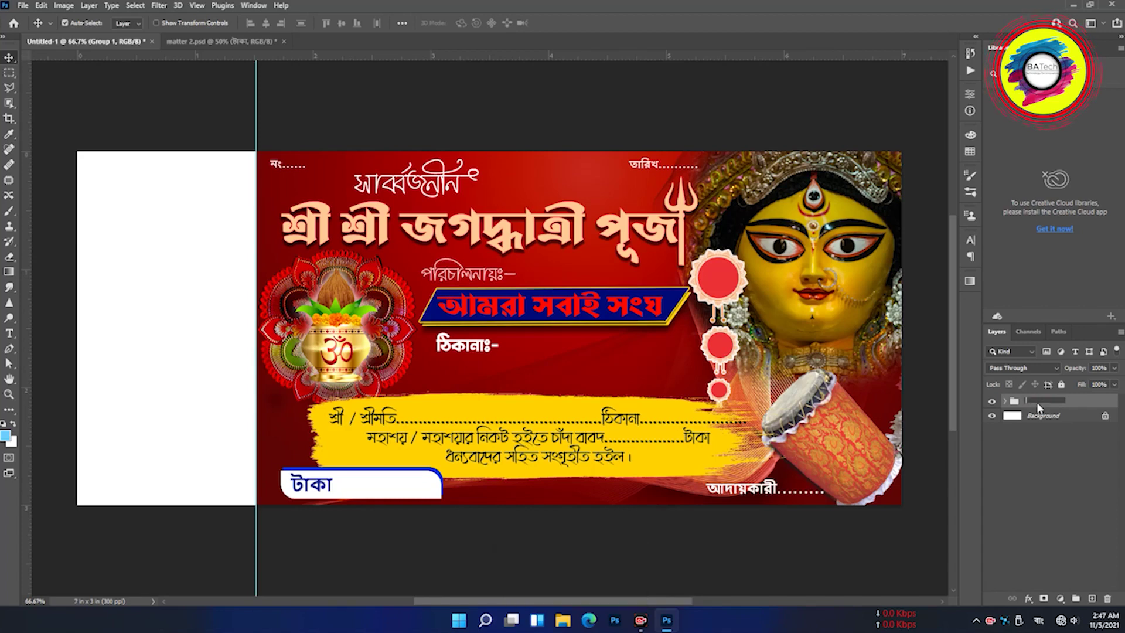
key(shift+o)
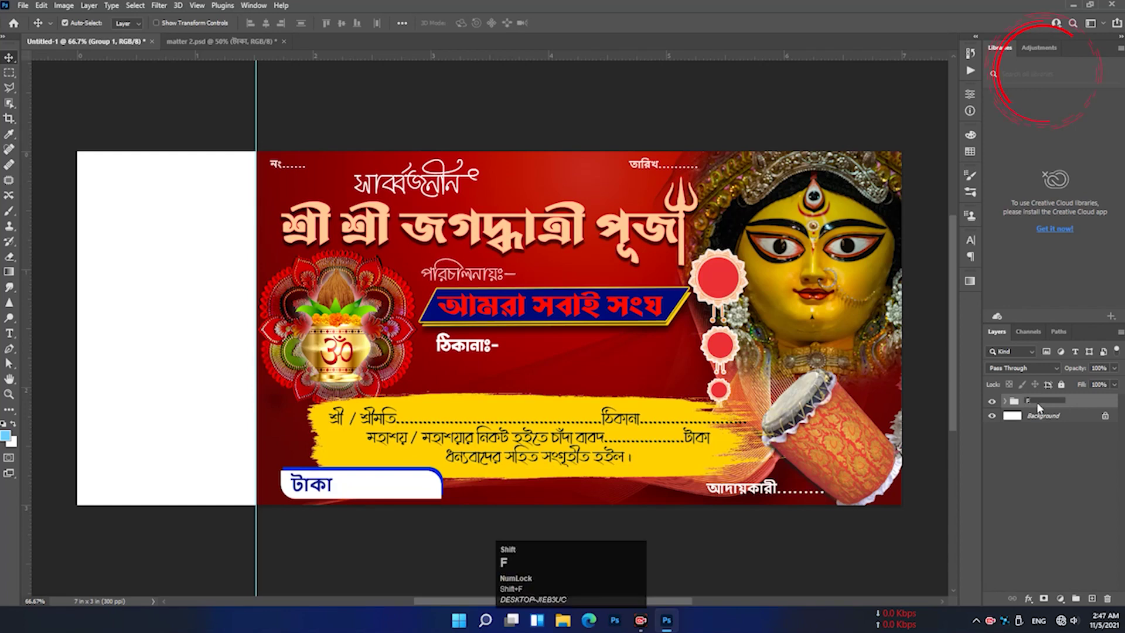
key(shift+t)
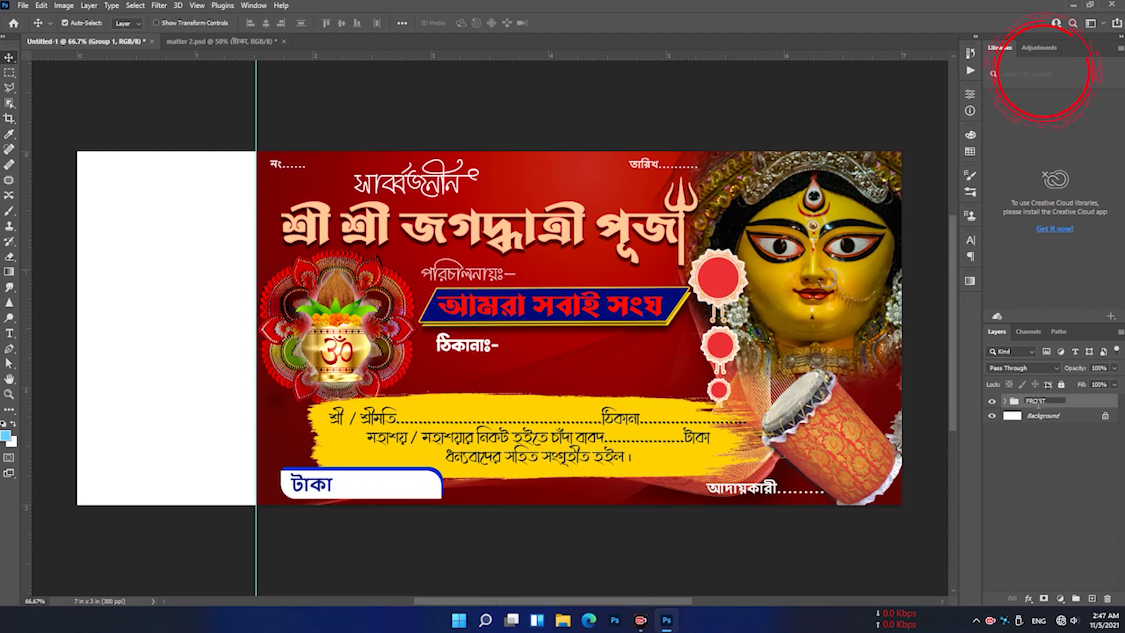
key(space)
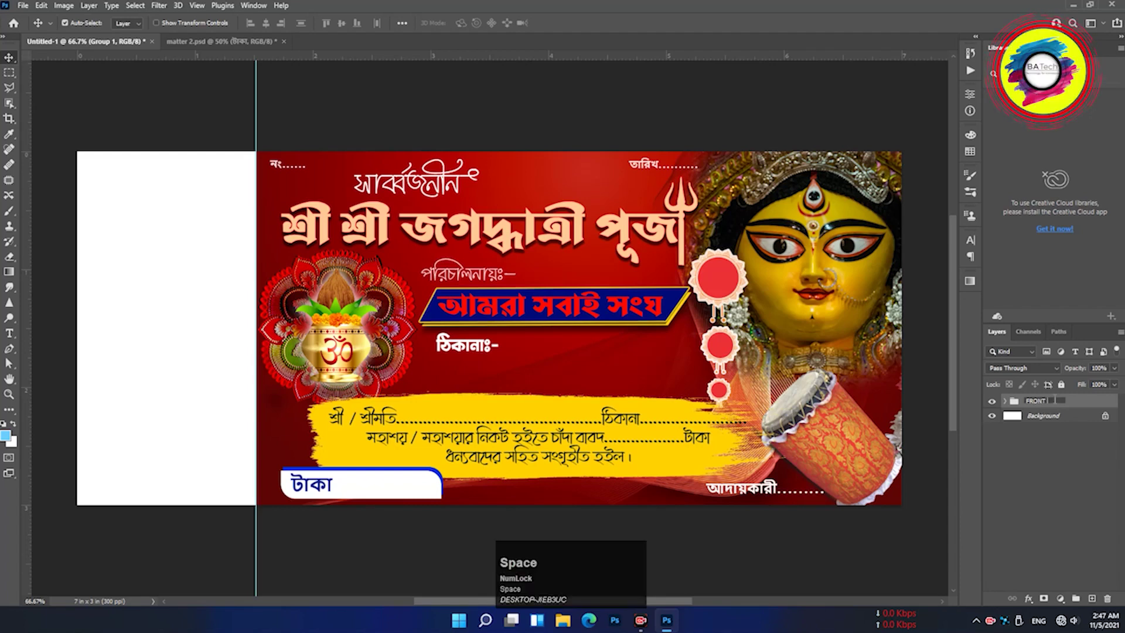
Select the FRONT group and bring up its context menu for Duplicate Group
click(1093, 406)
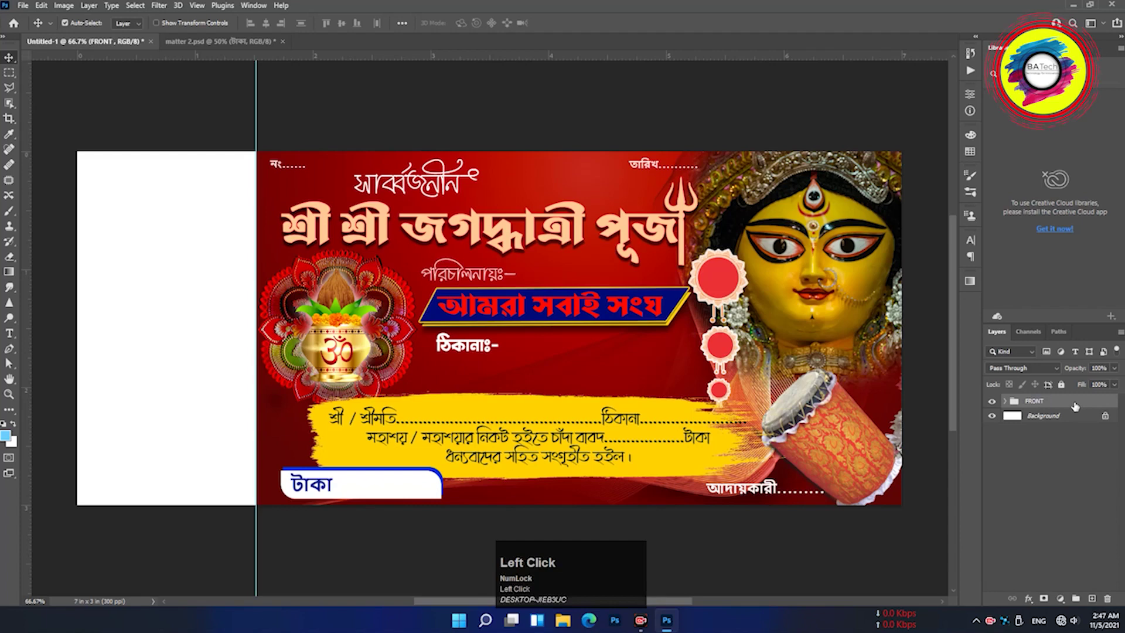
right_click(1076, 407)
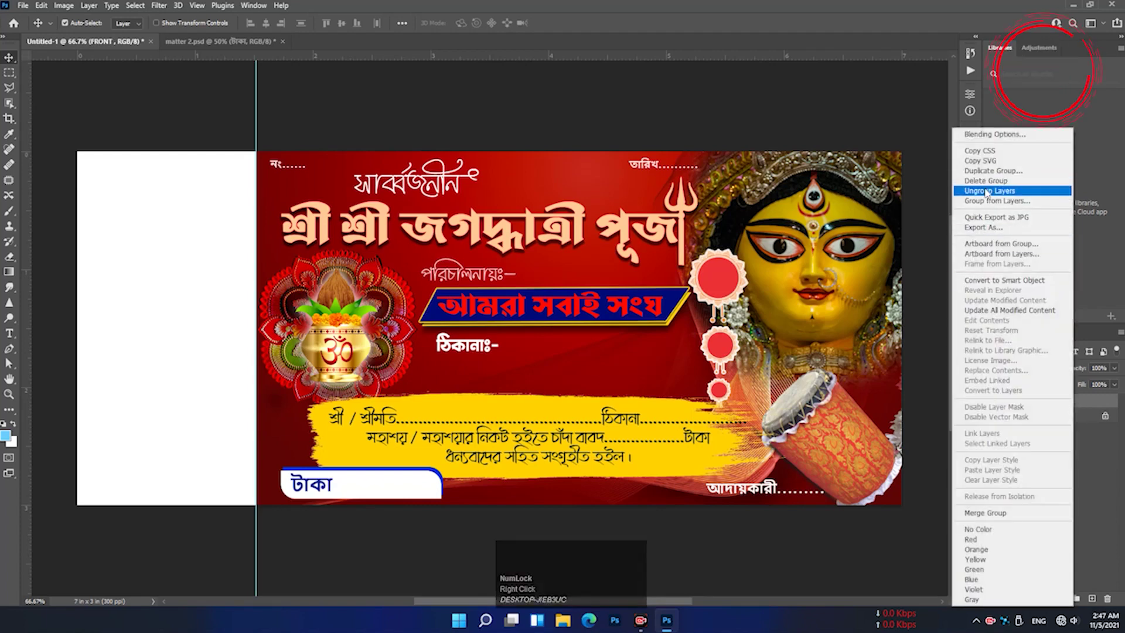
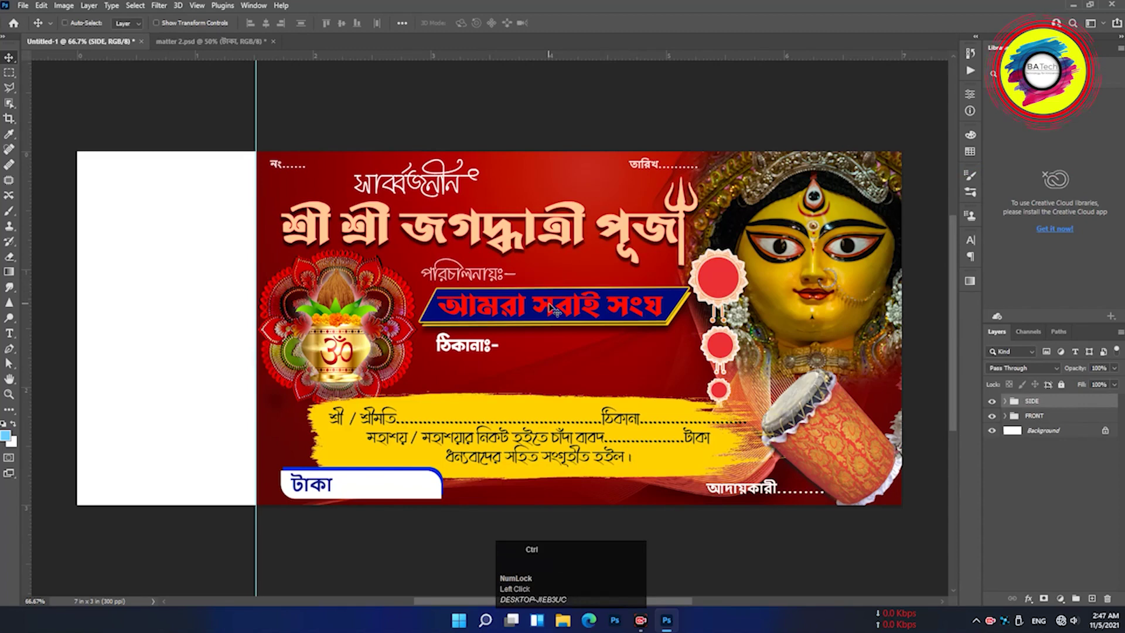
Start a free transform on the SIDE group copy
key(ctrl+t)
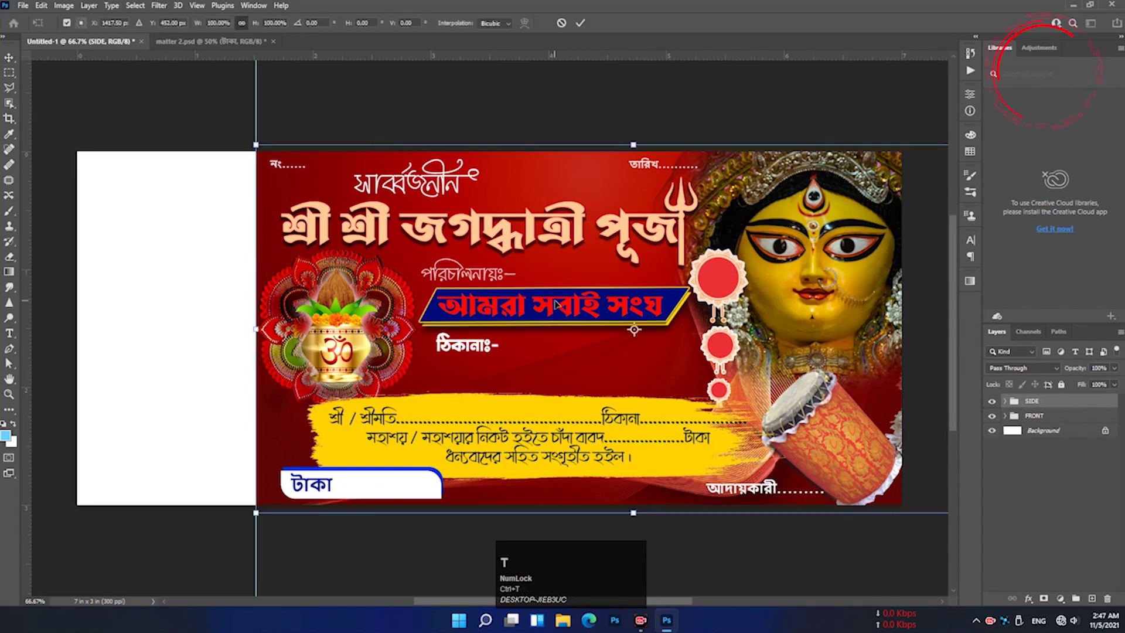
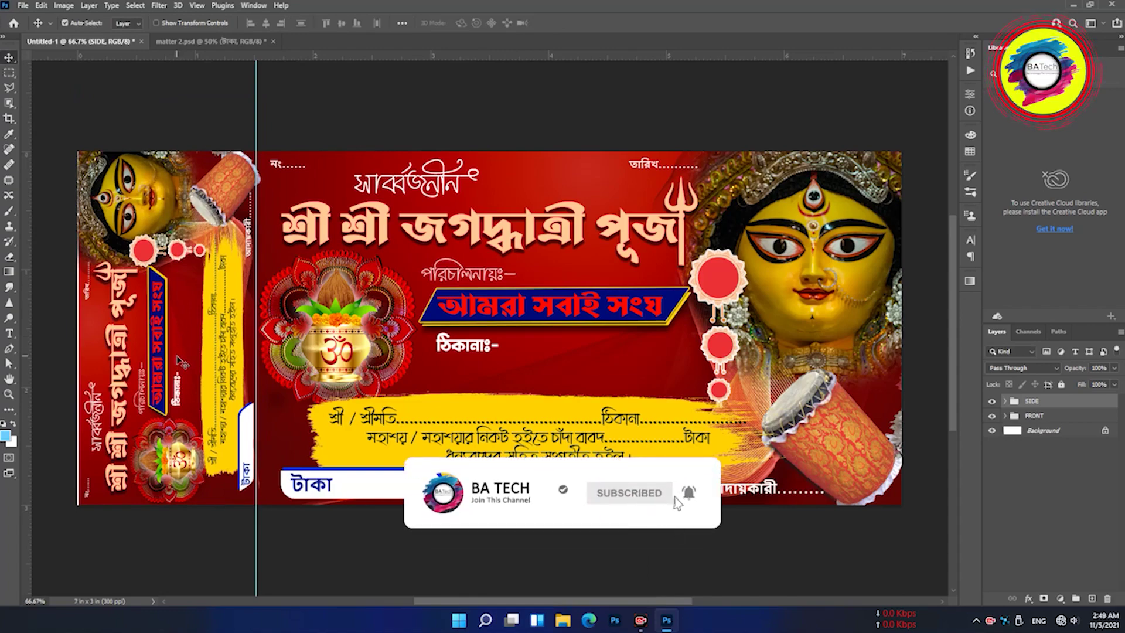
click(182, 360)
key(Left)
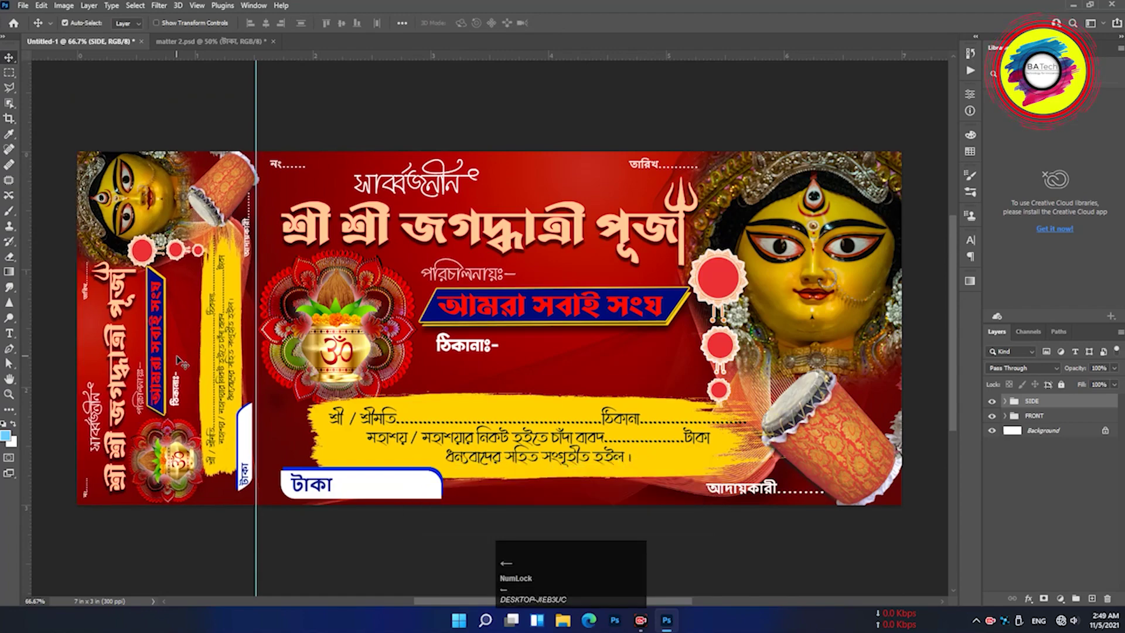
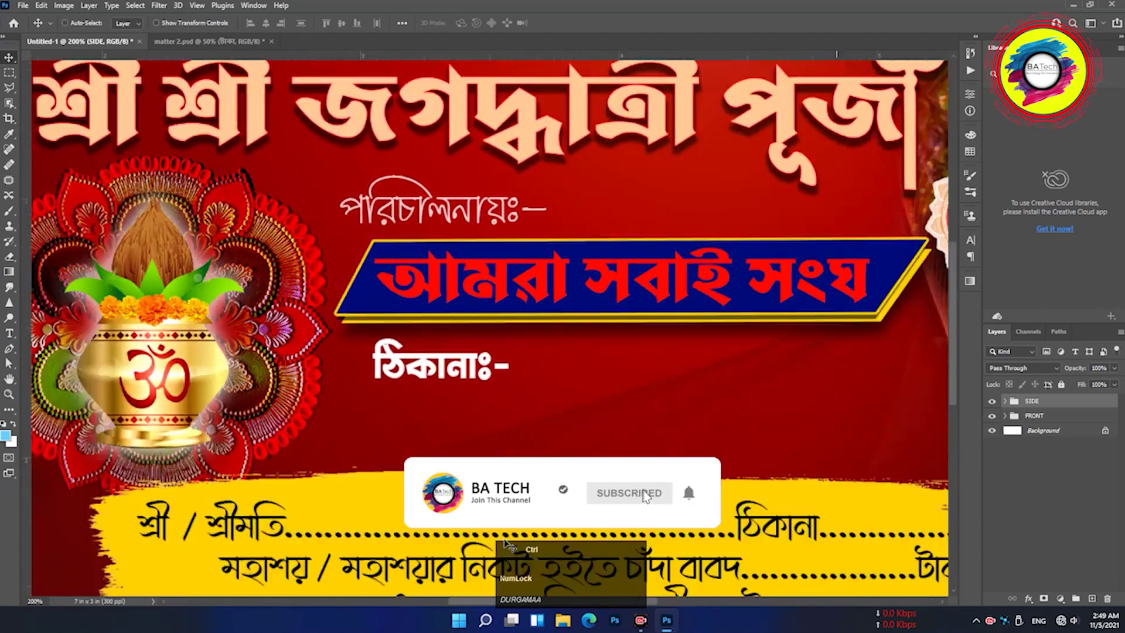
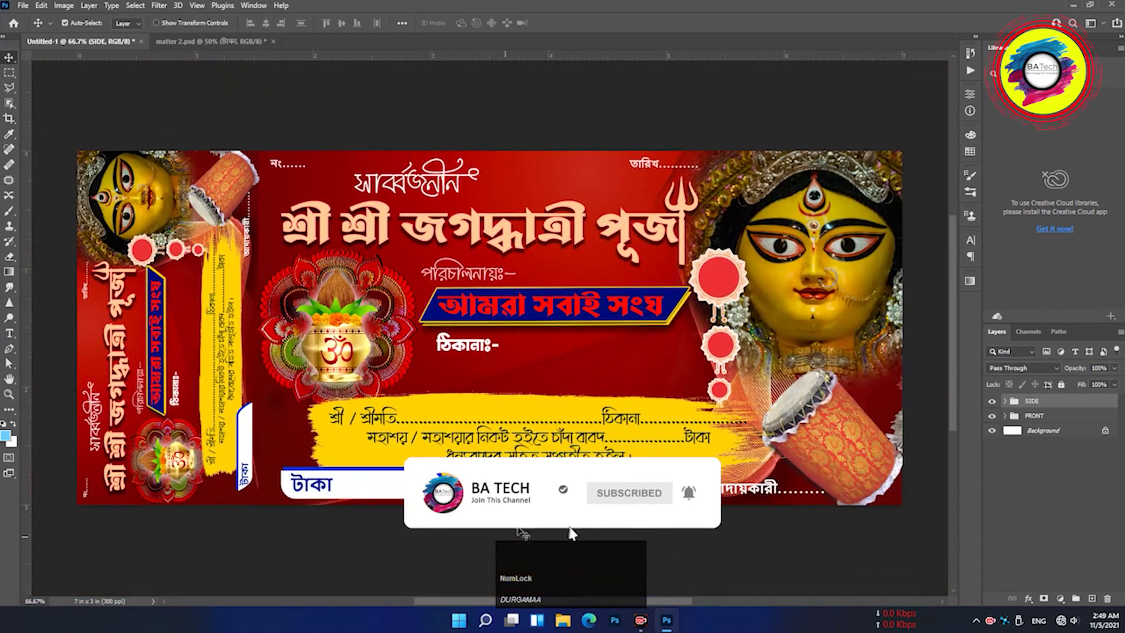
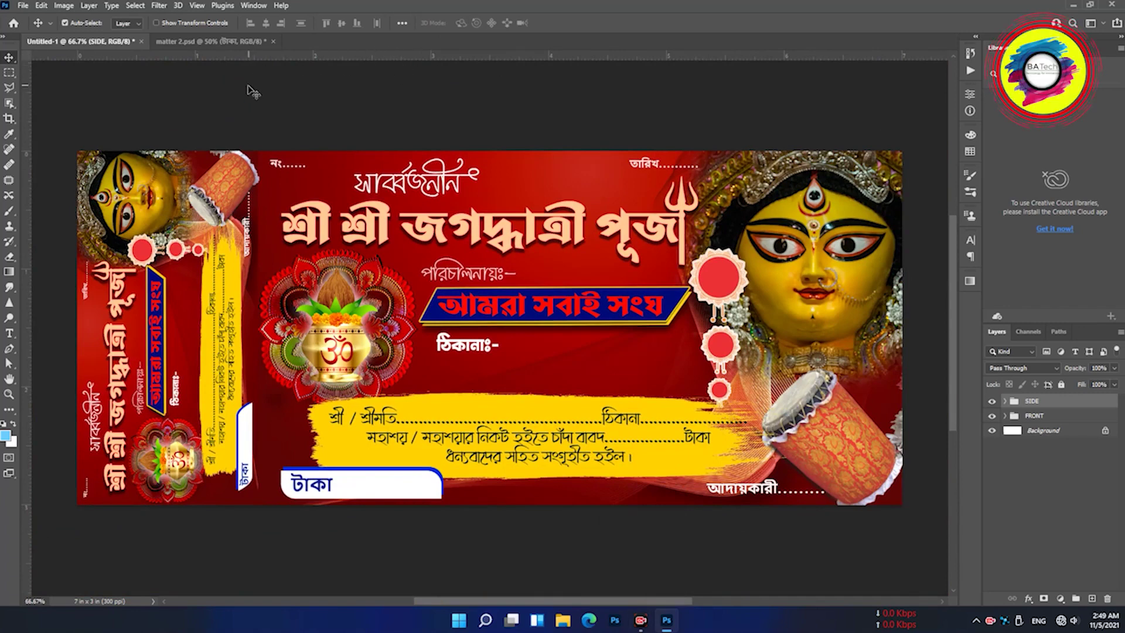
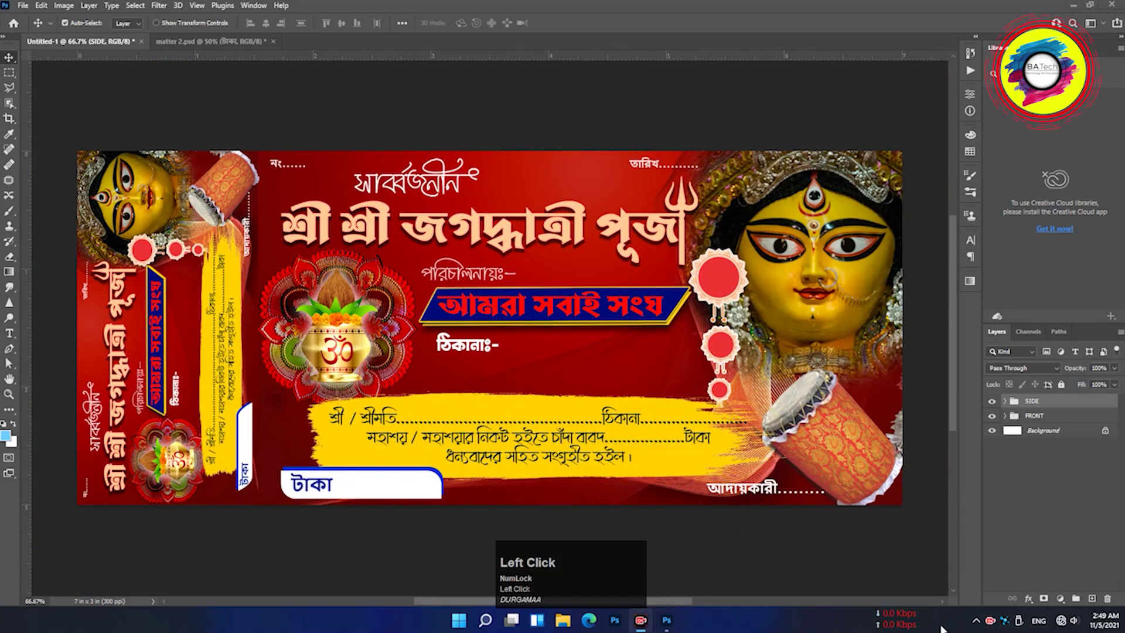
drag(1000, 600, 643, 497)
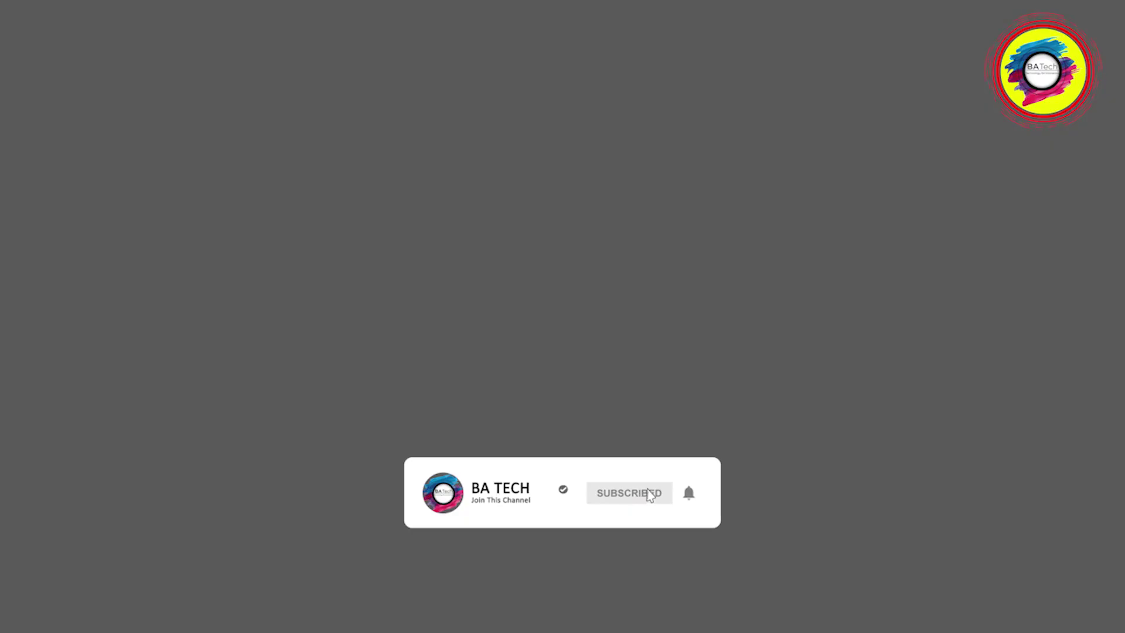